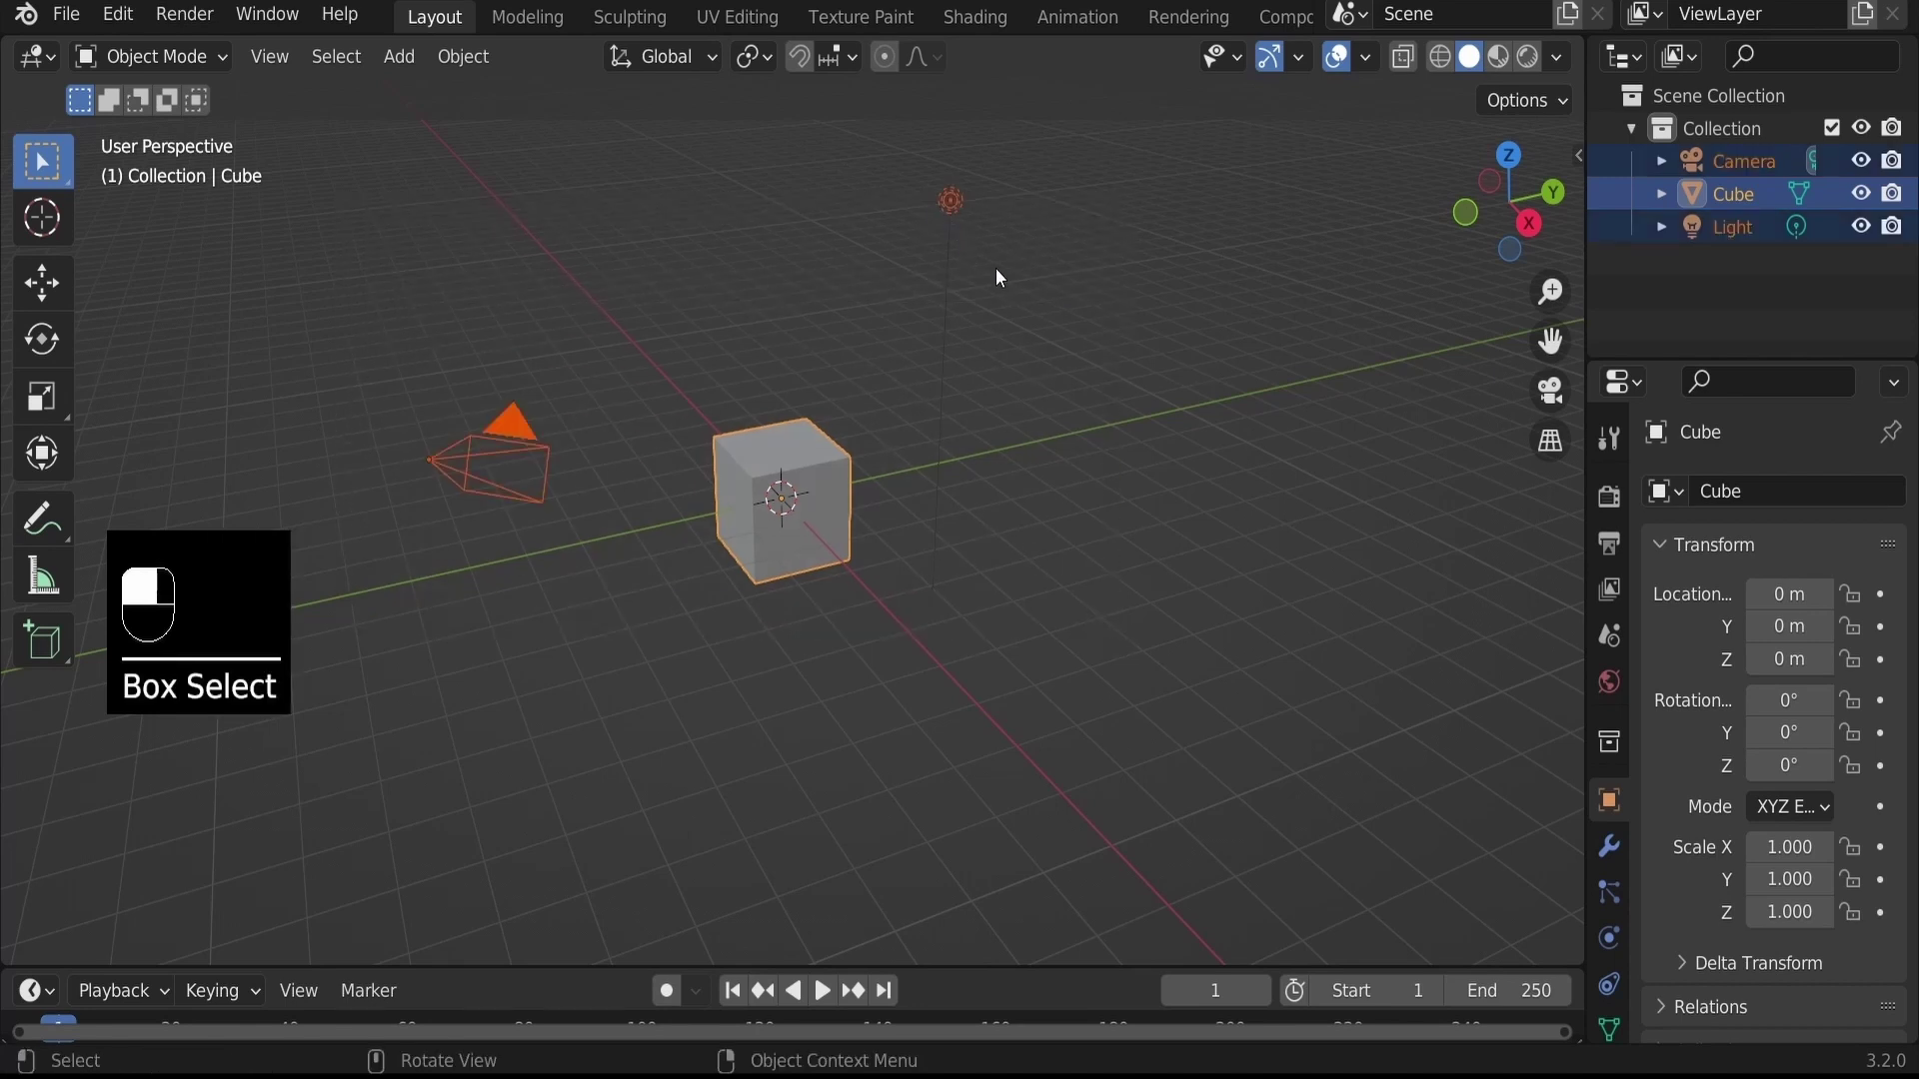
Select and delete the default cube, camera and light, then return to front view
middle_click(328, 169)
drag(1000, 360, 904, 424)
key(x)
key(Delete)
key(KP_1)
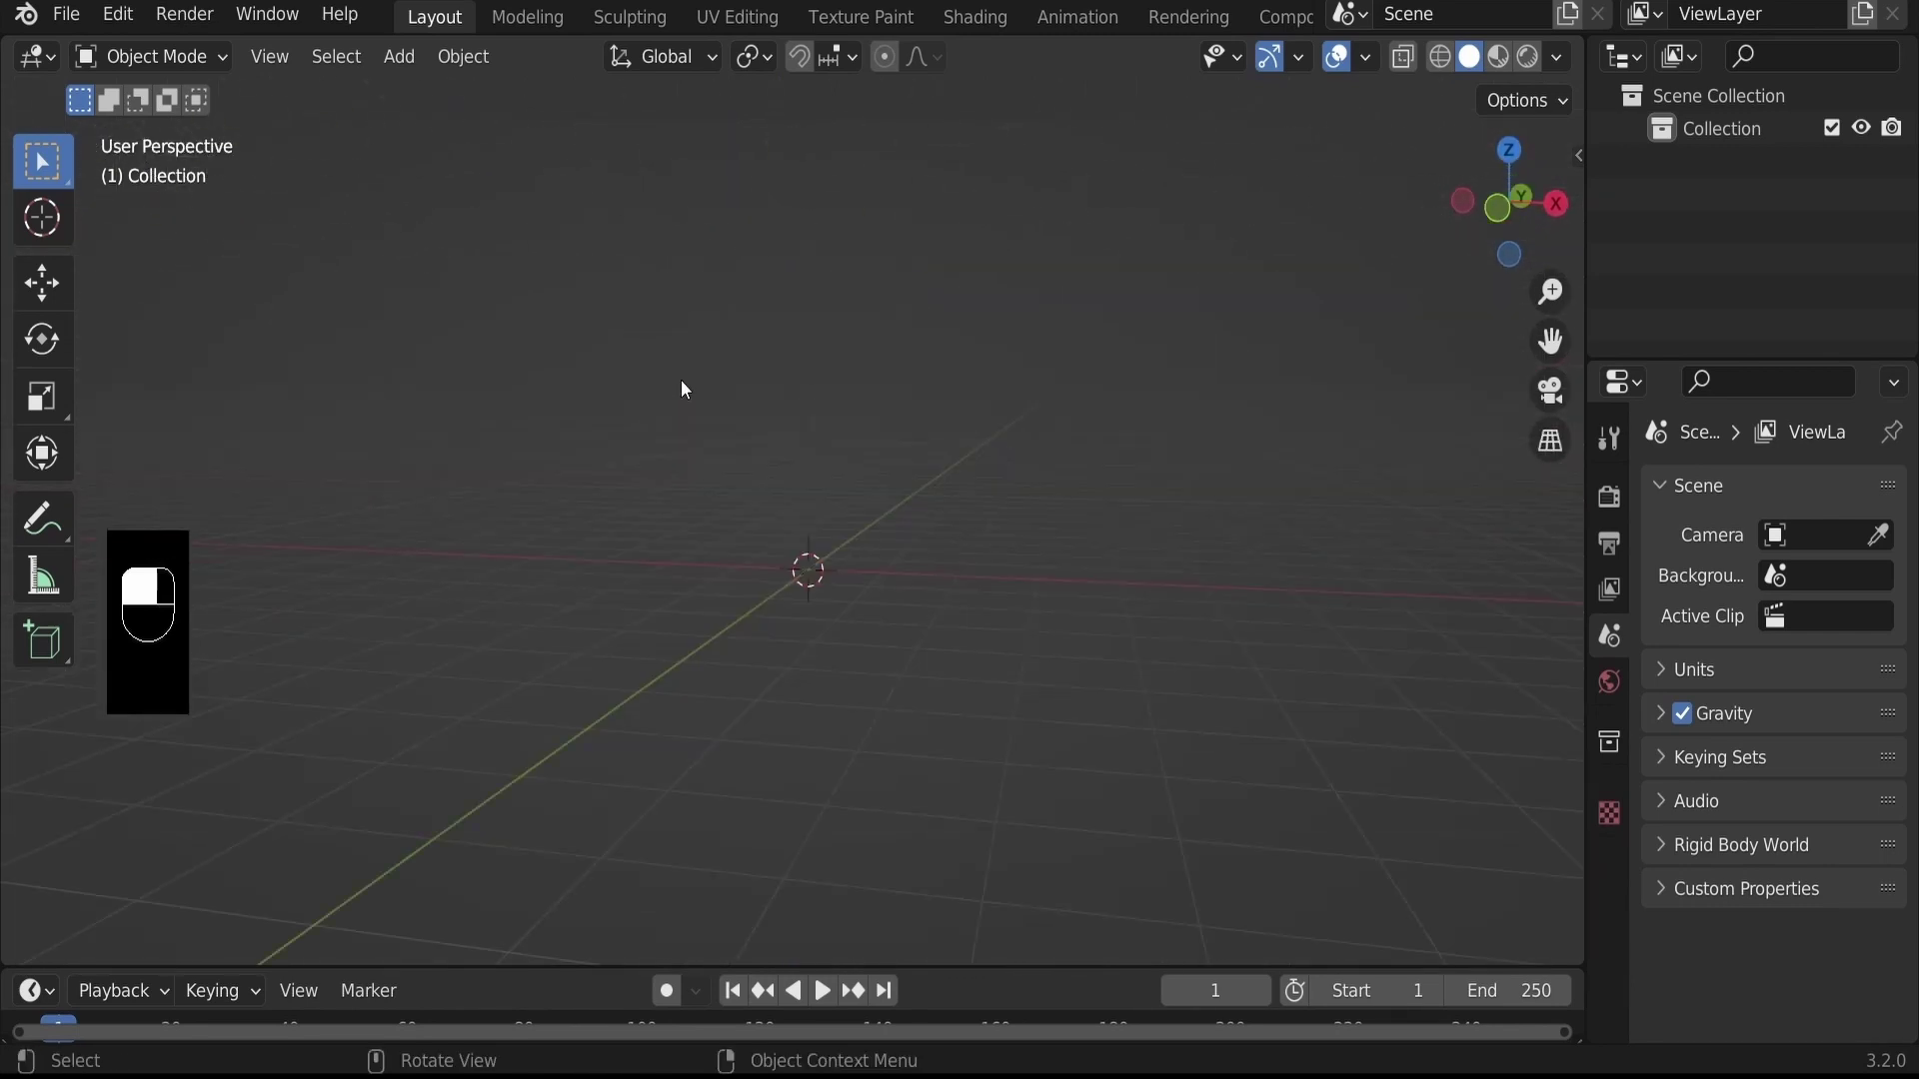
Load the side-view sneaker photo as a reference image named REF
drag(687, 386, 916, 502)
key(KP_1)
key(shift+a)
key(g)
drag(917, 502, 1748, 156)
click(1747, 156)
Stand REF upright and move it up and back along Y to about 4.728 m
middle_click(1747, 157)
drag(1747, 157, 1109, 442)
key(g)
drag(1109, 442, 800, 718)
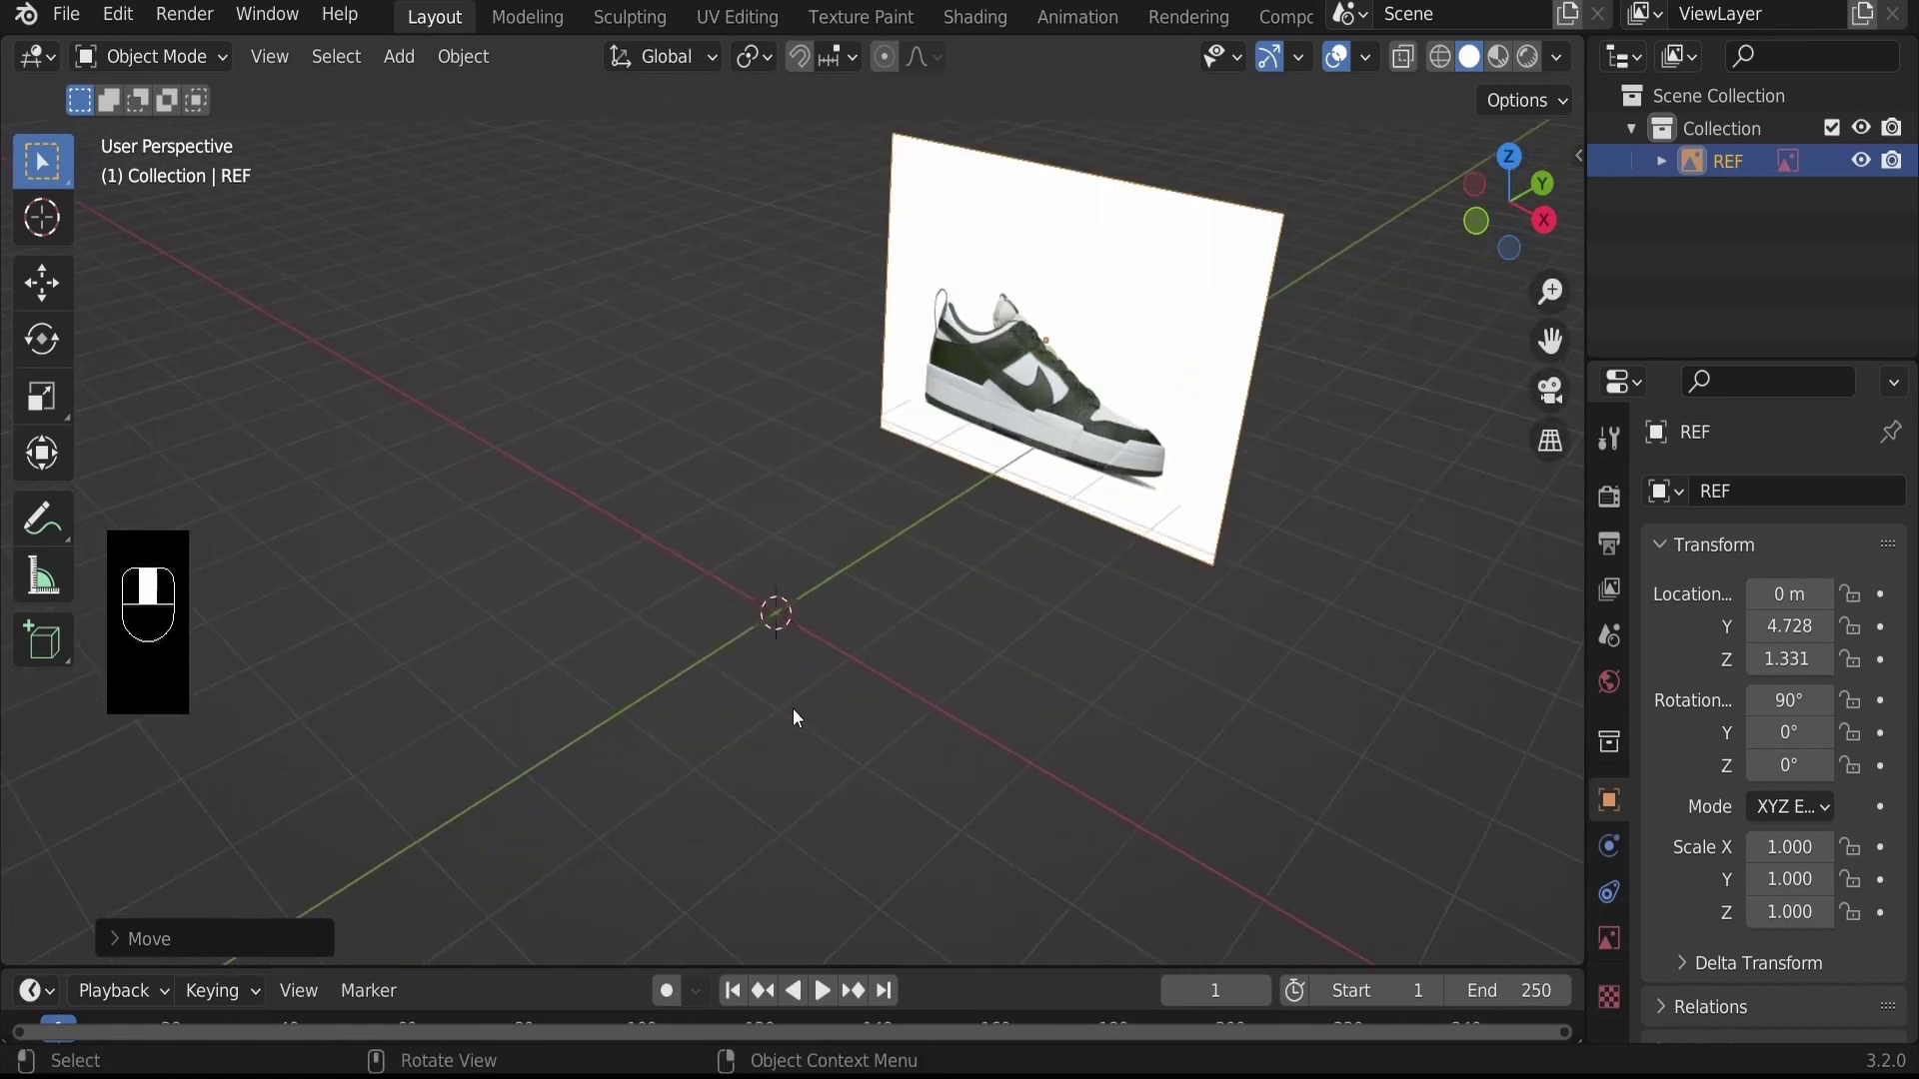
Add a Plane mesh, rotate it 90° on X and view it head-on in front ortho over REF
key(shift+a)
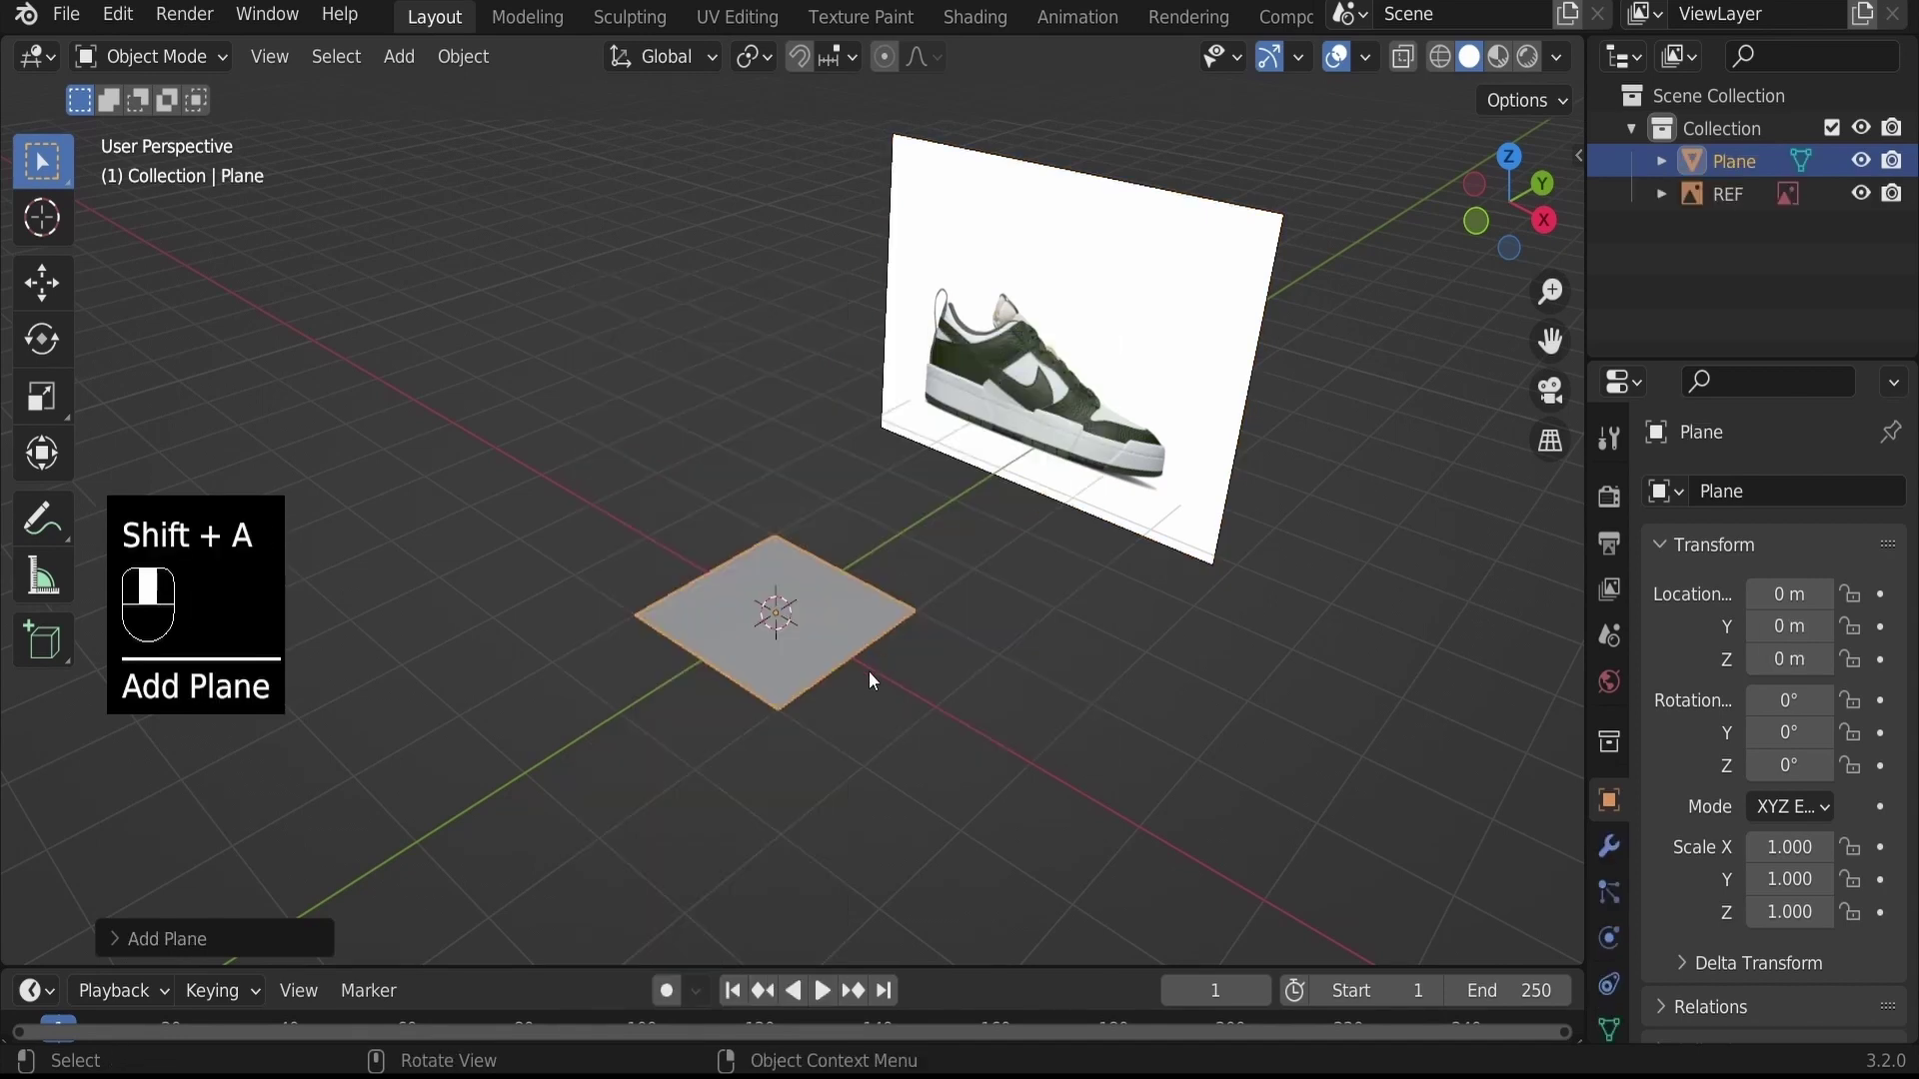
drag(875, 679, 218, 62)
key(r)
key(KP_1)
drag(218, 62, 895, 618)
Enter Edit Mode on the upright plane, ready for vertex editing
key(Tab)
key(Tab)
key(Tab)
key(Tab)
key(Tab)
key(Tab)
key(Tab)
key(Tab)
key(Tab)
key(Tab)
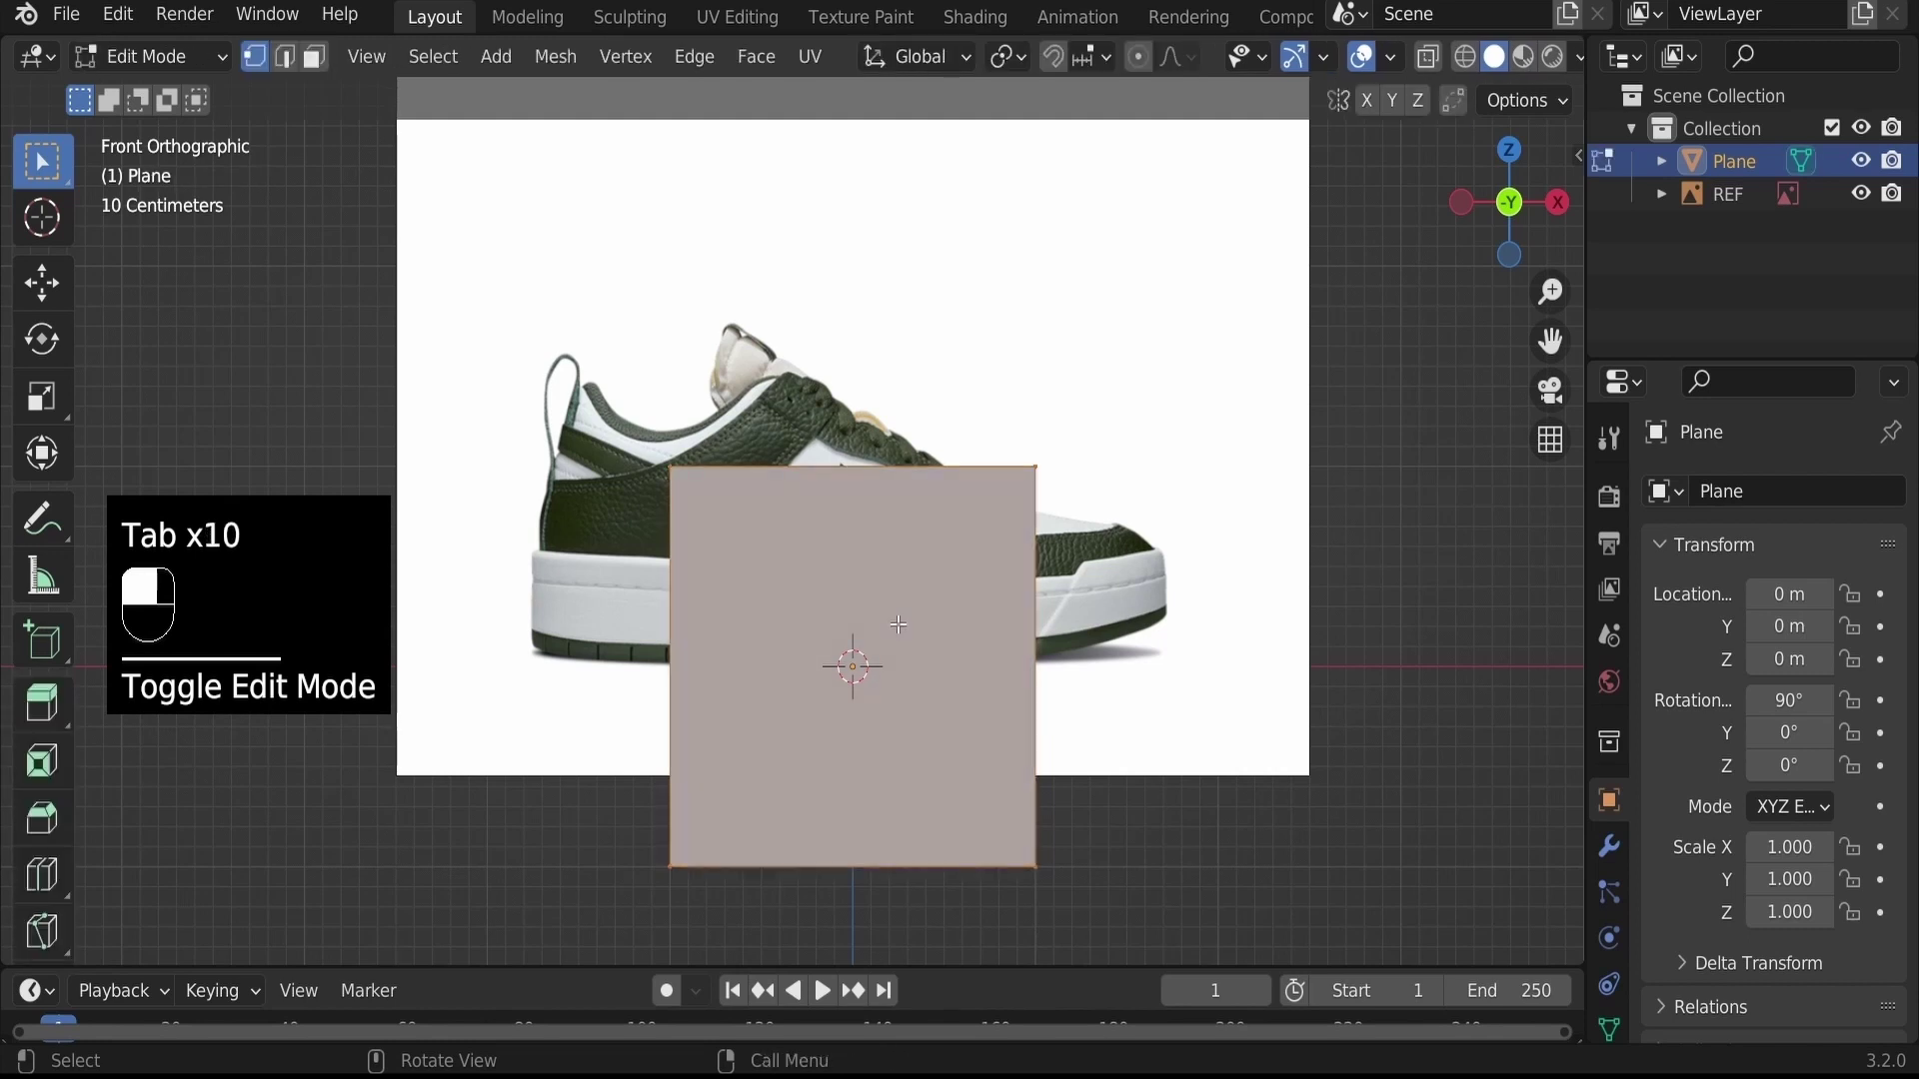
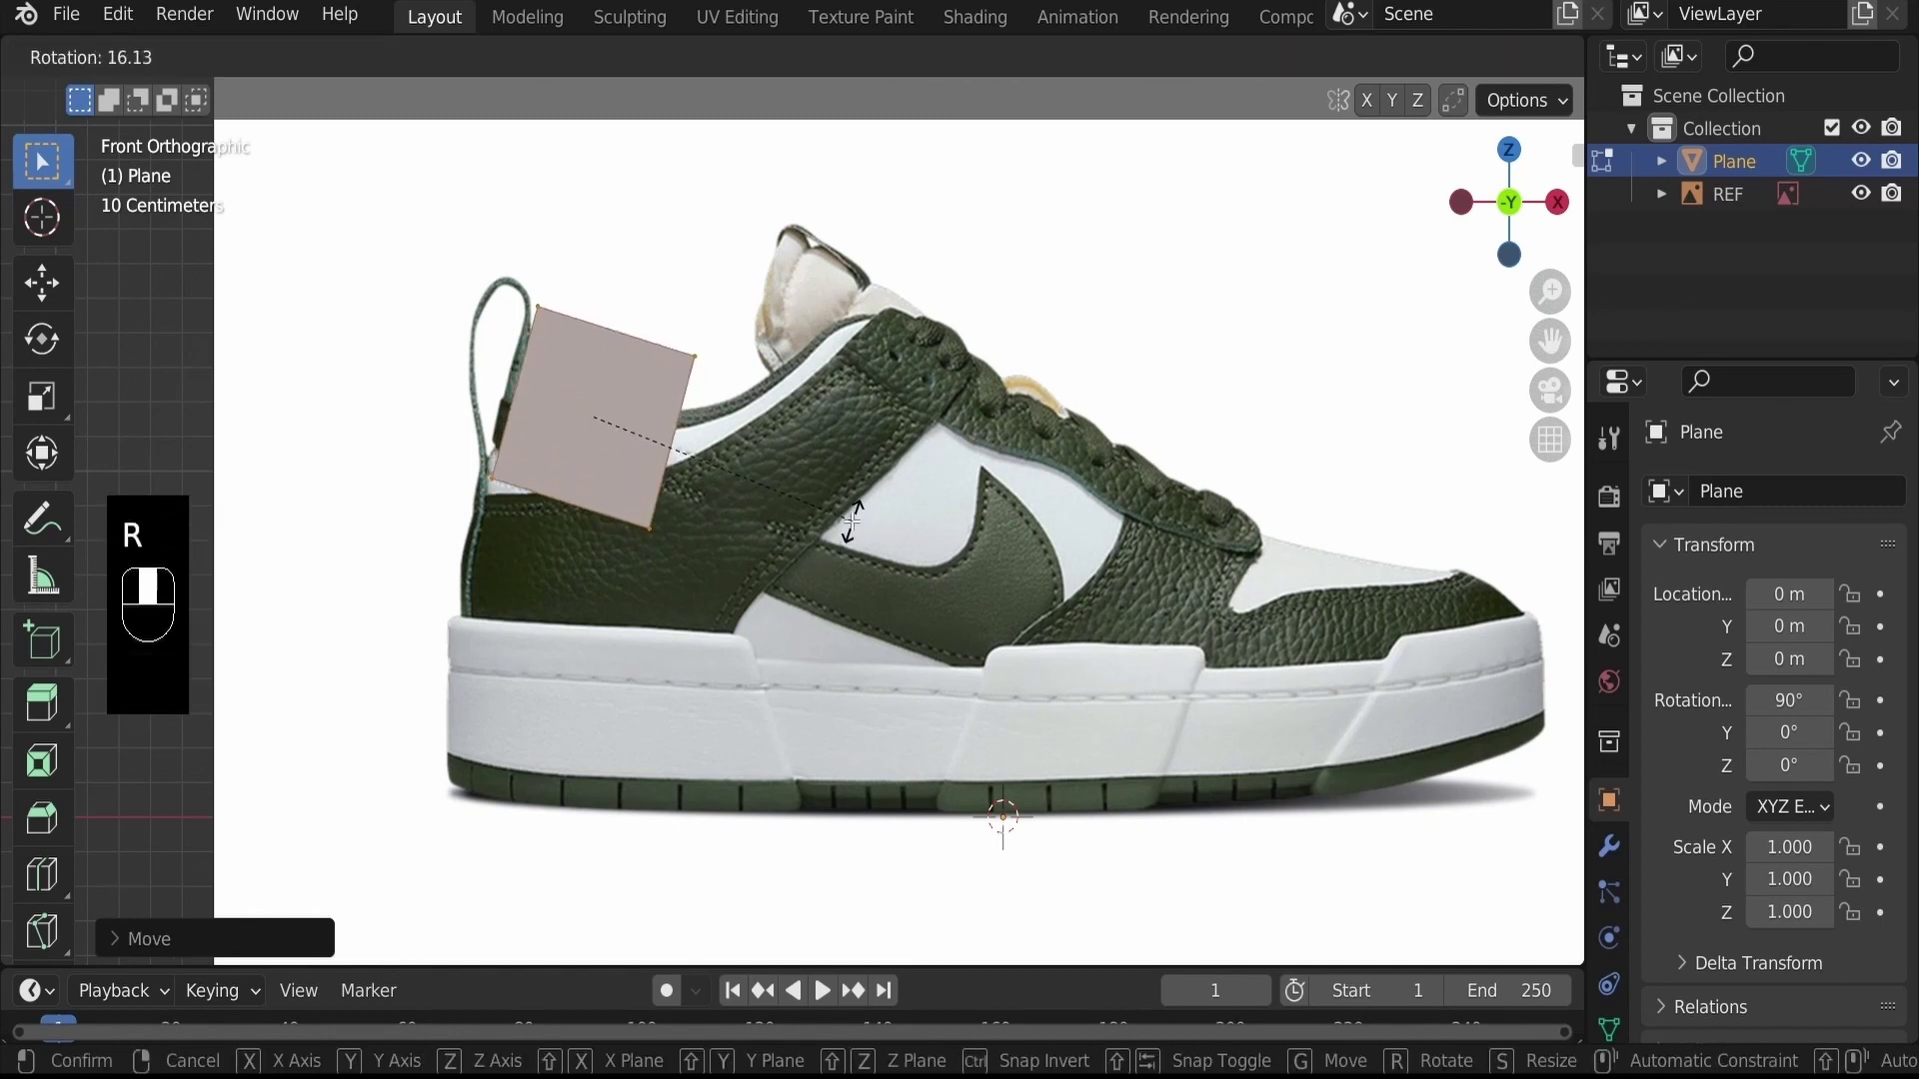
Toggle X-ray and move the plane's corner vertices to trace the heel collar curve
drag(589, 393, 1433, 59)
drag(1433, 59, 890, 540)
key(alt+z)
key(alt+z)
key(alt+z)
key(alt+z)
key(alt+z)
key(alt+z)
key(alt+z)
key(alt+z)
key(alt+z)
key(g)
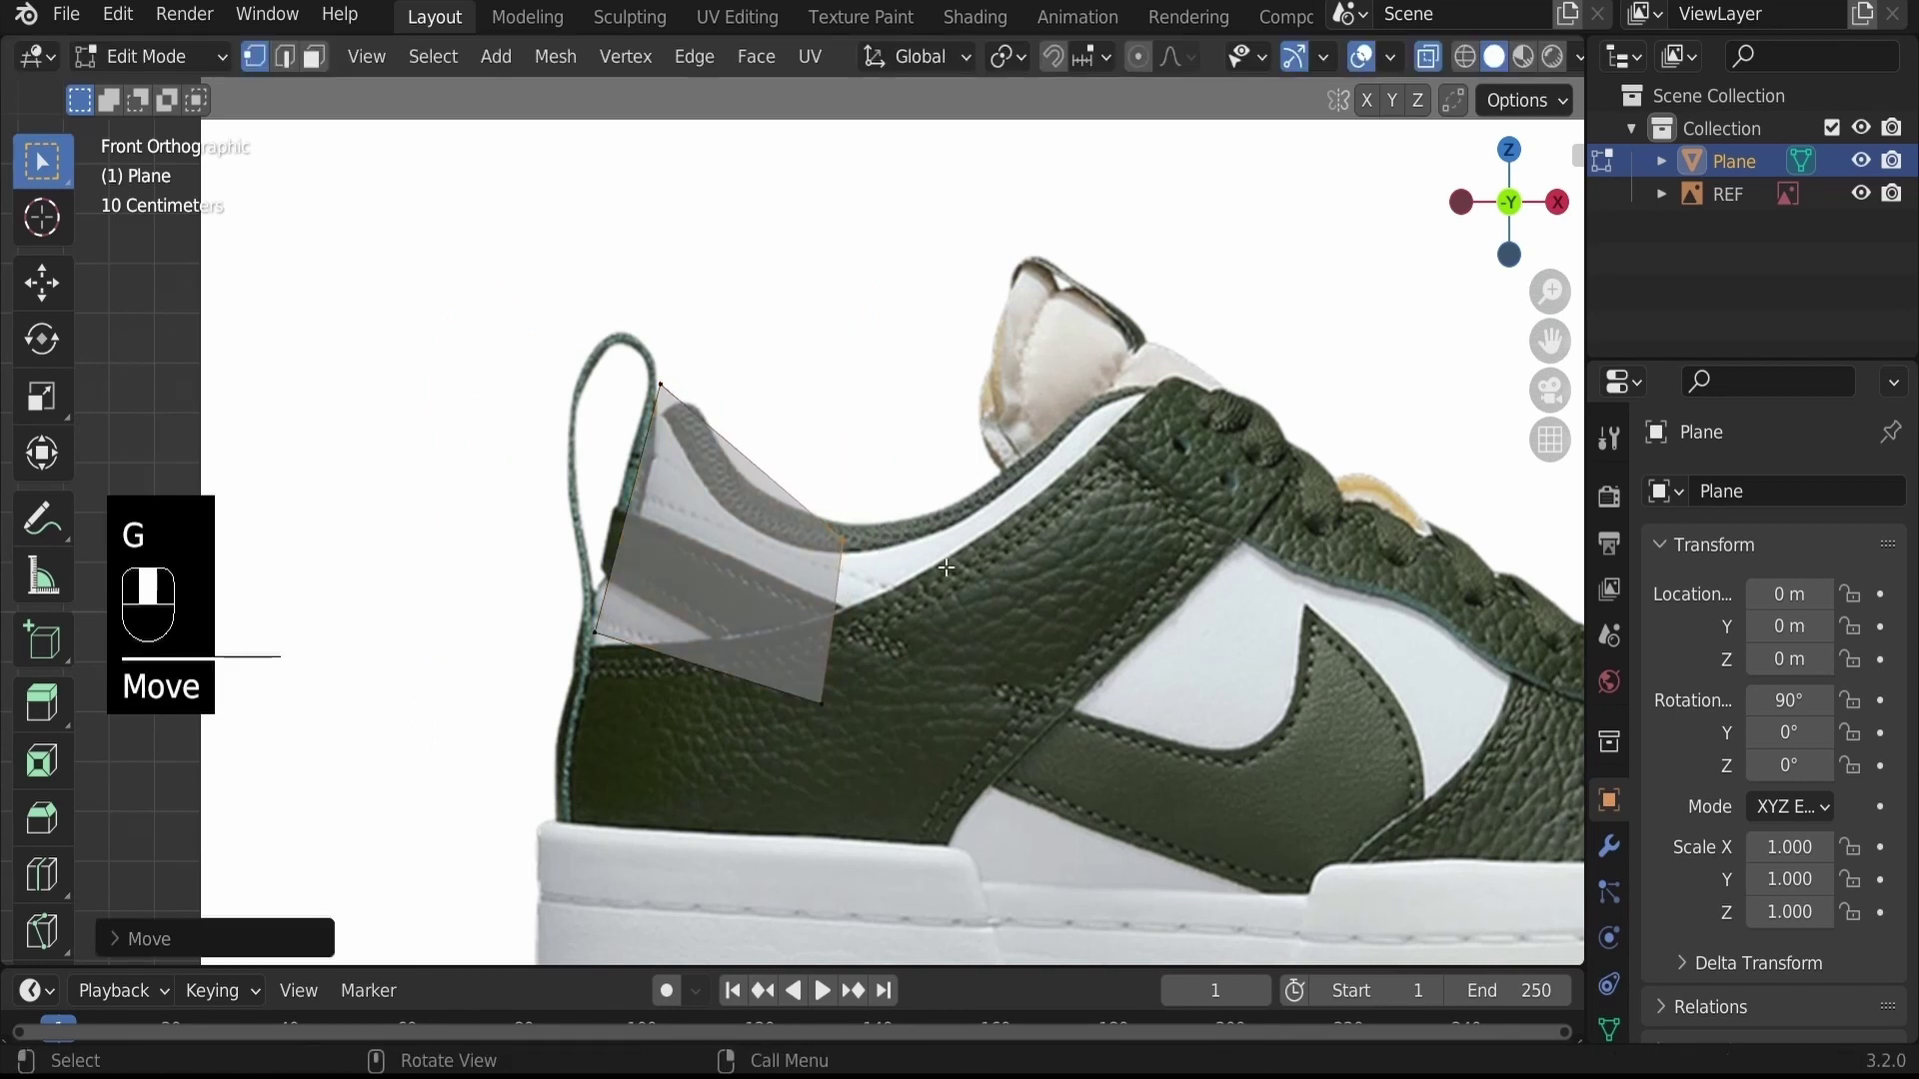
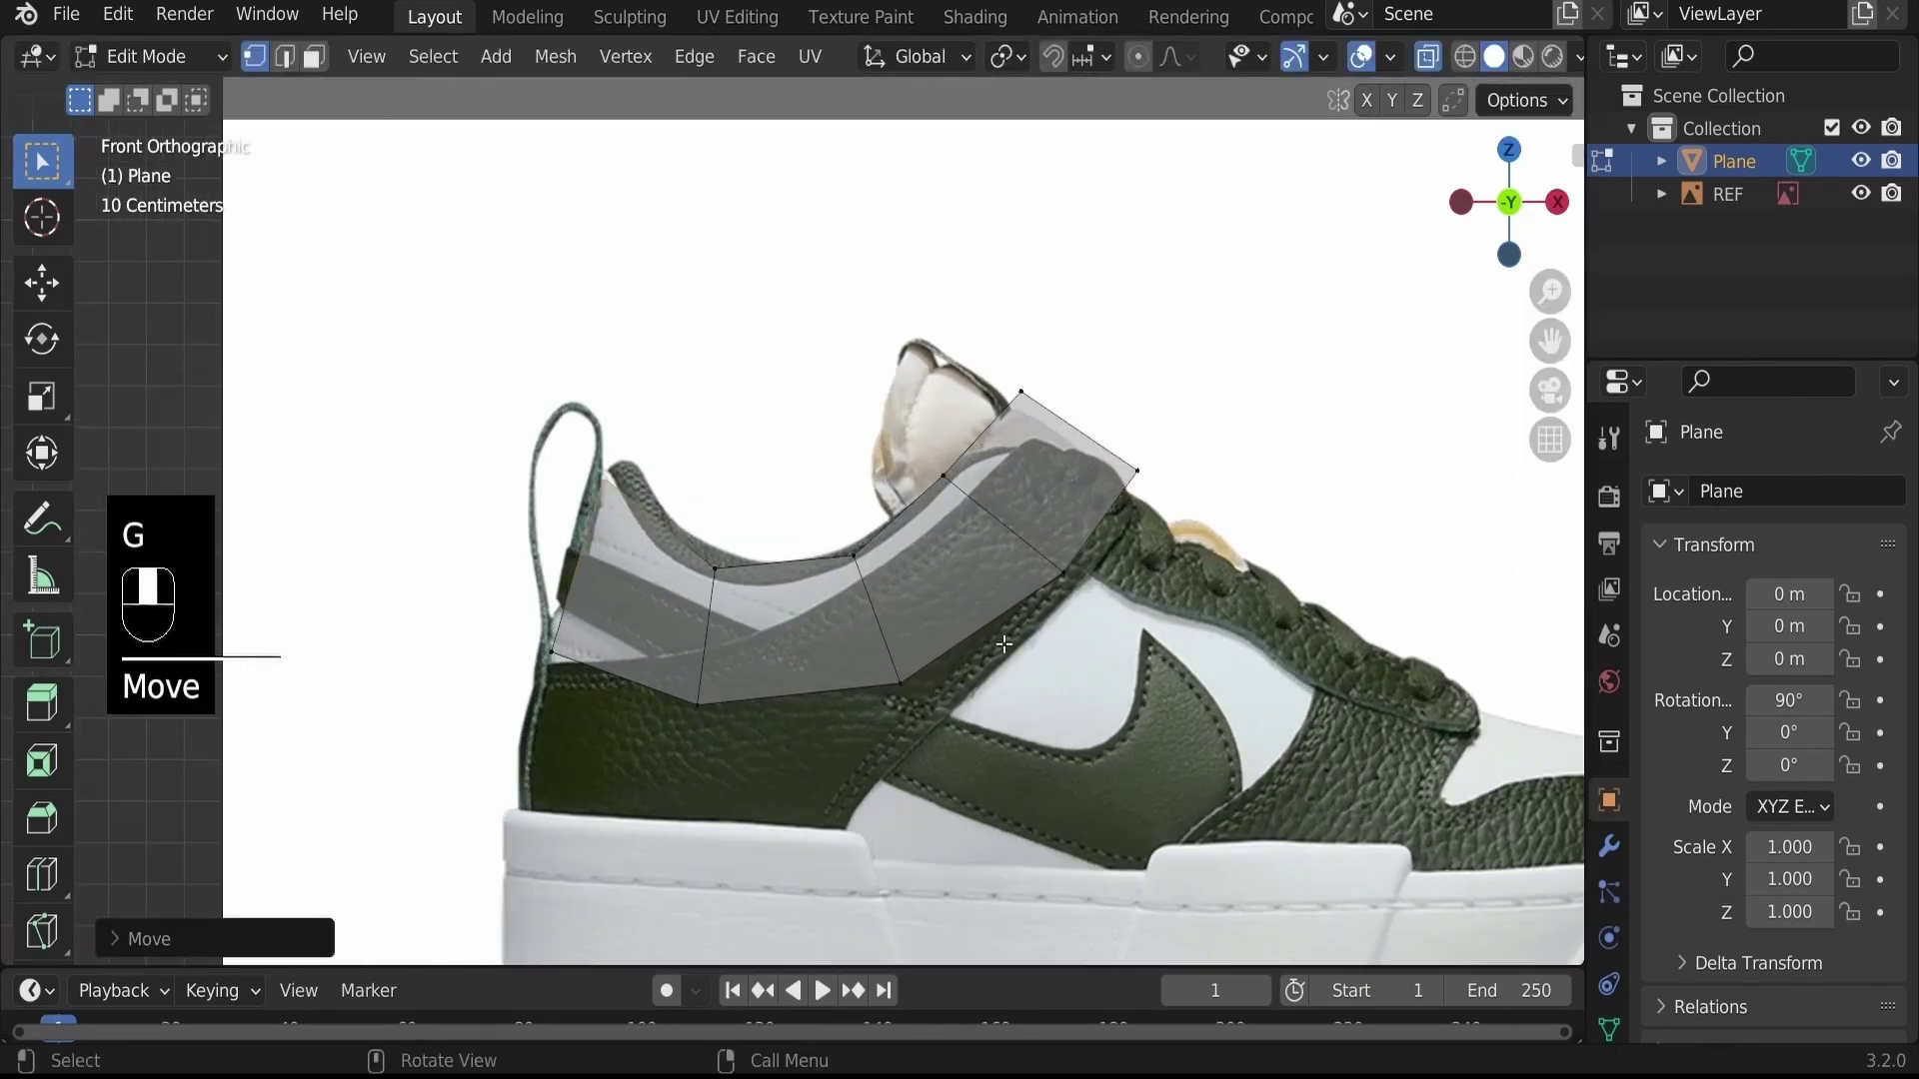
Extrude the front edge toward the toe and rotate the new face to follow the lace line
drag(648, 492, 616, 458)
click(615, 458)
drag(616, 461, 695, 358)
click(695, 359)
key(e)
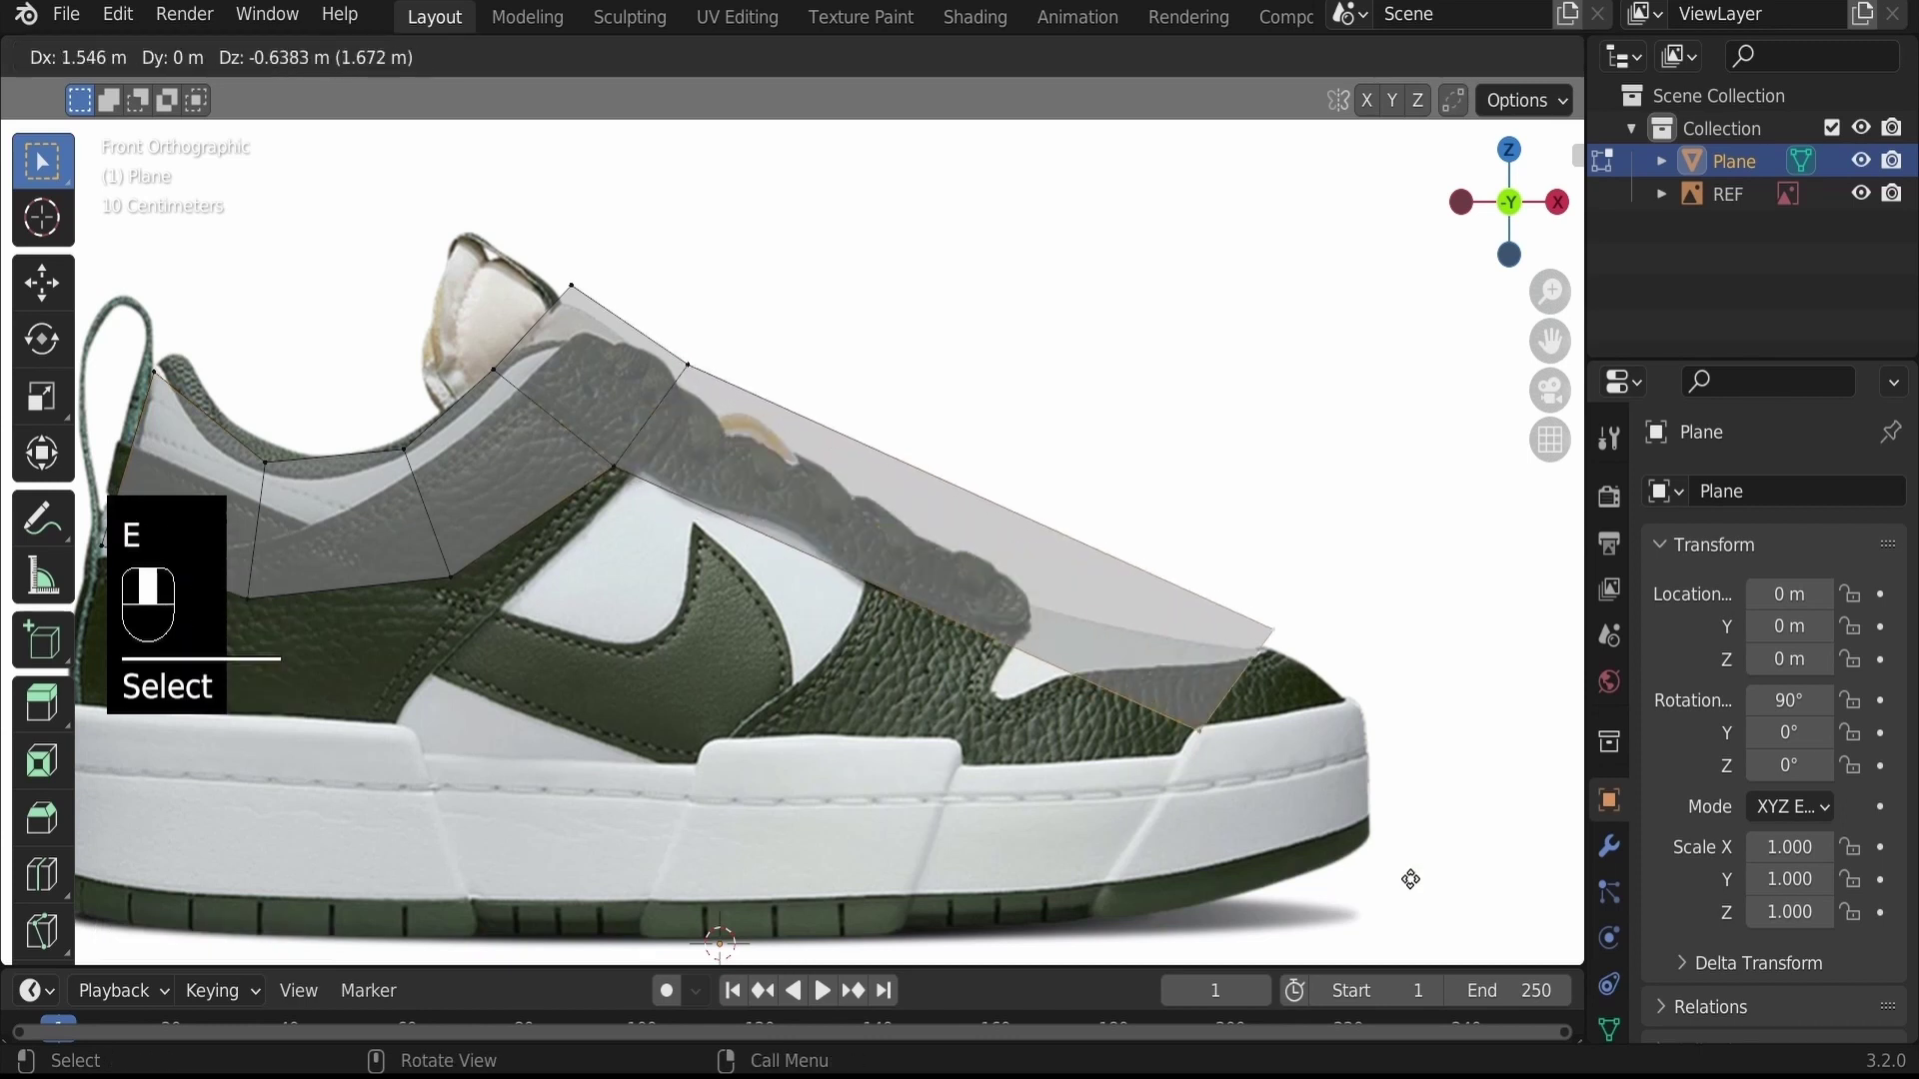
key(r)
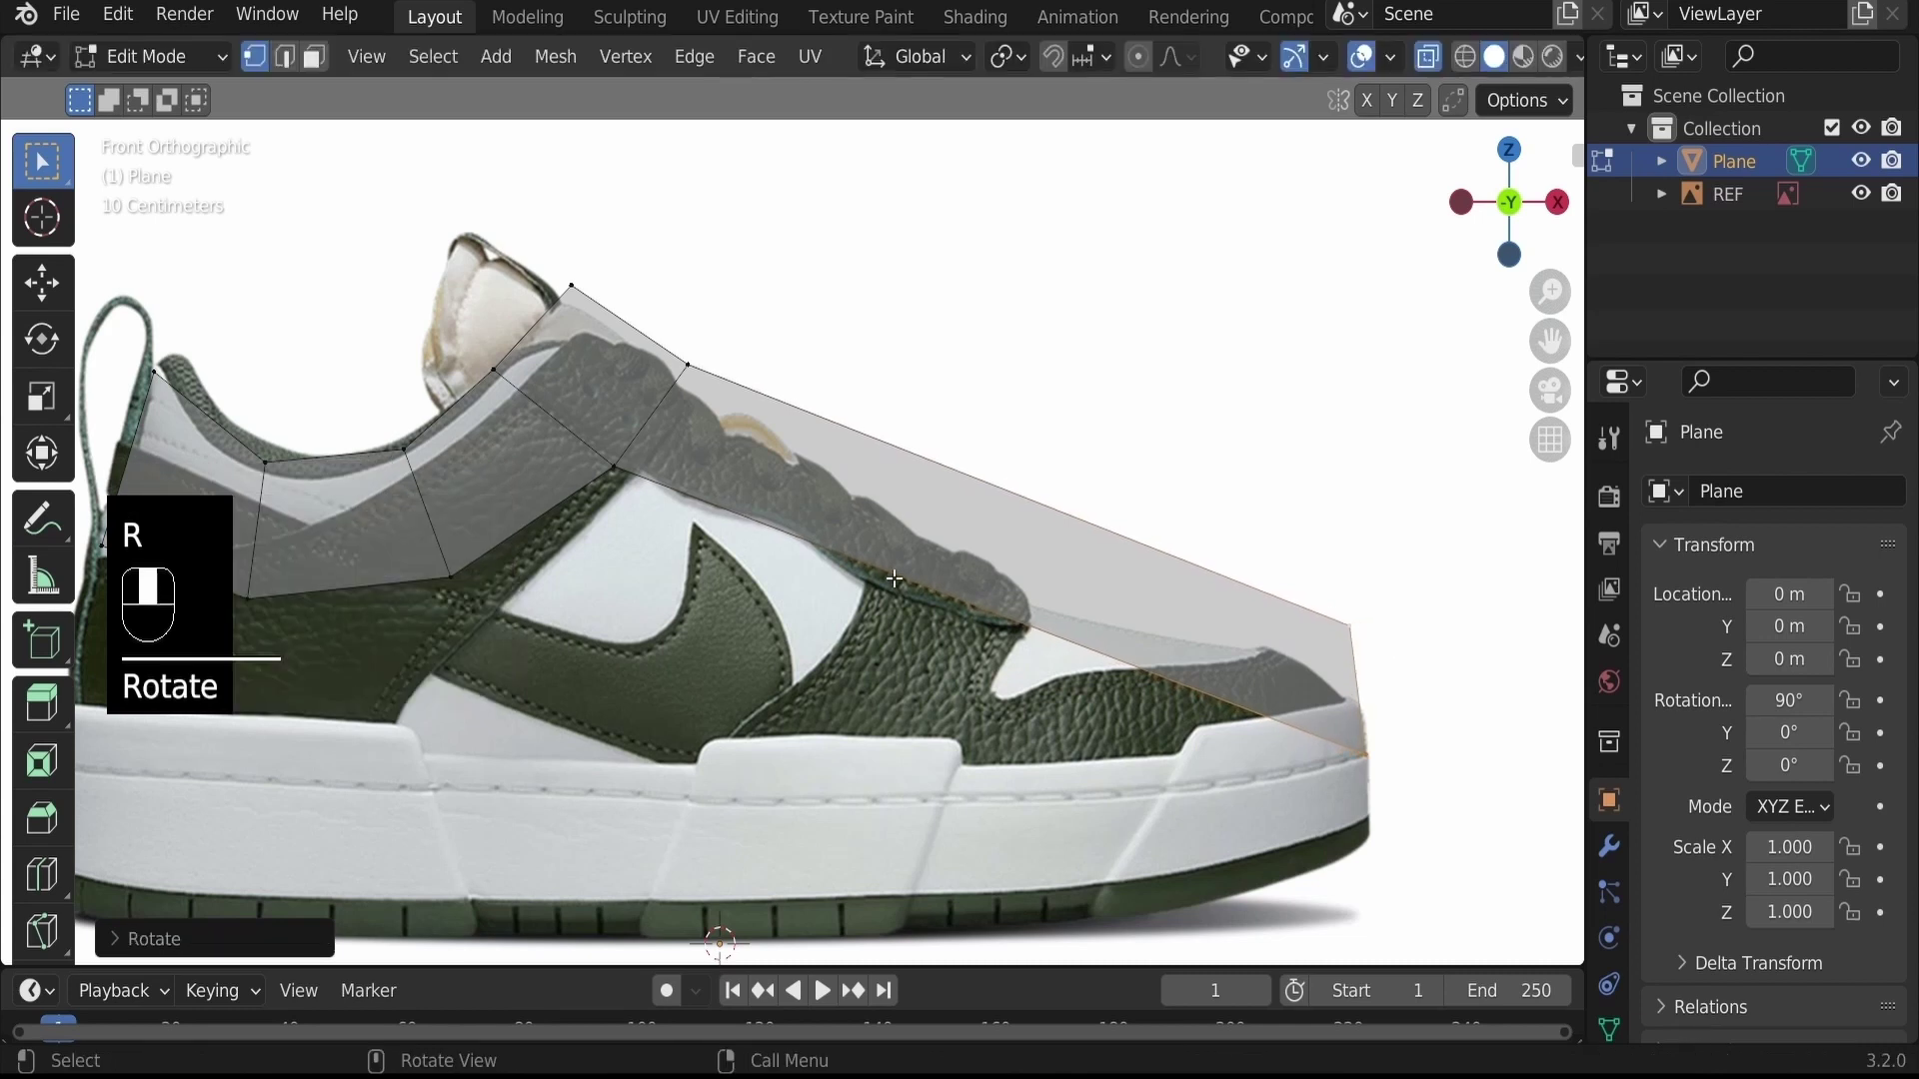
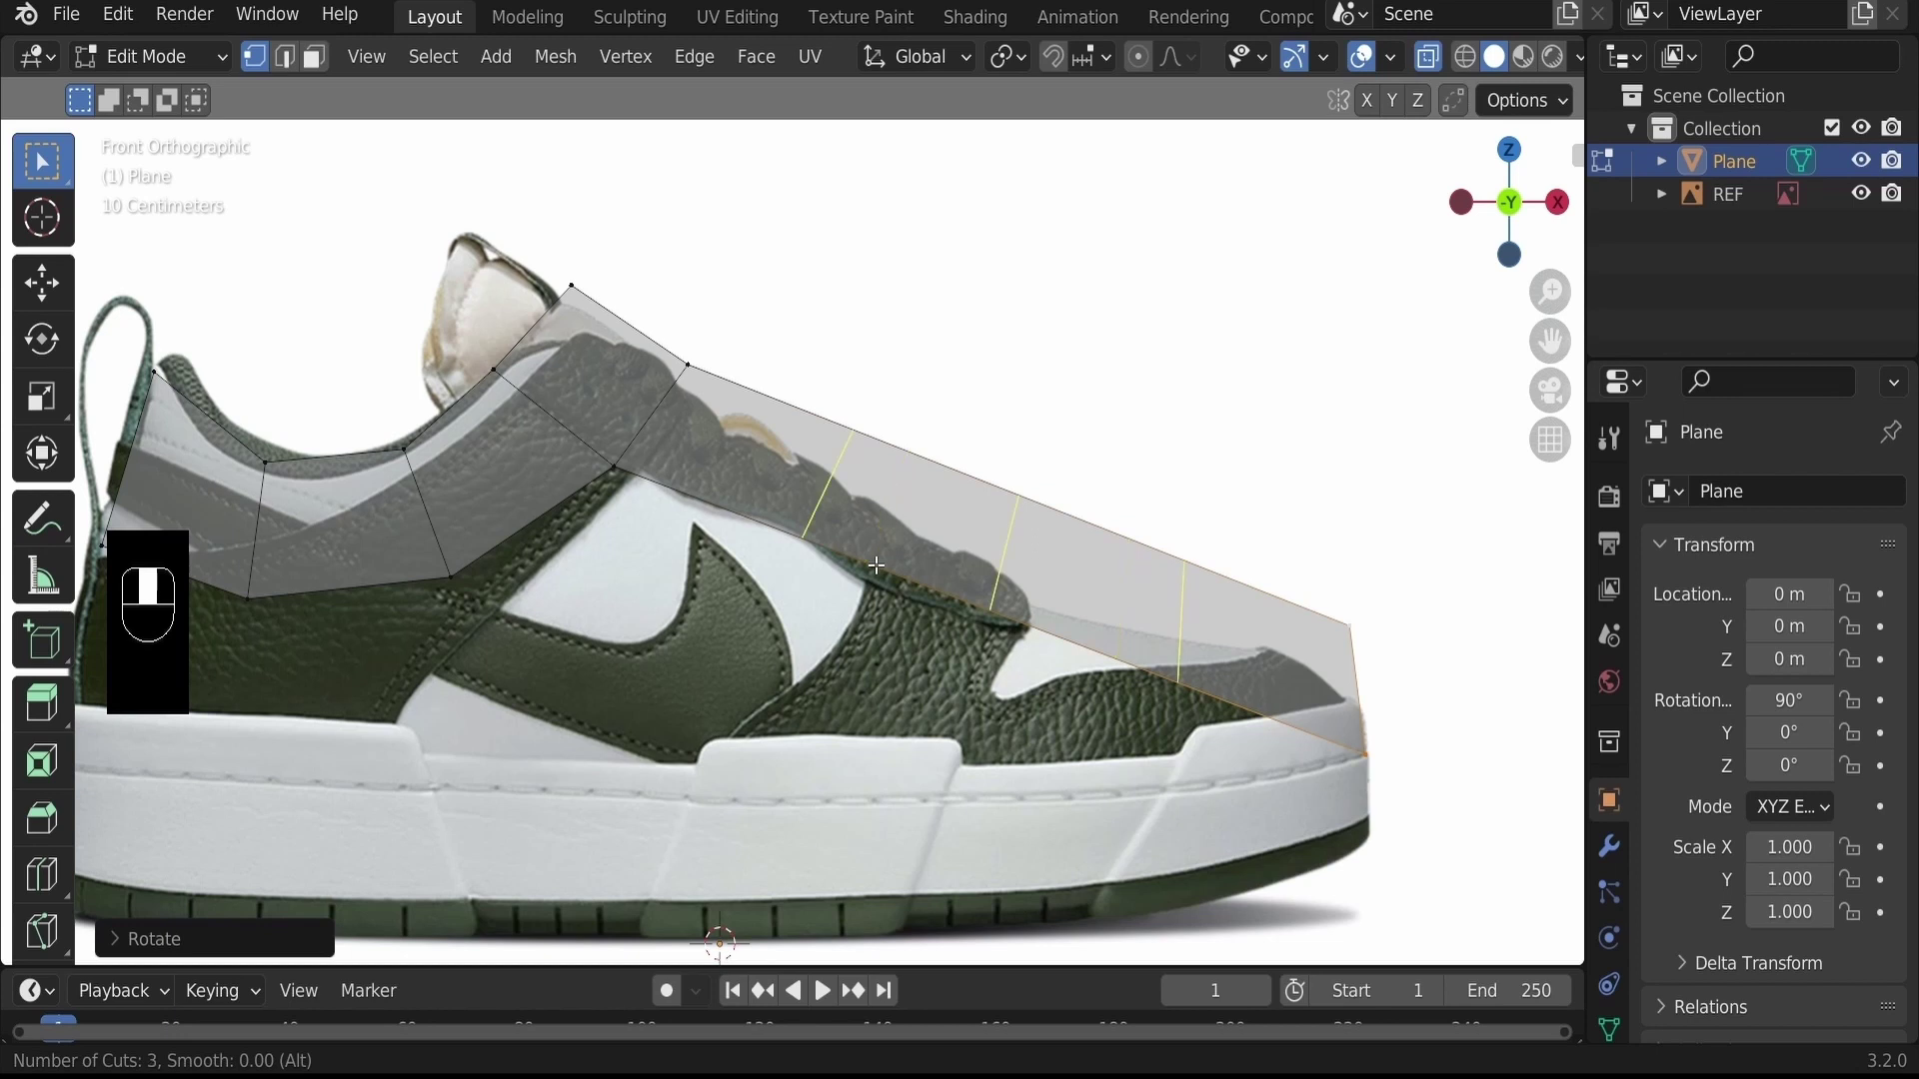
Extrude the bottom vertices straight down along Z to form a second row of faces
click(988, 604)
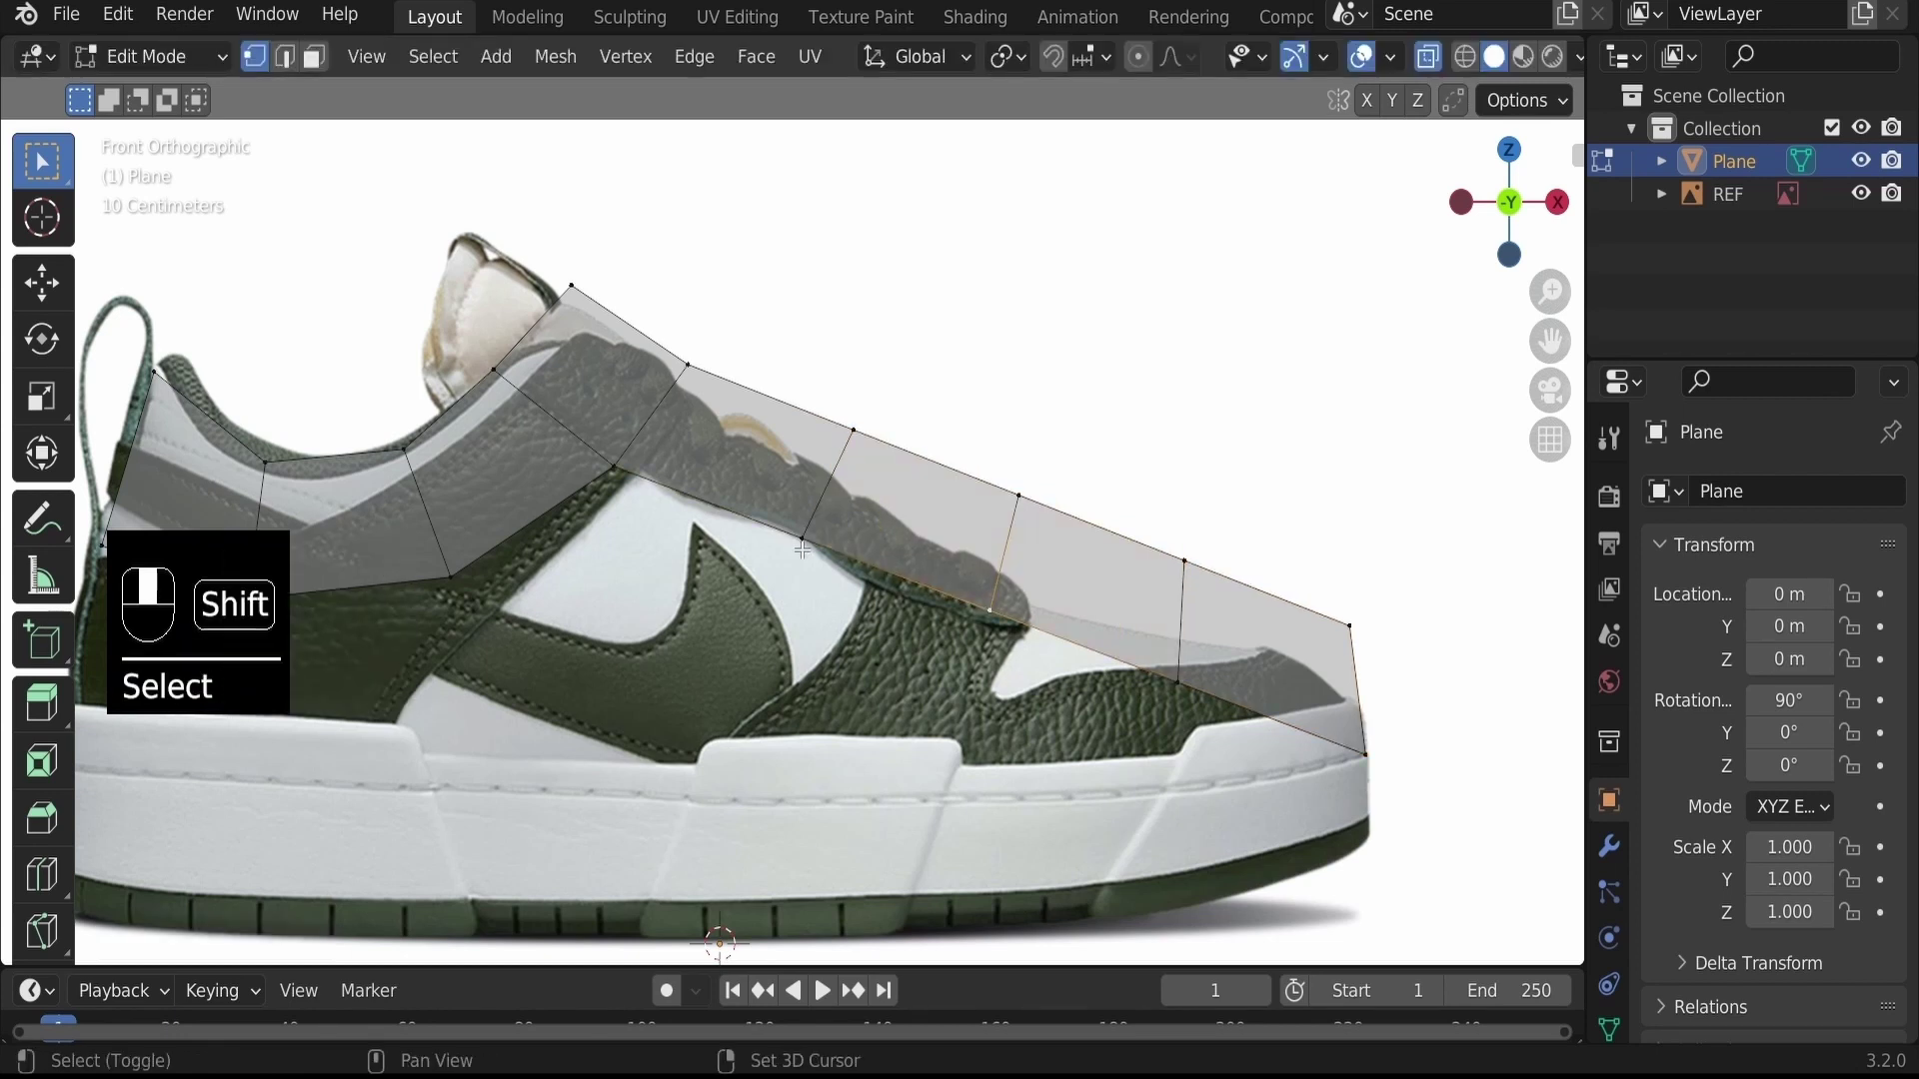
drag(801, 536, 1181, 697)
click(1172, 680)
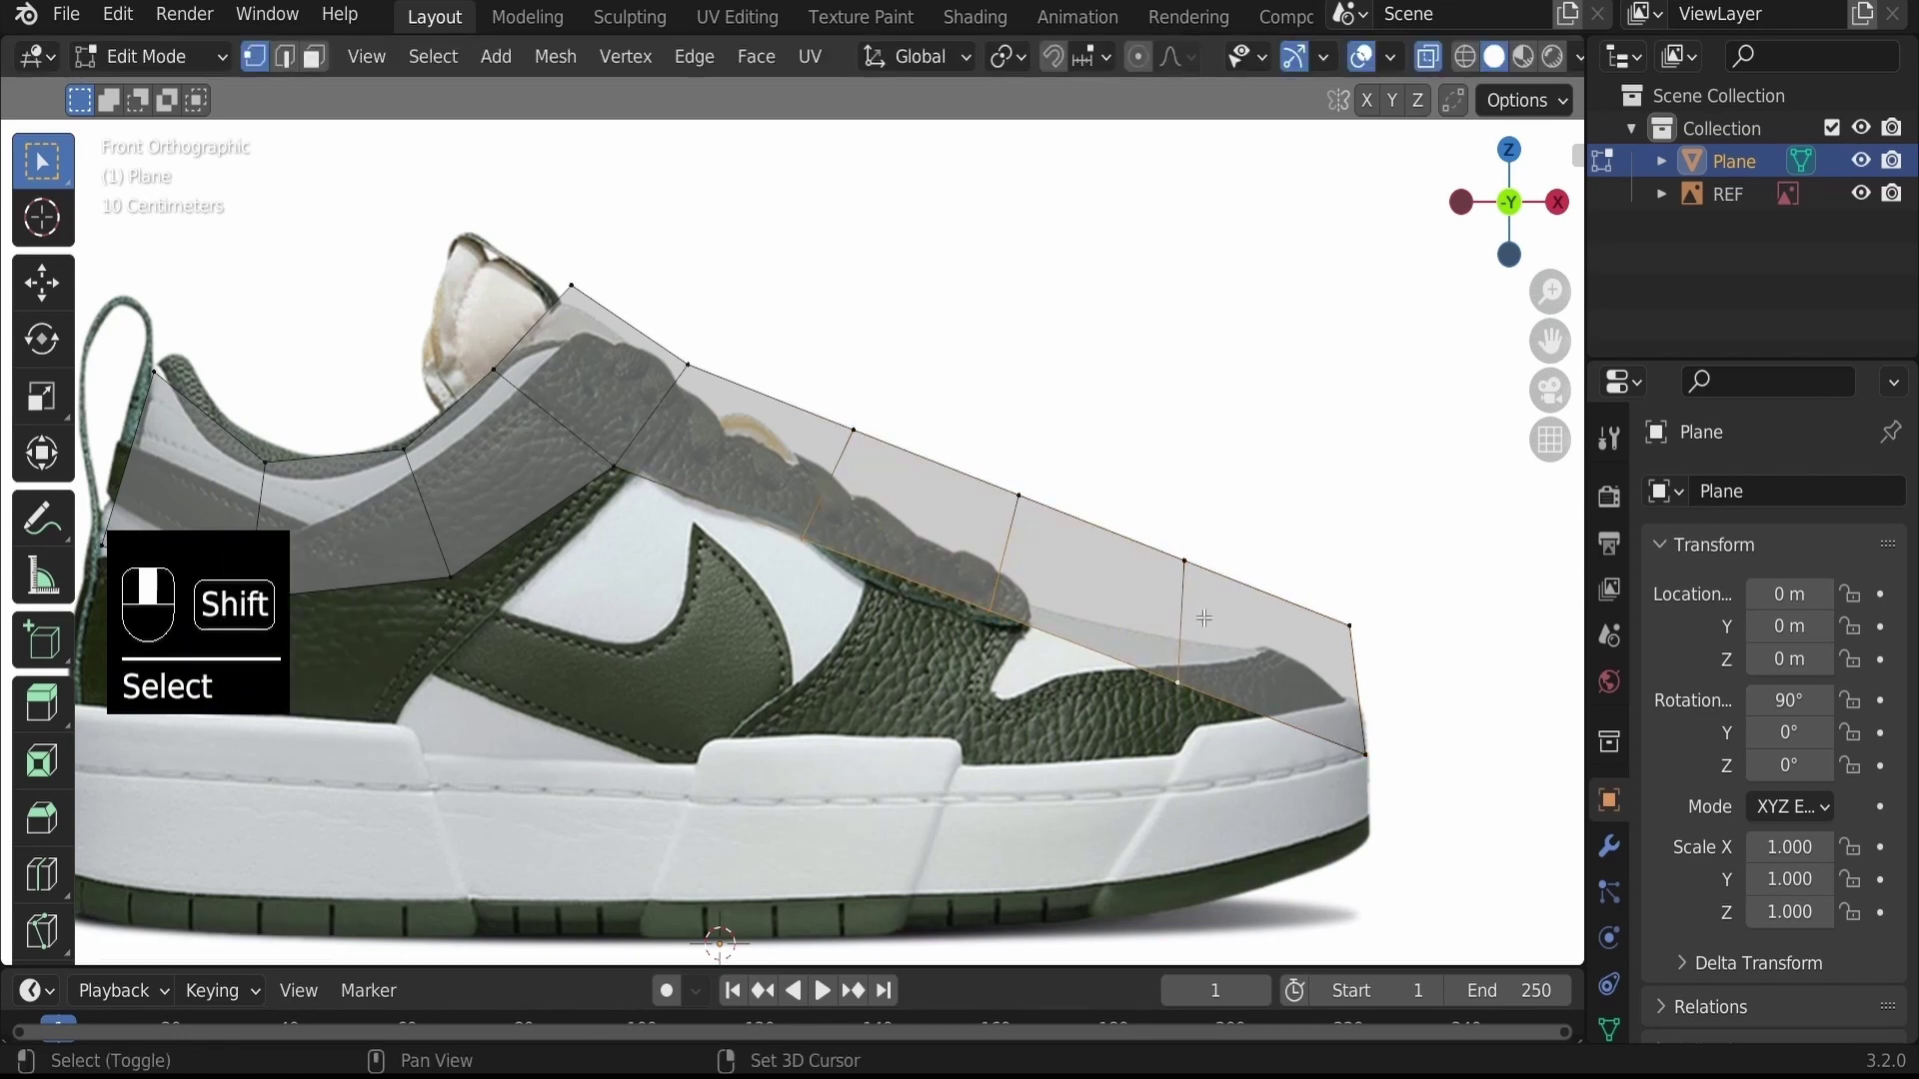
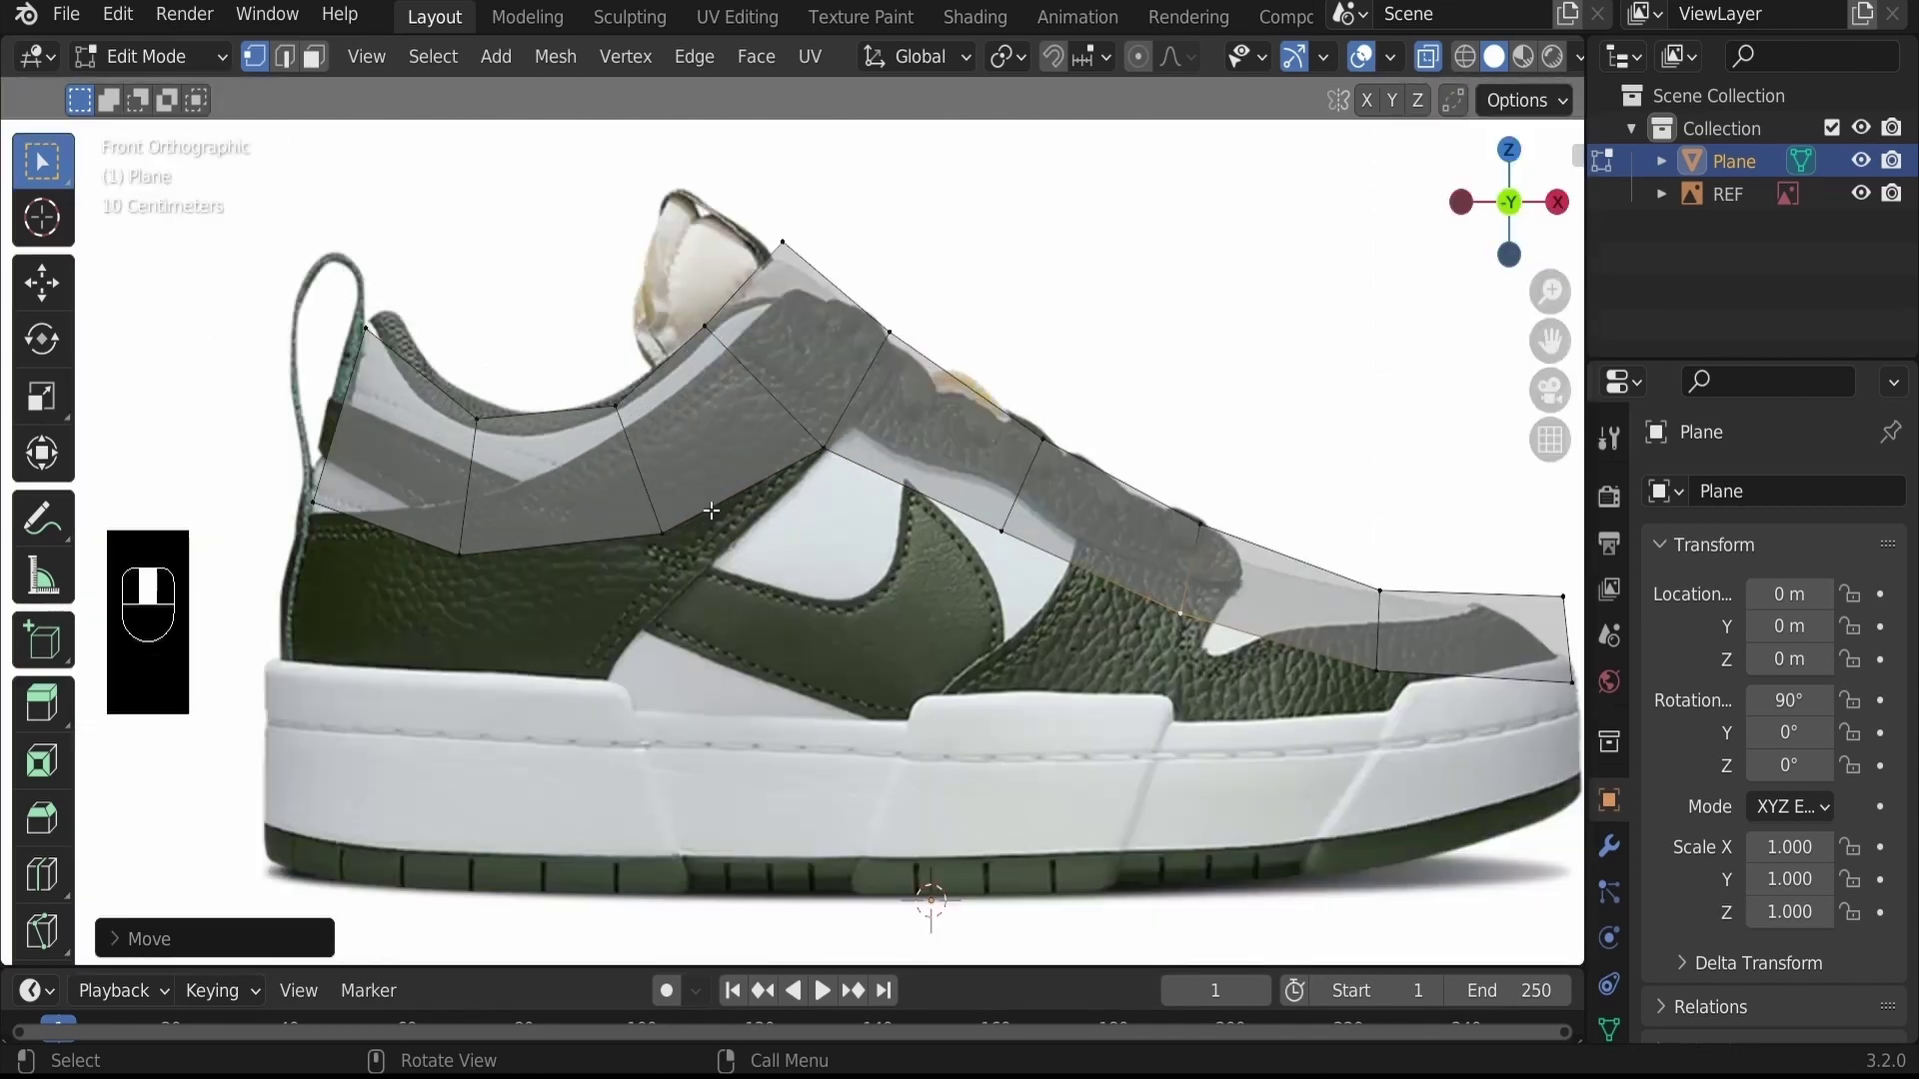
click(716, 501)
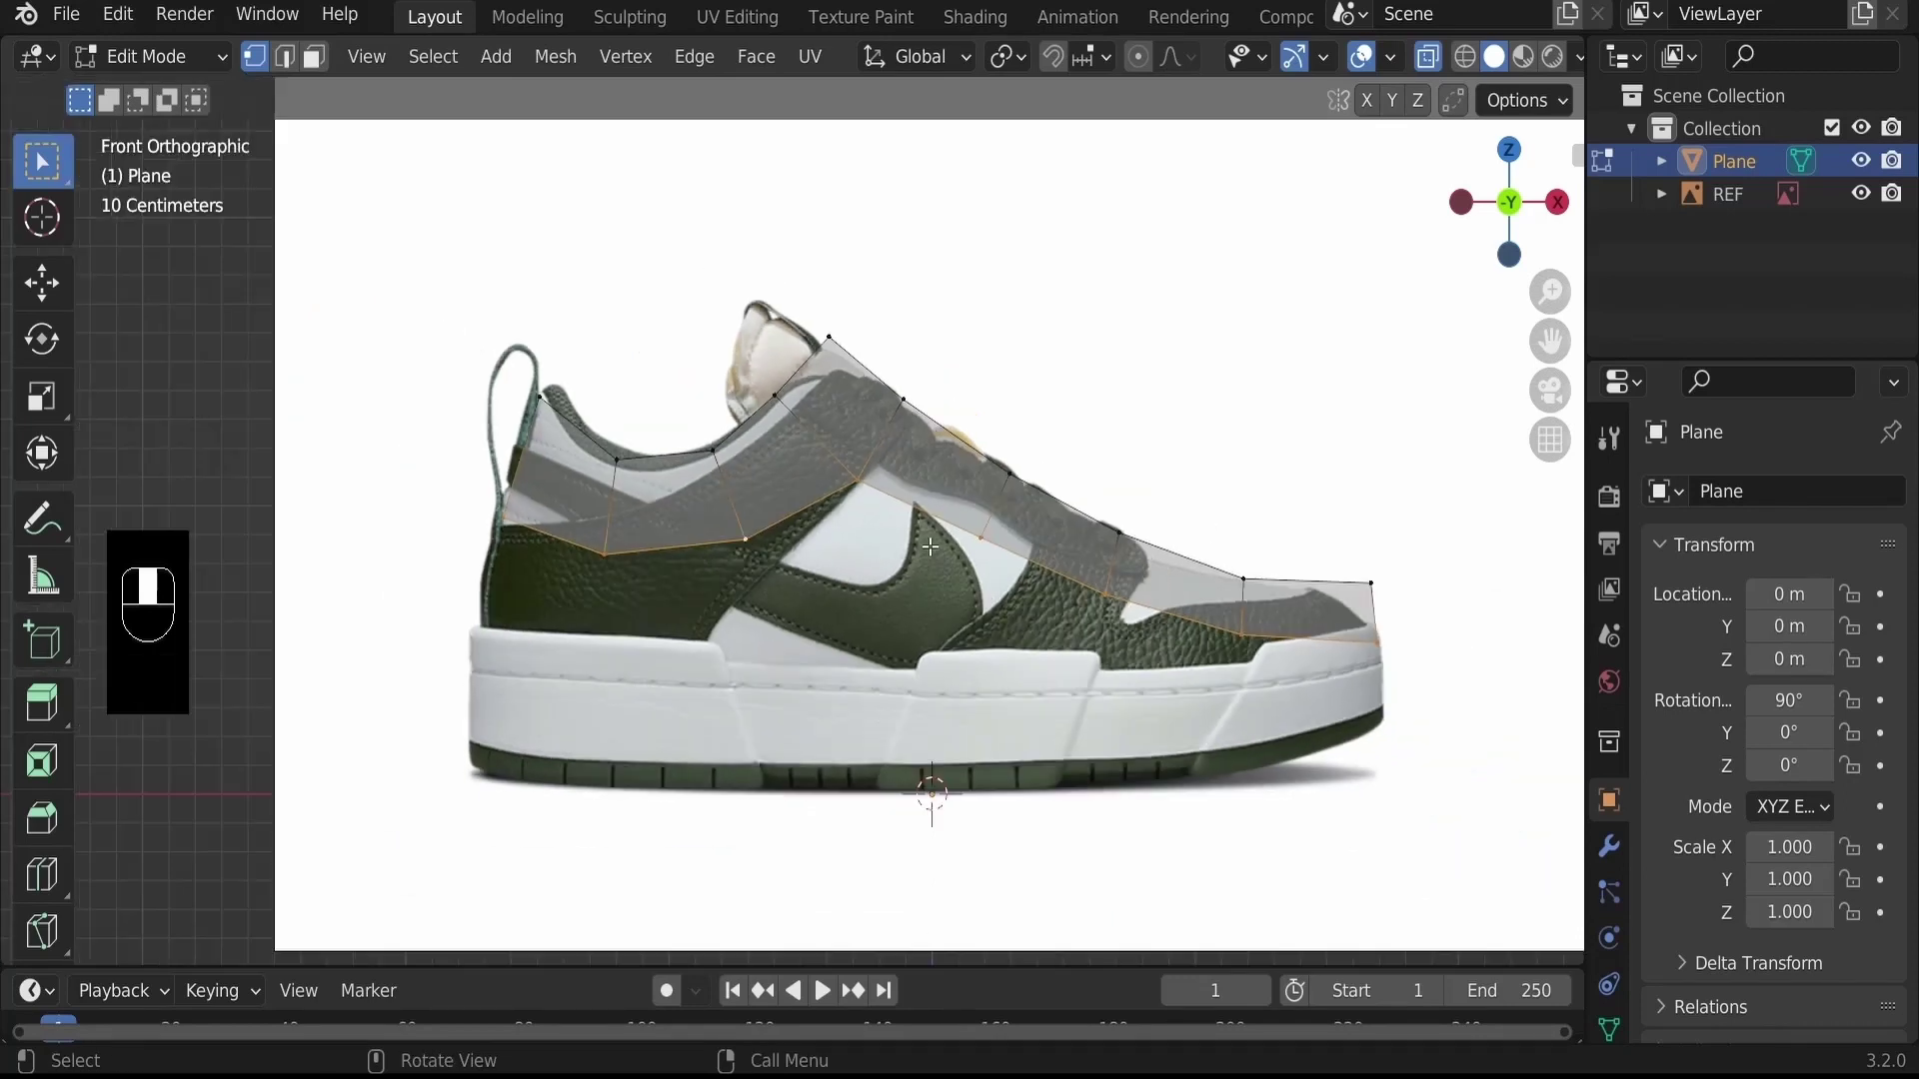
key(e)
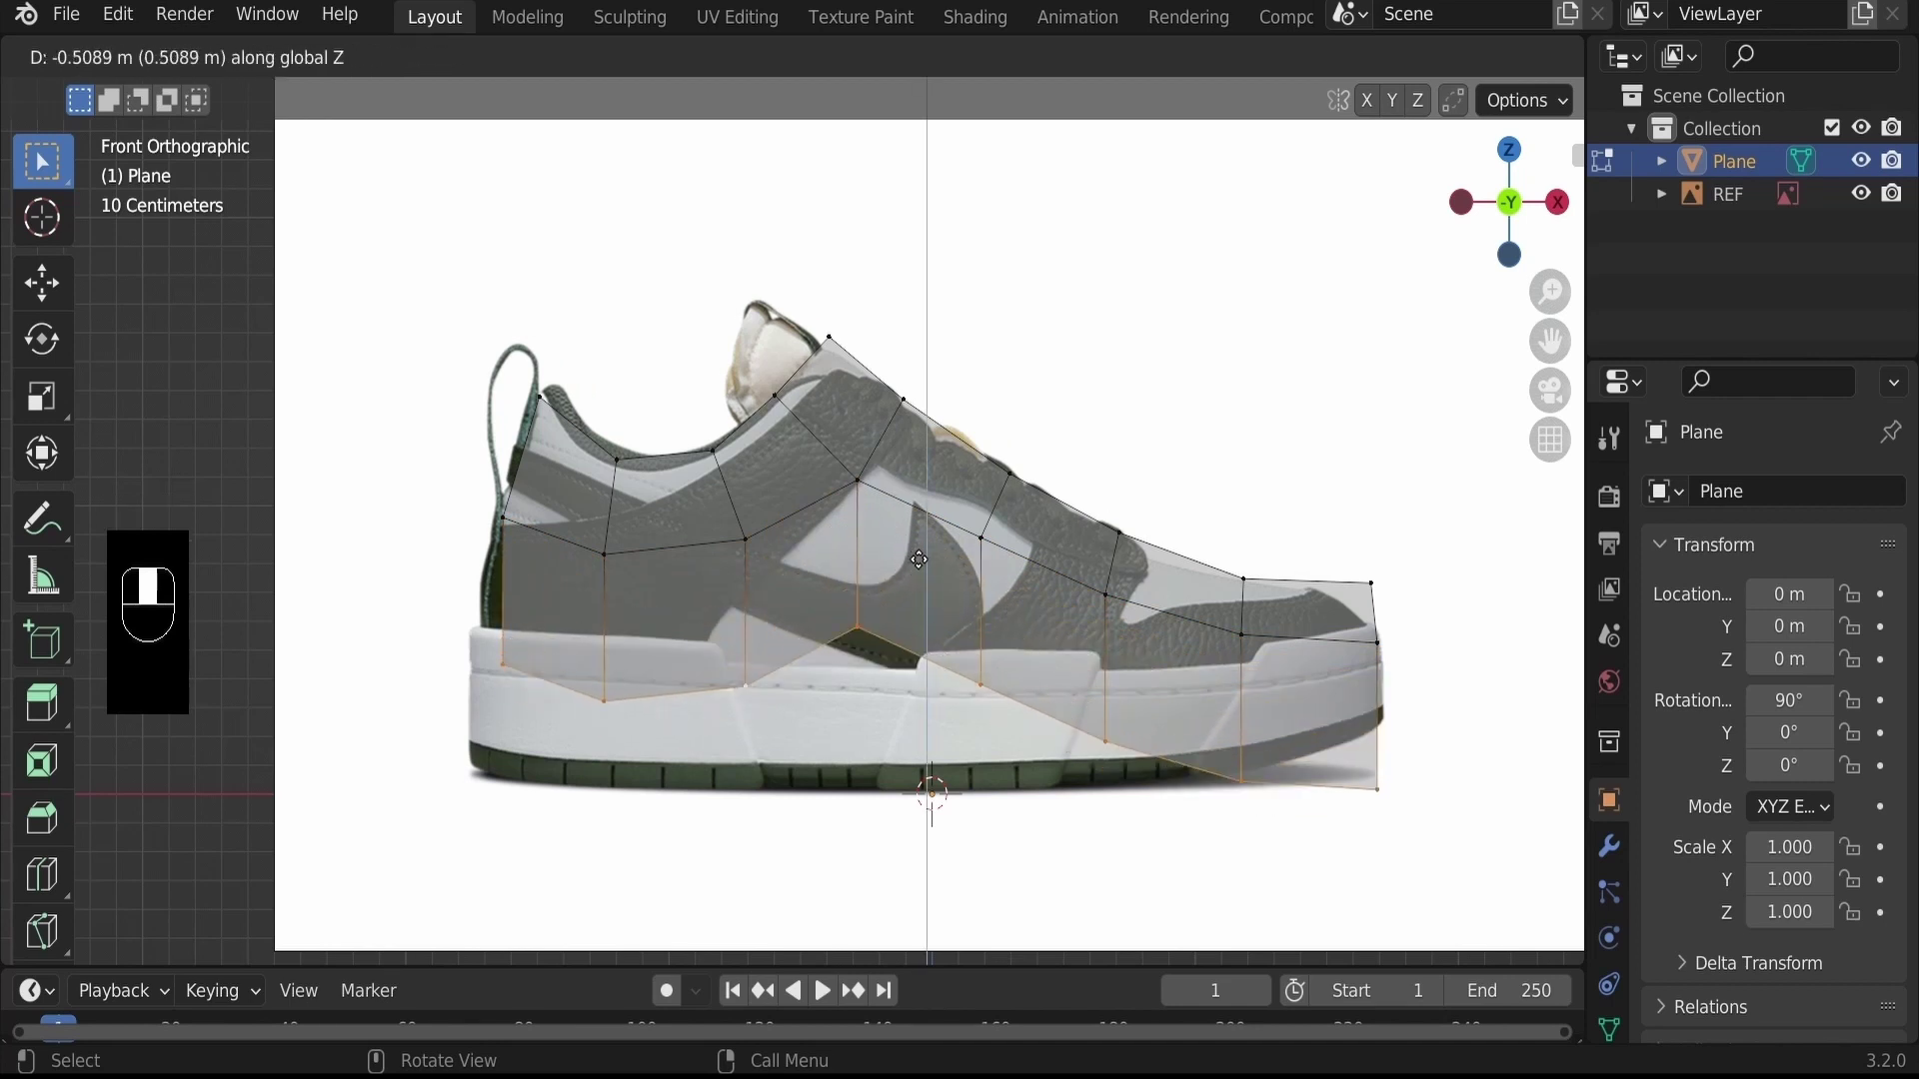
key(z)
key(z)
key(z)
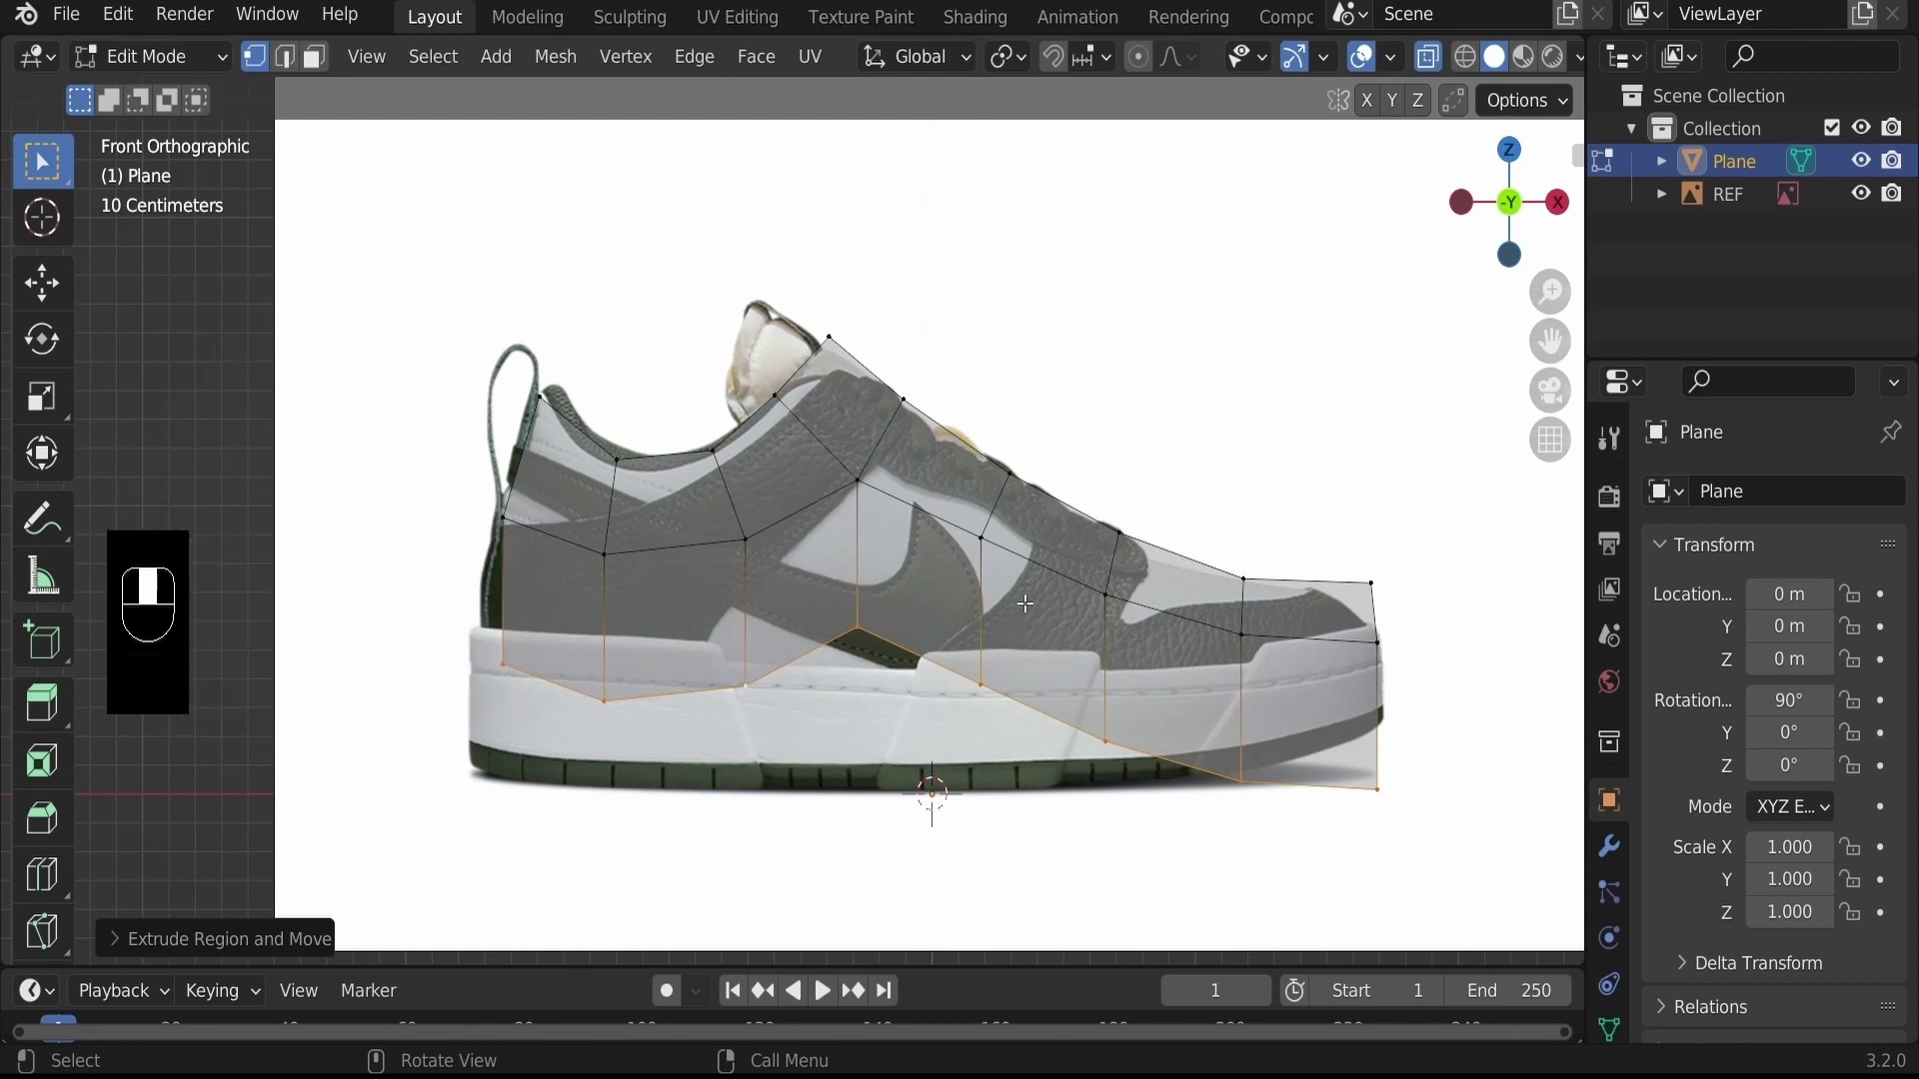
Flatten the bottom row with S Z 0 and raise it to sit along the top of the sole
key(s)
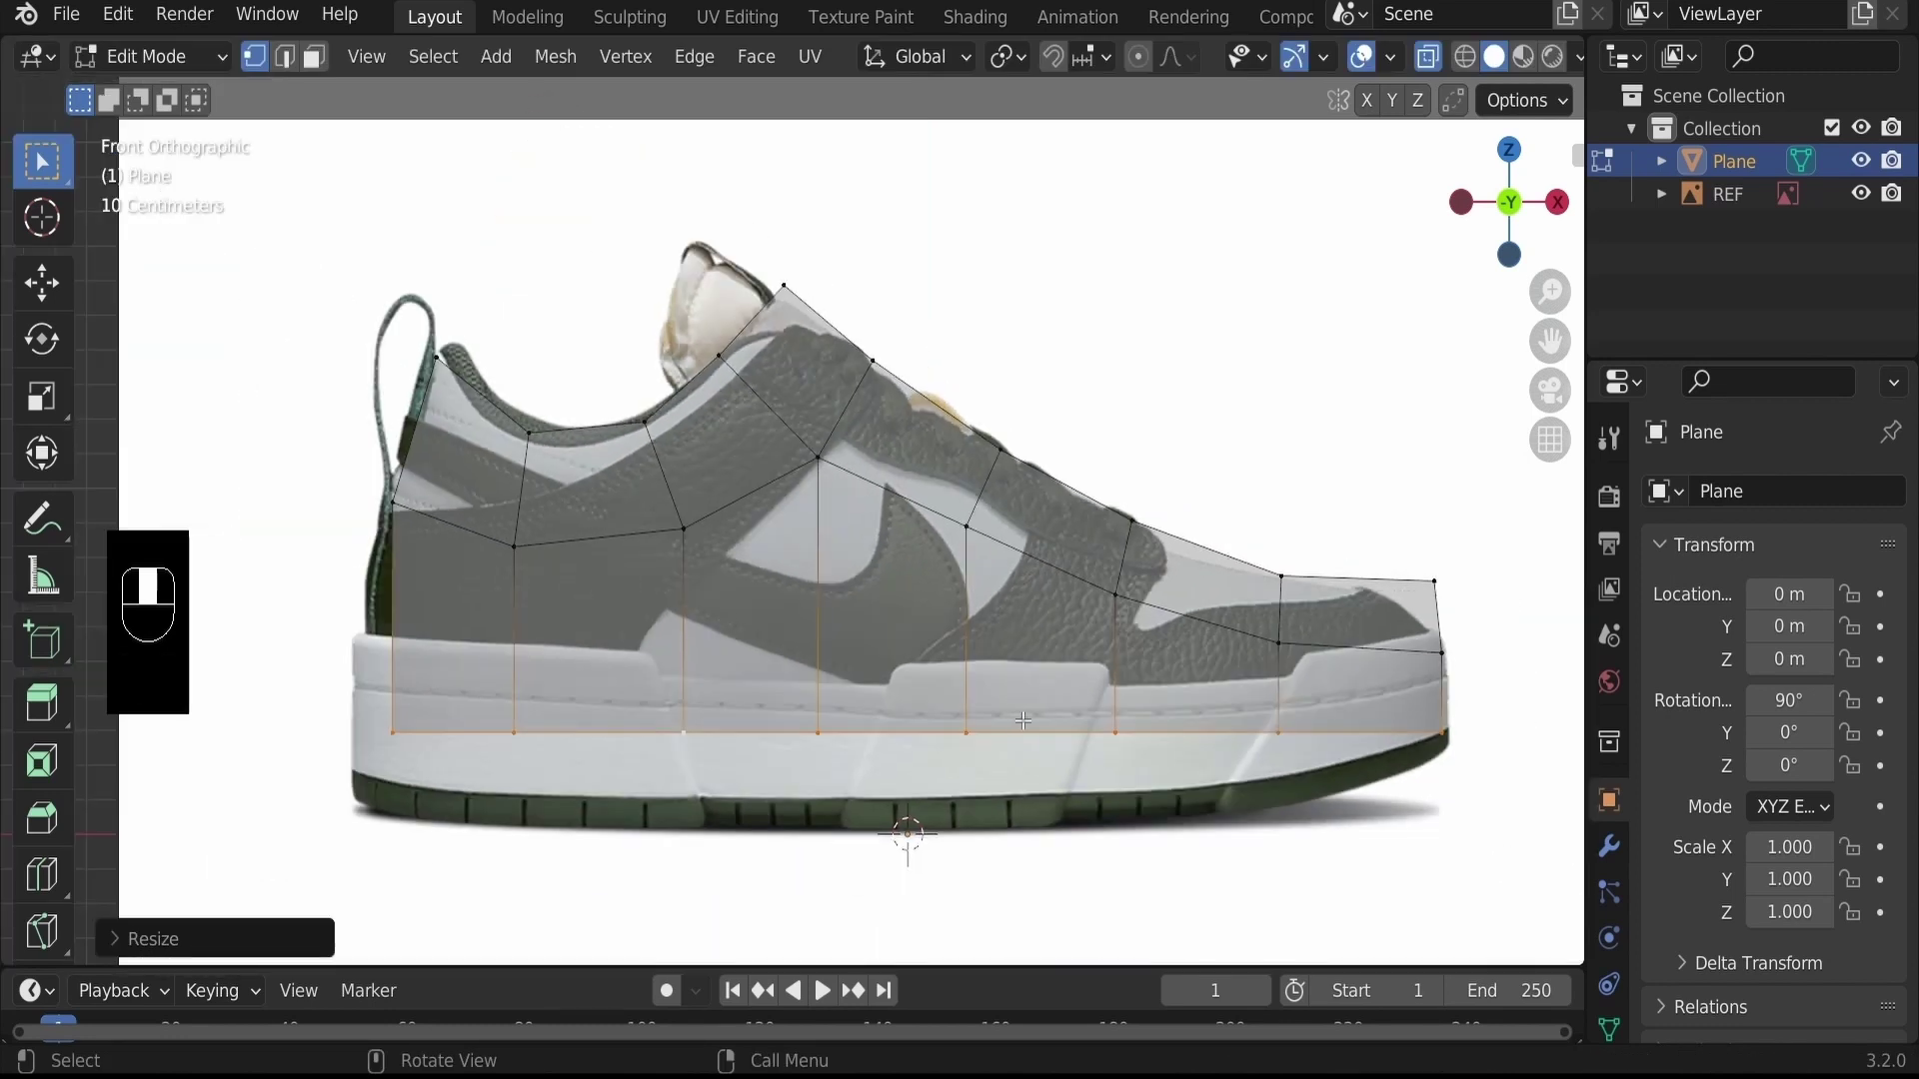
key(g)
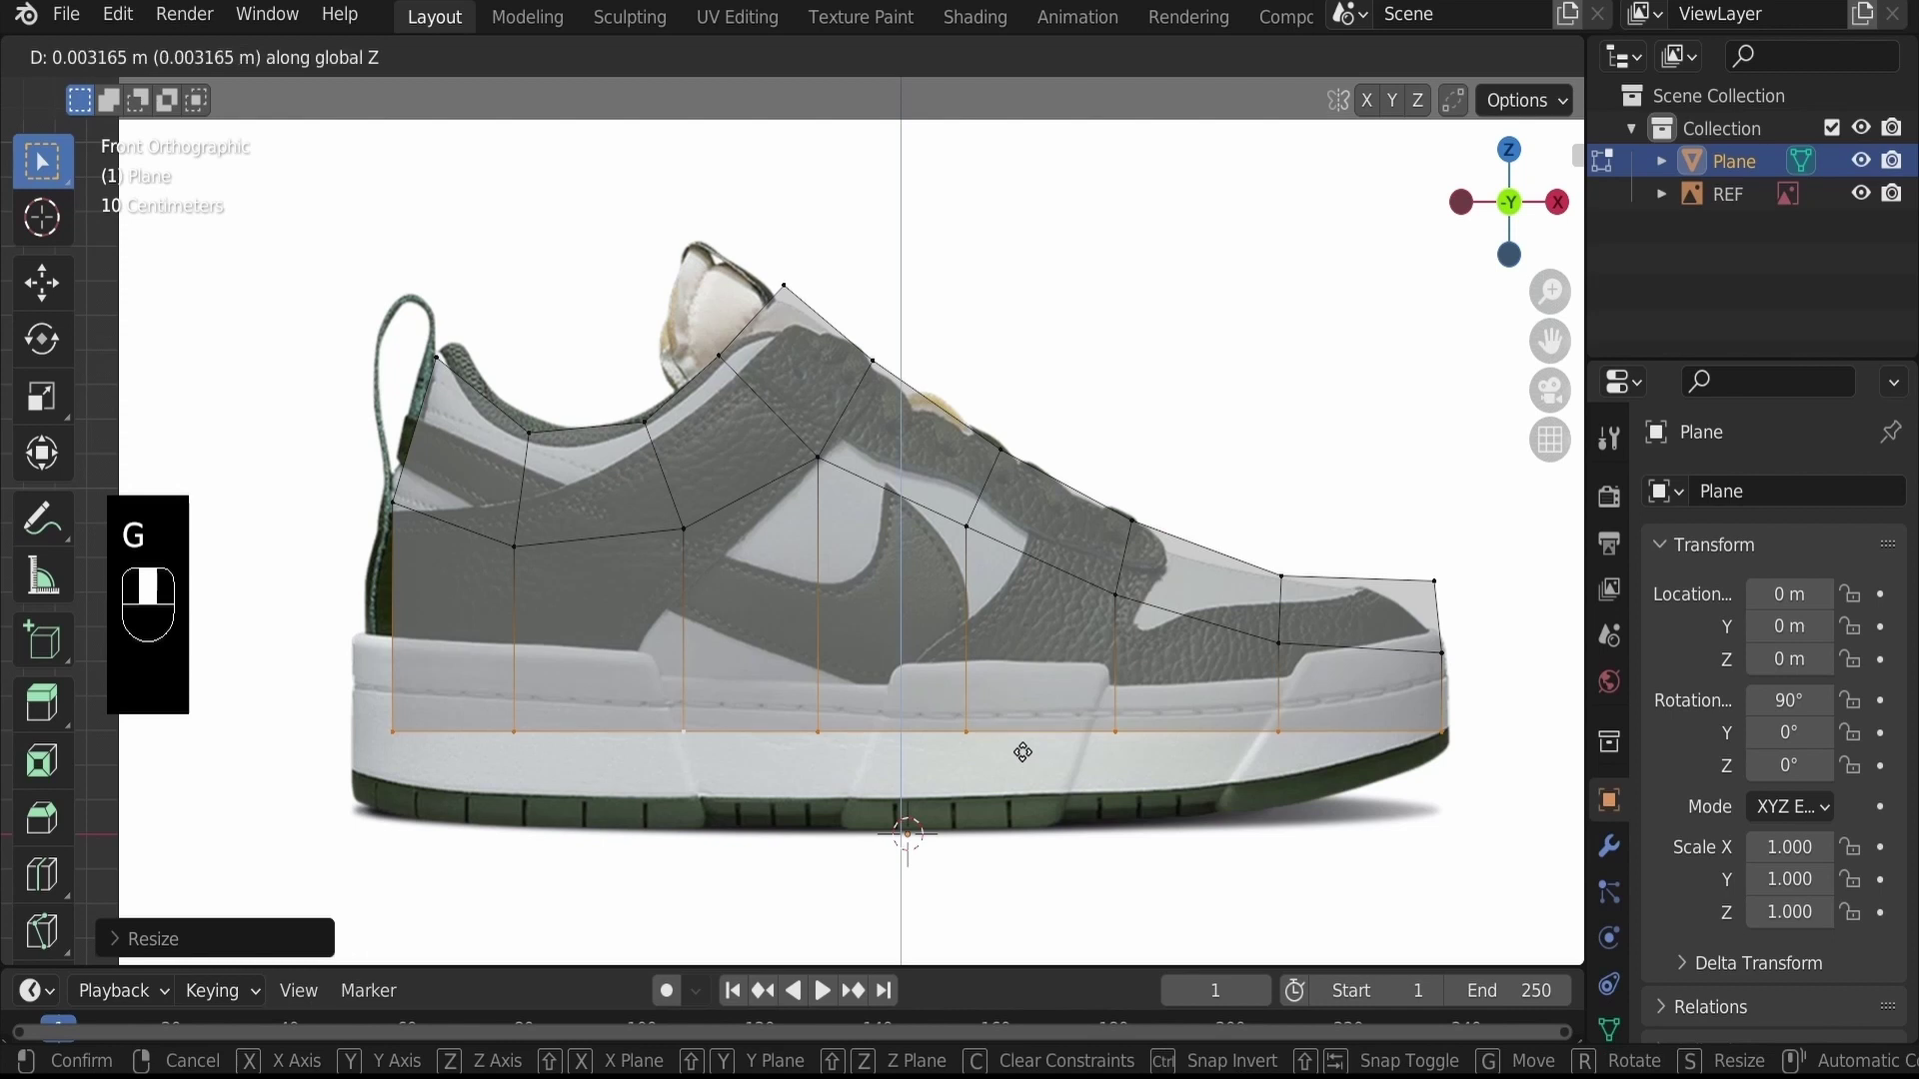
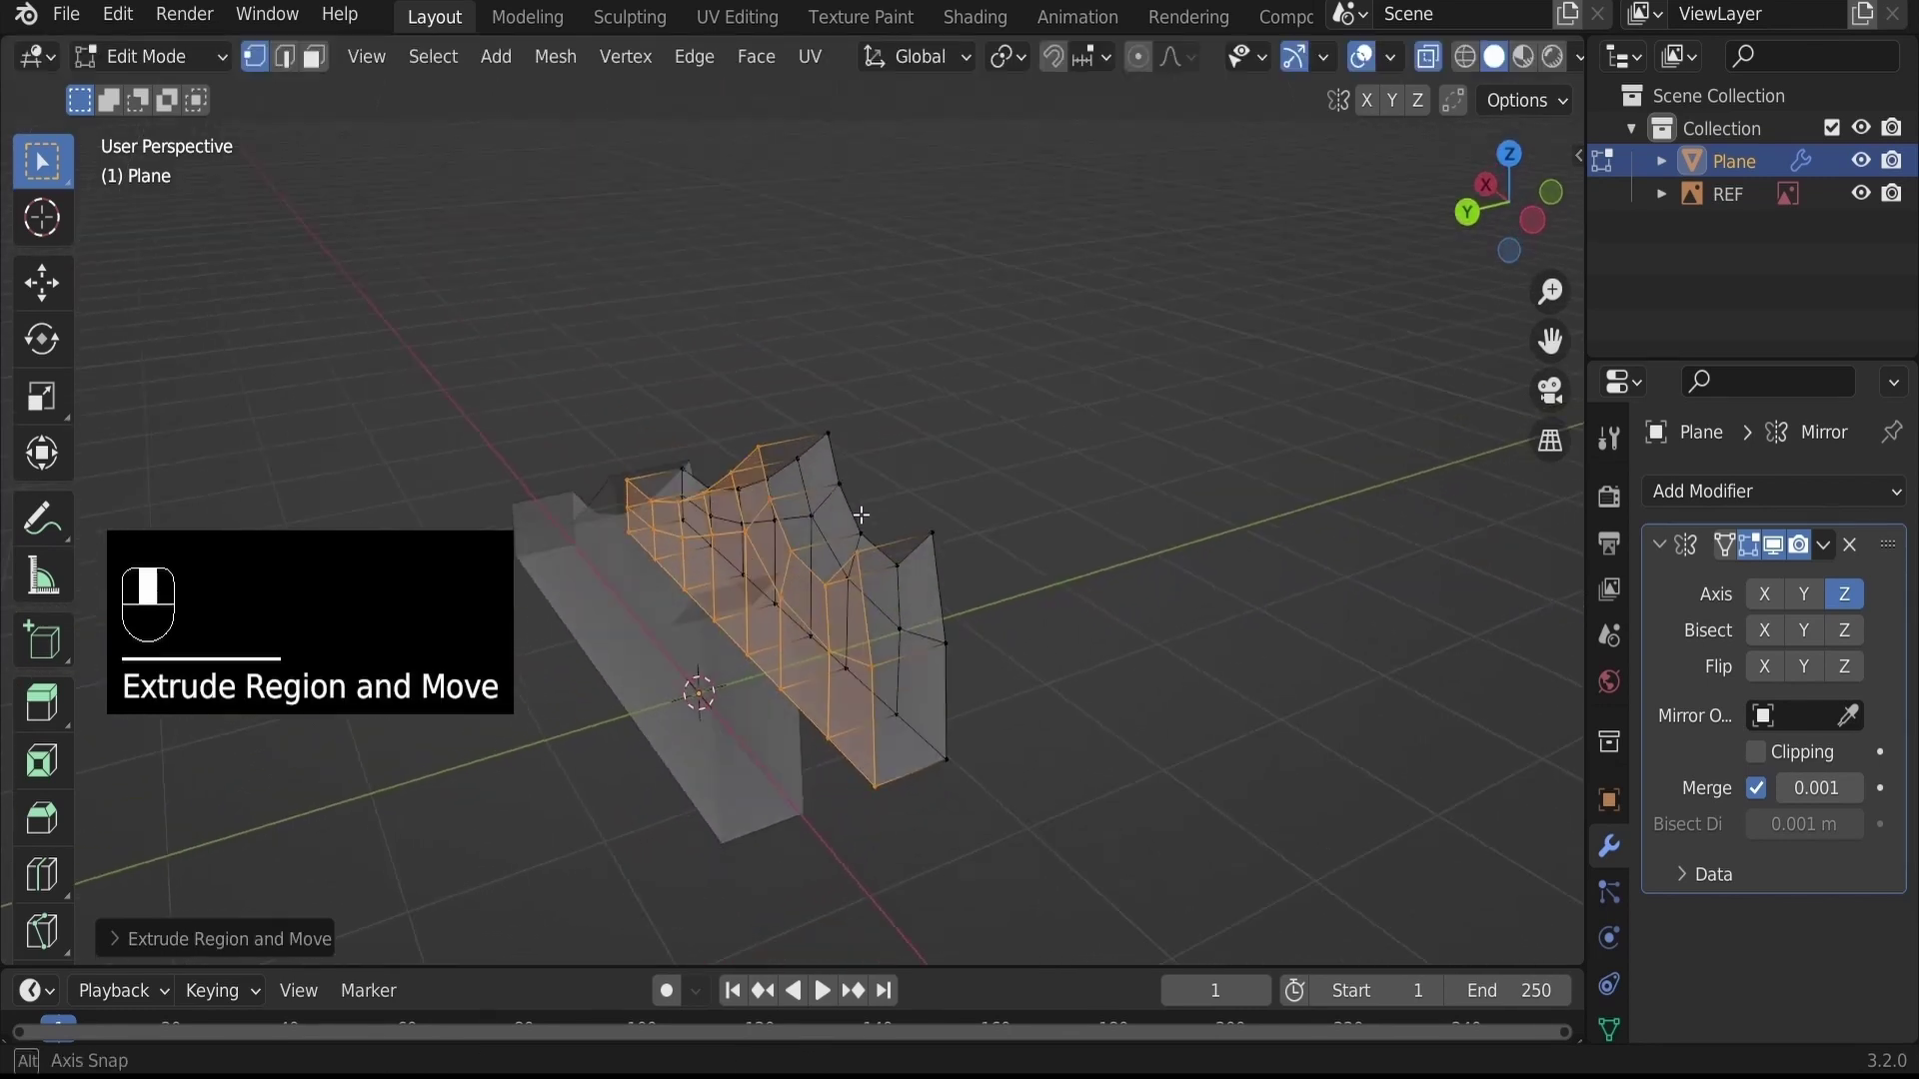
Extrude the side profile outward along one axis for shell width and inspect the Z-mirrored result
key(alt+z)
key(x)
drag(789, 705, 965, 593)
key(Delete)
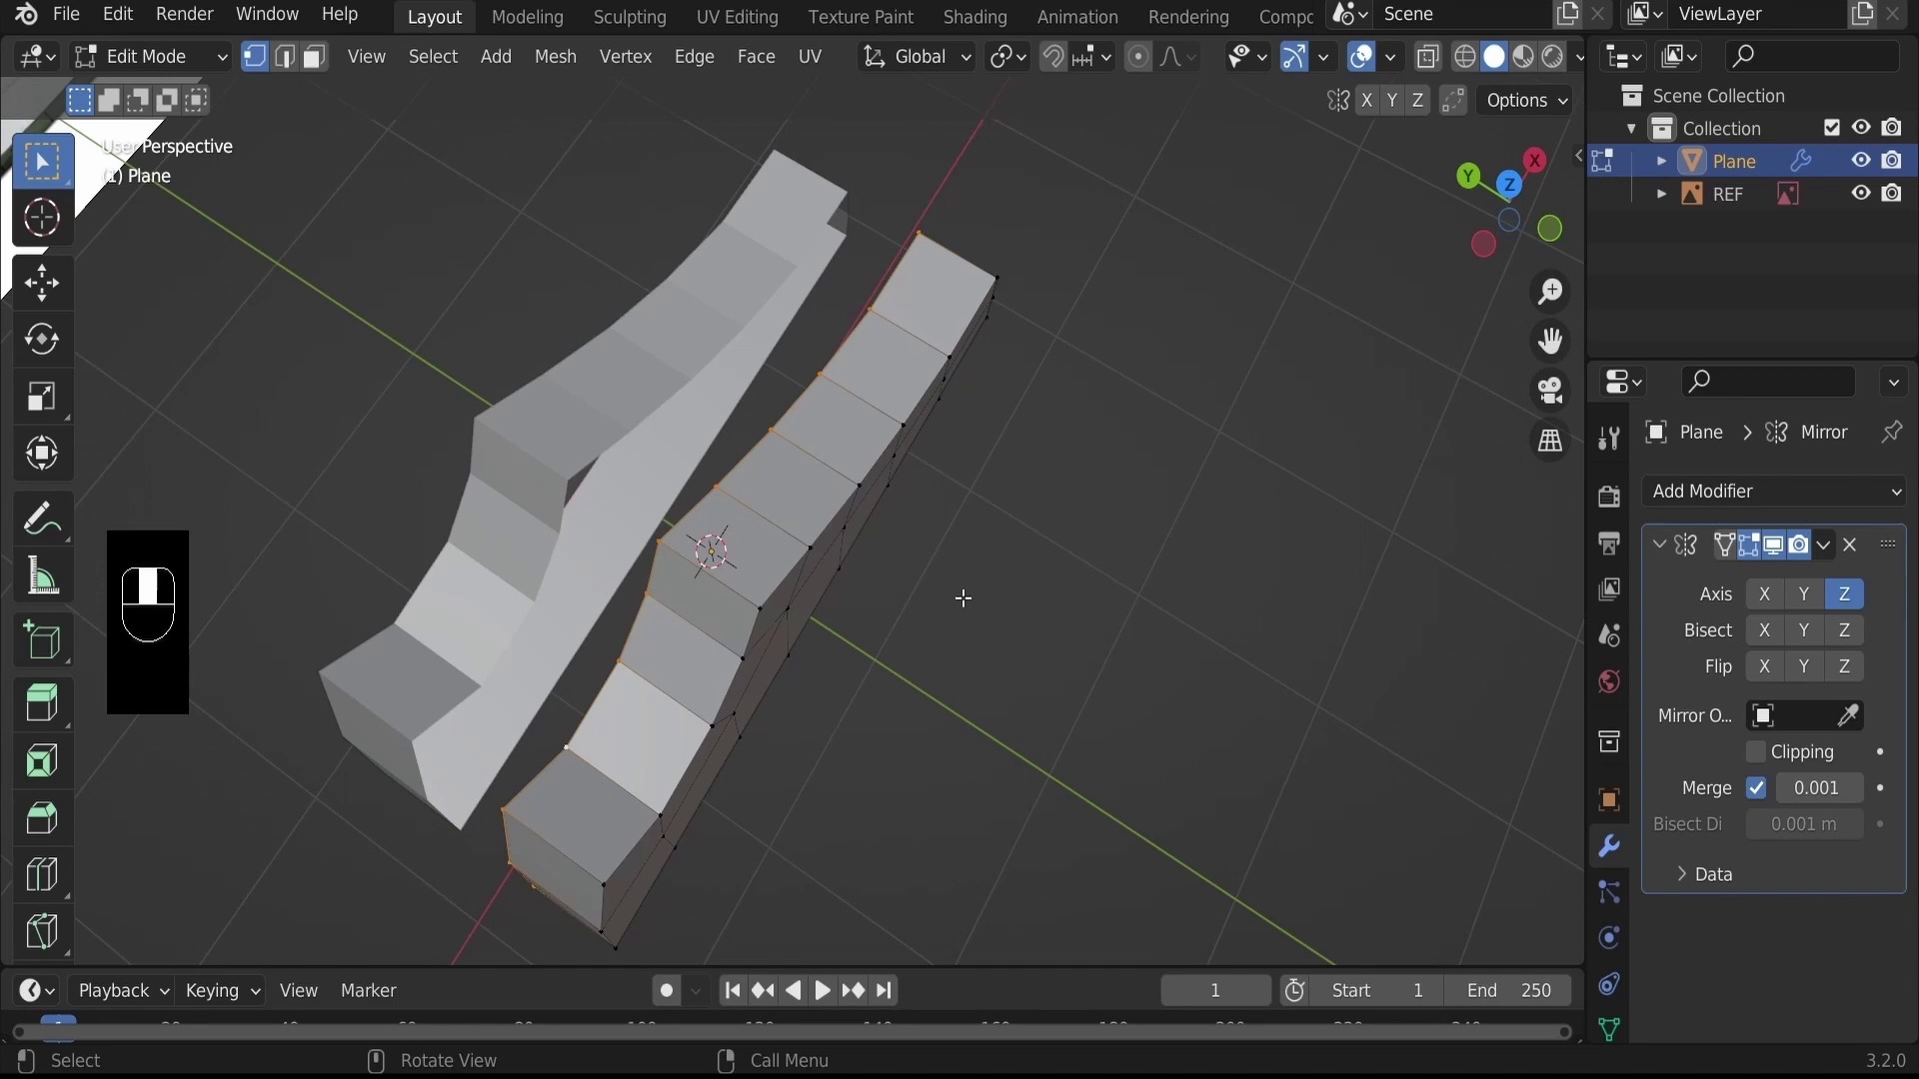
Slide the inner edge about 0.157 m along Y so the mirrored halves meet at the centre
key(g)
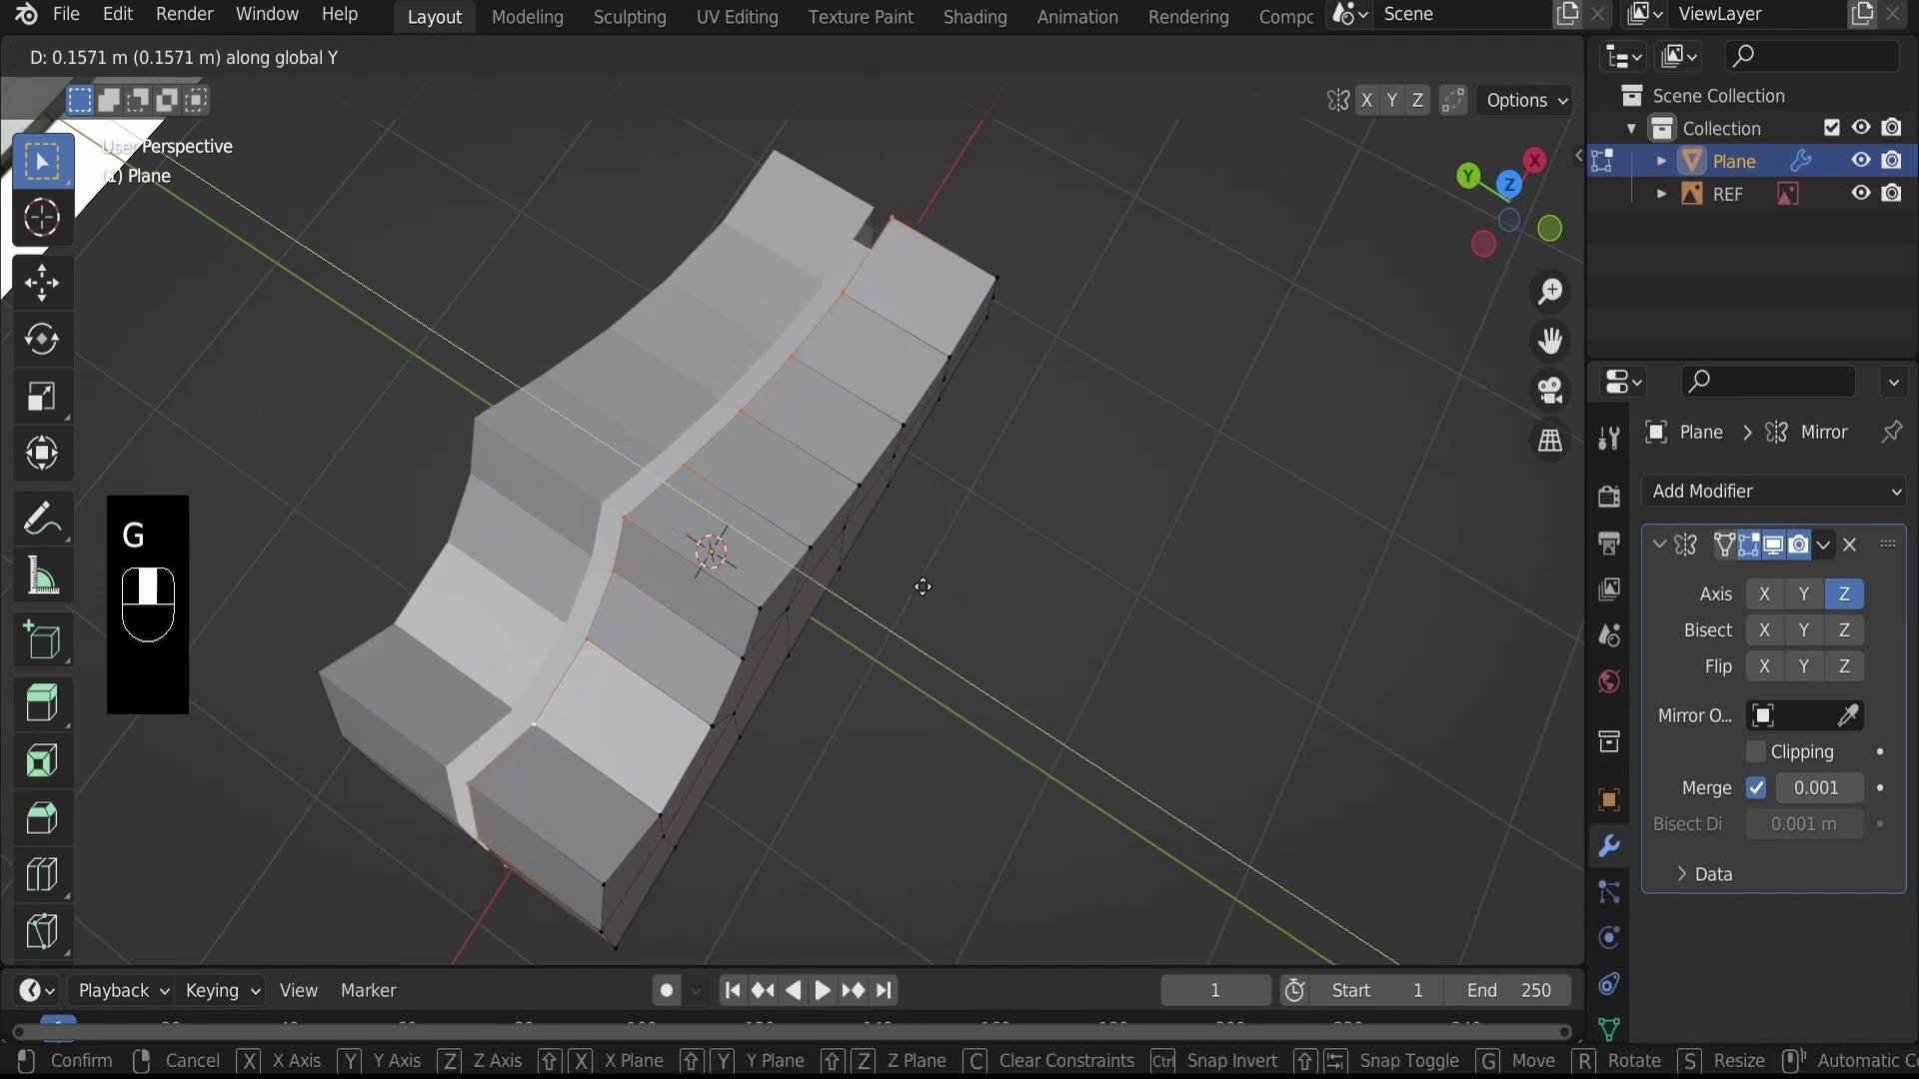
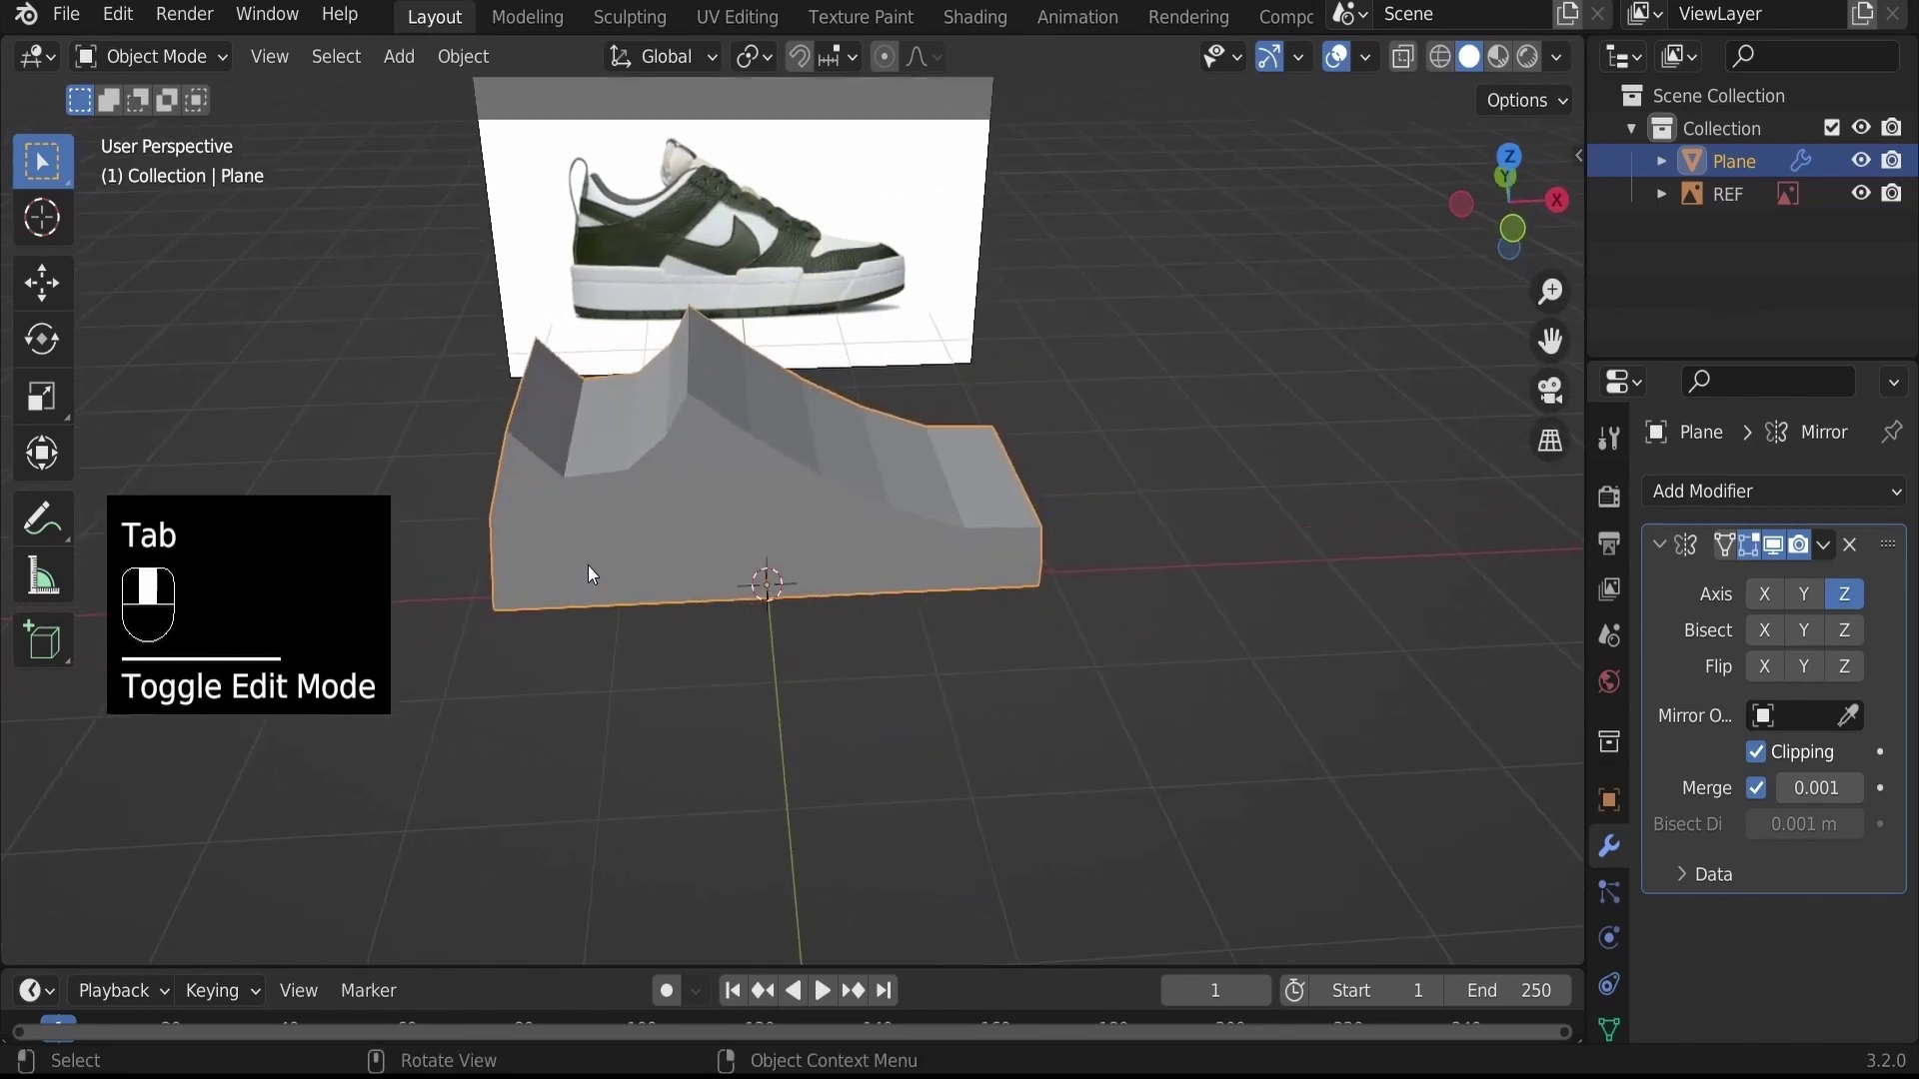
Select and delete the top faces along the mirror seam, then check the shell from the side
key(Tab)
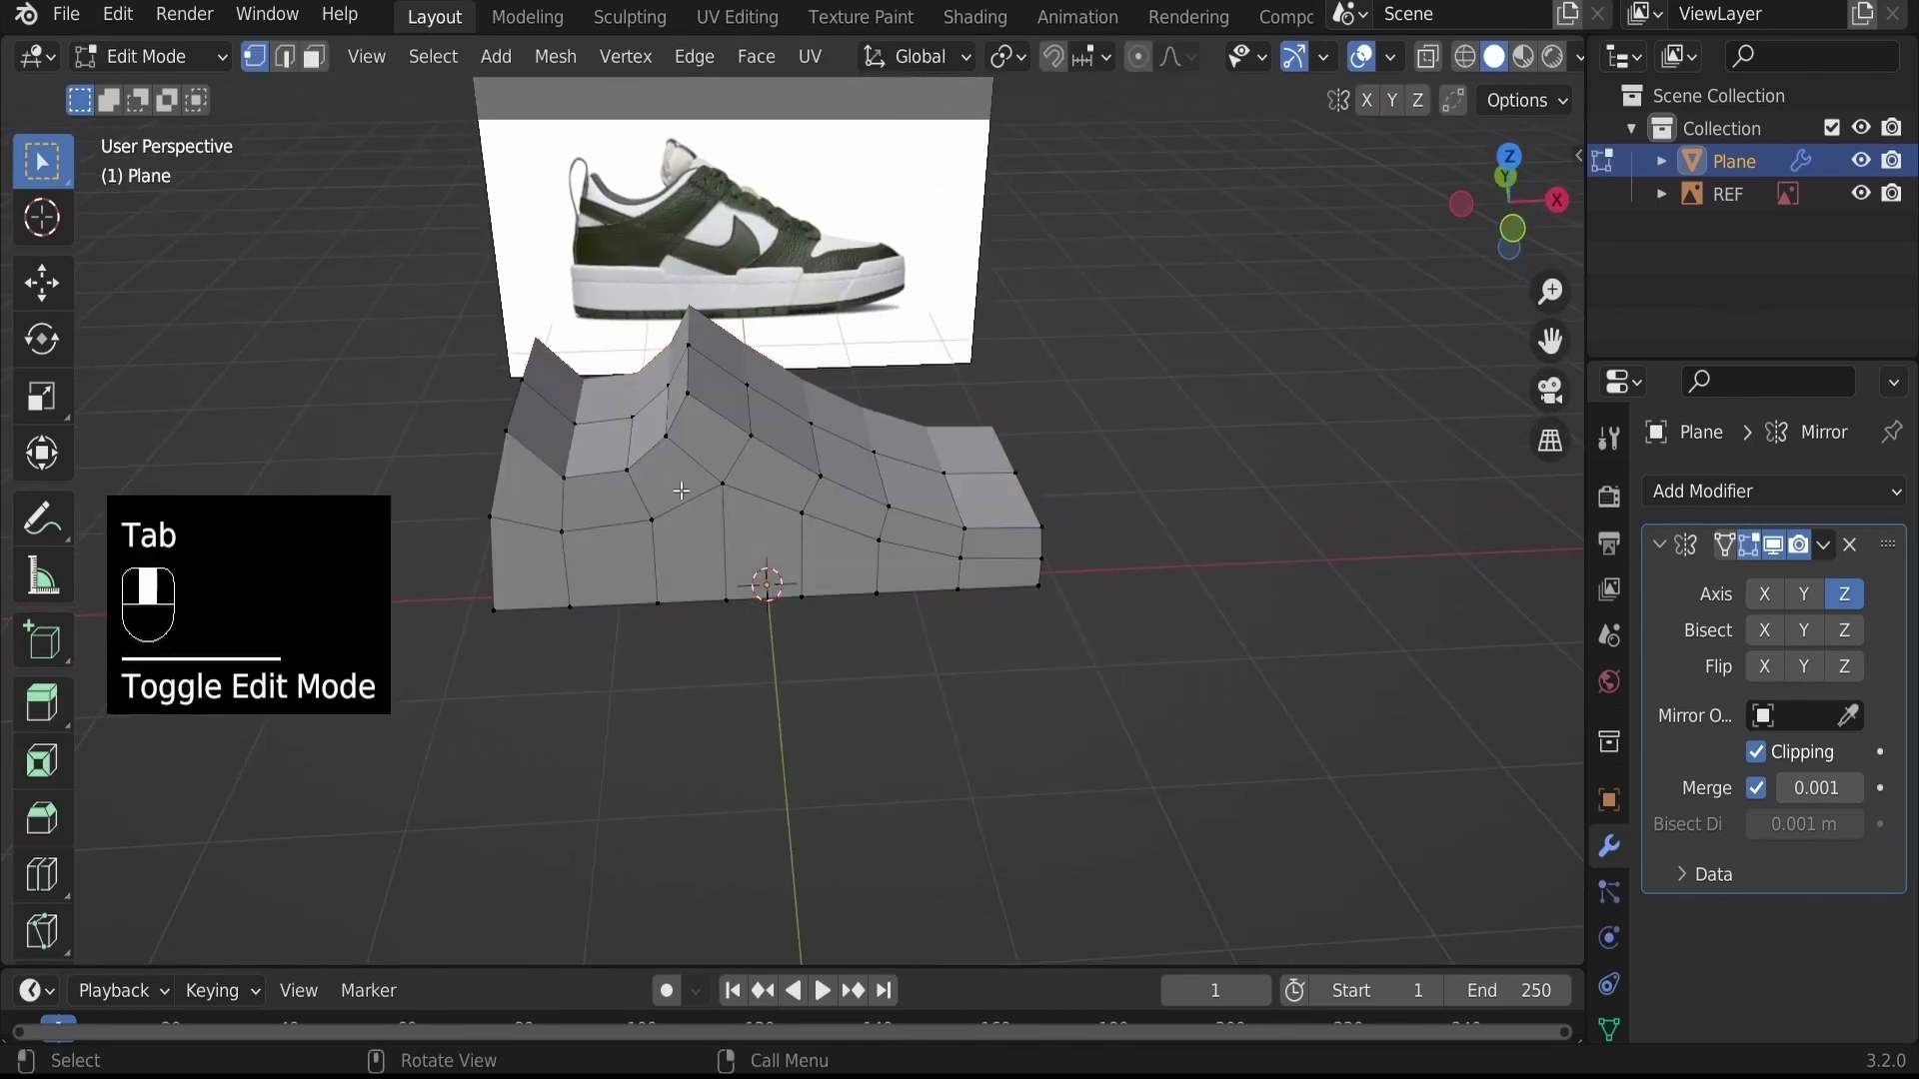
key(3)
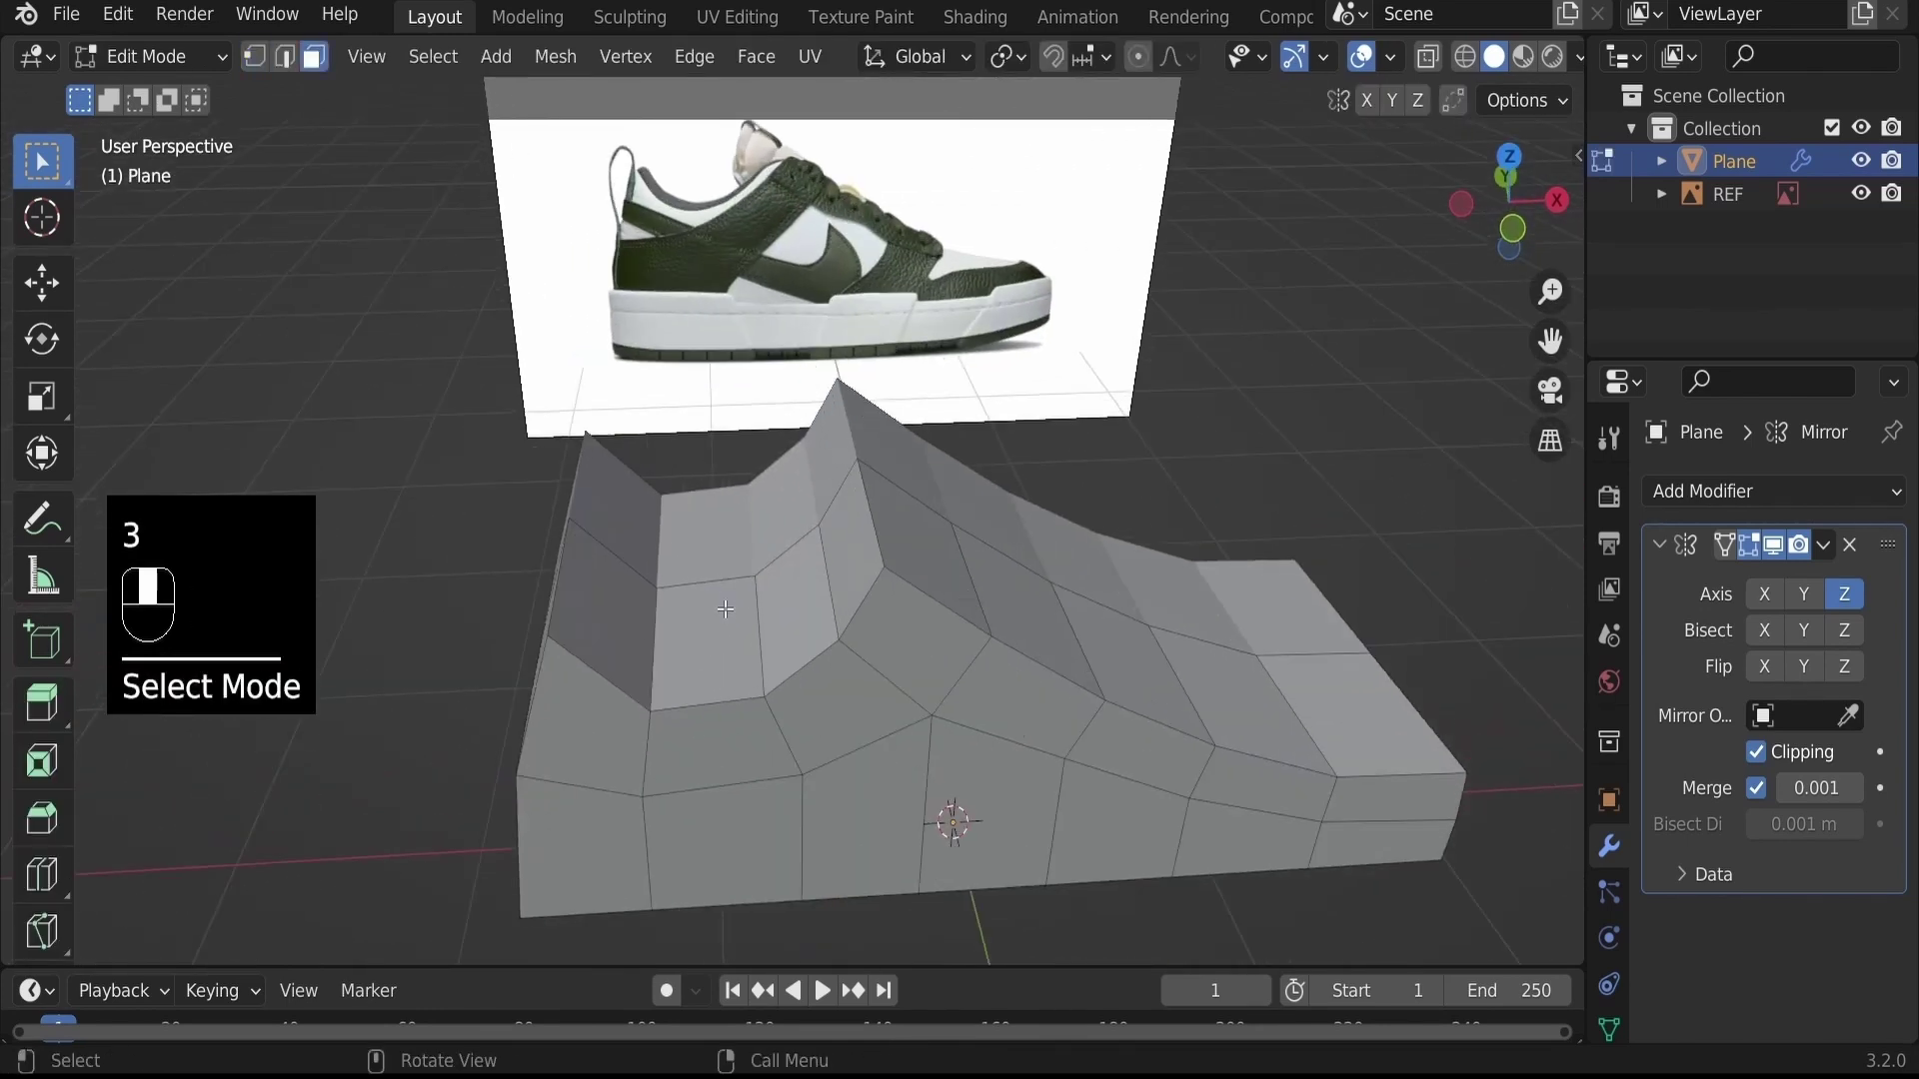
key(c)
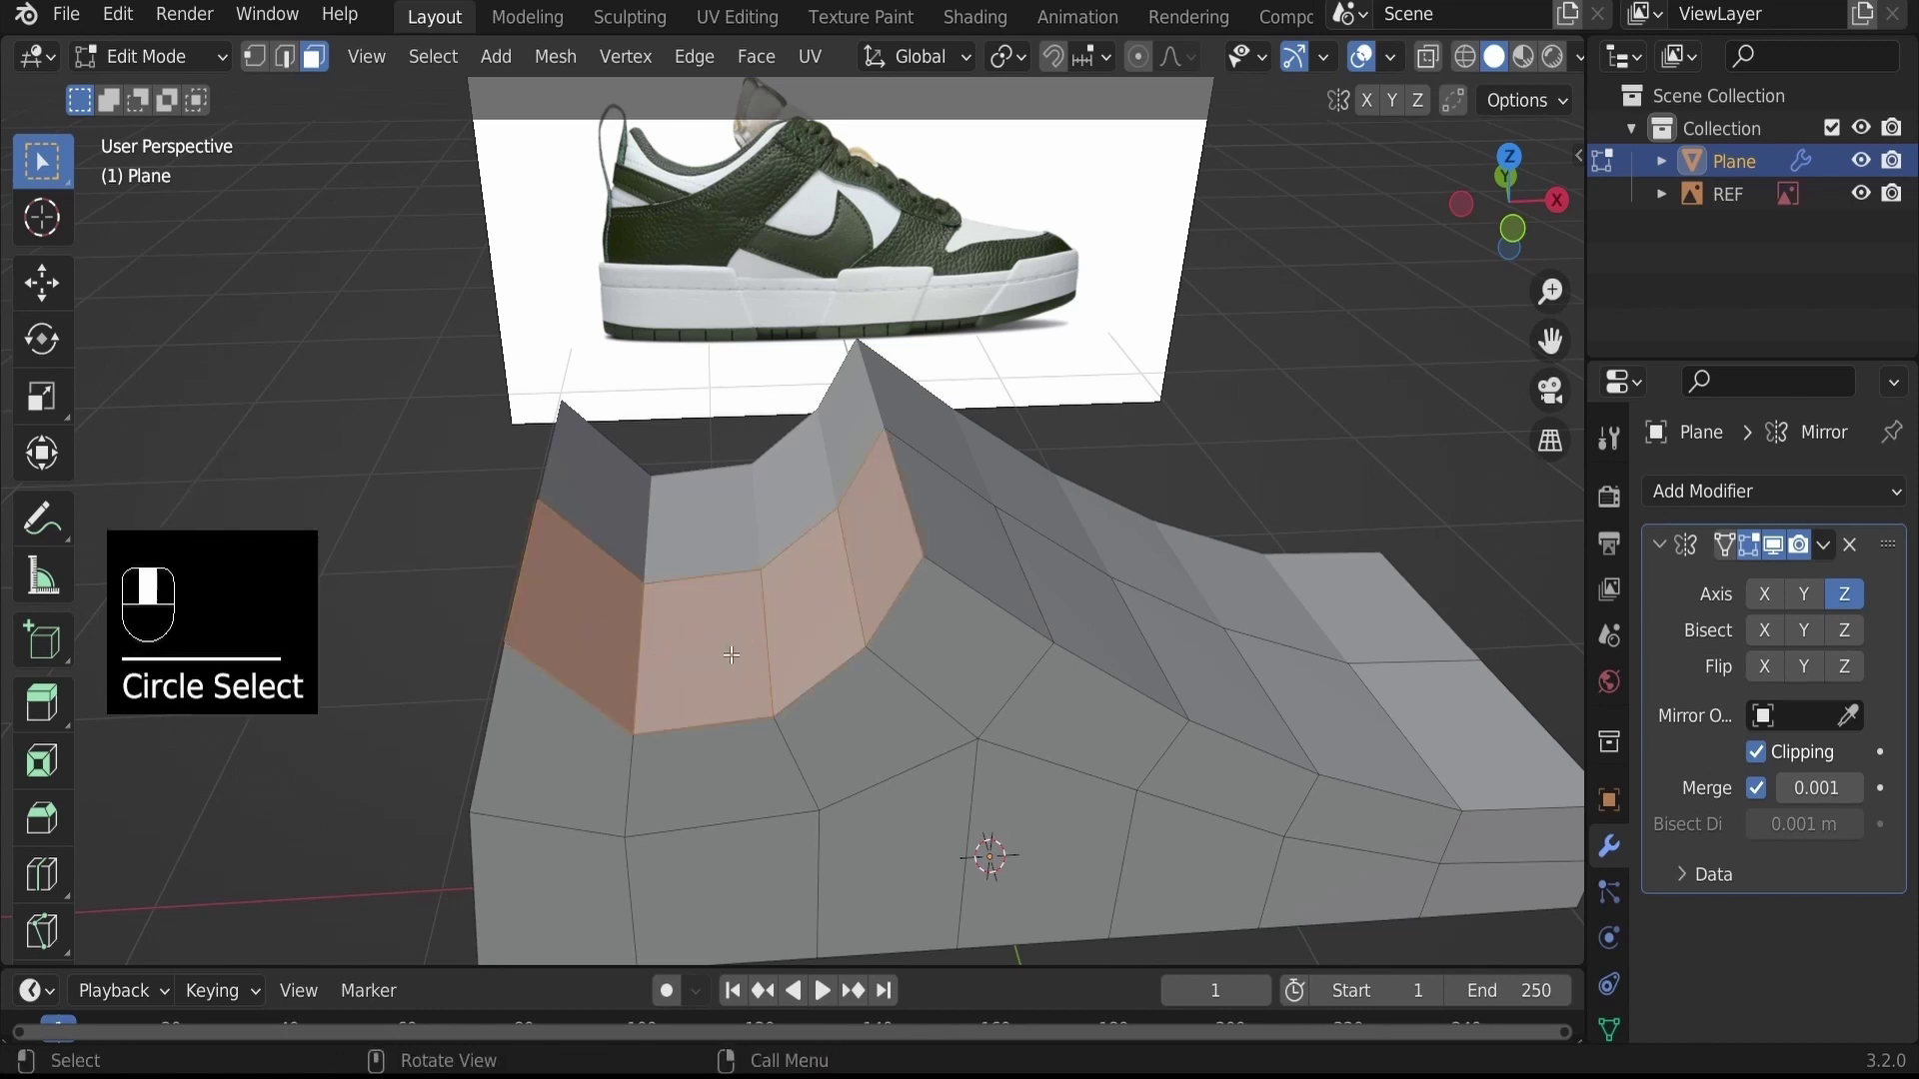
key(x)
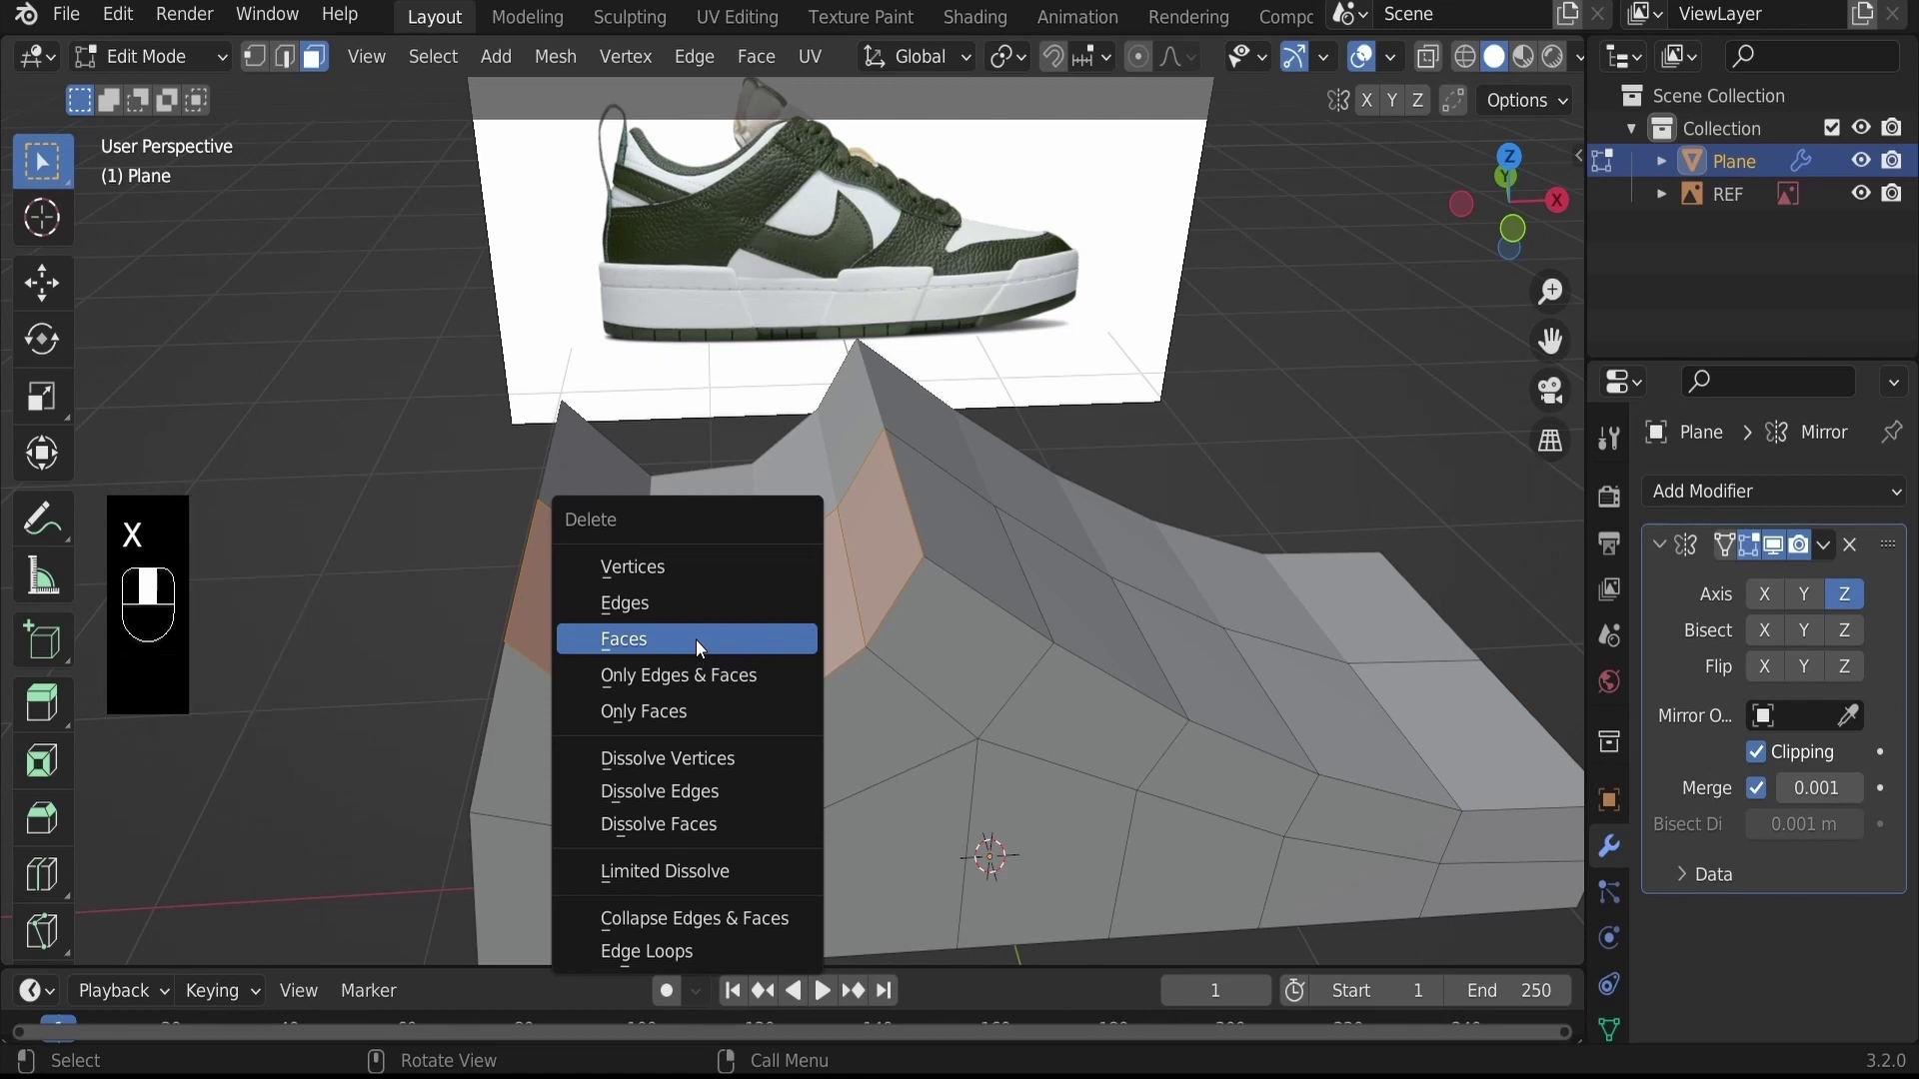
key(Delete)
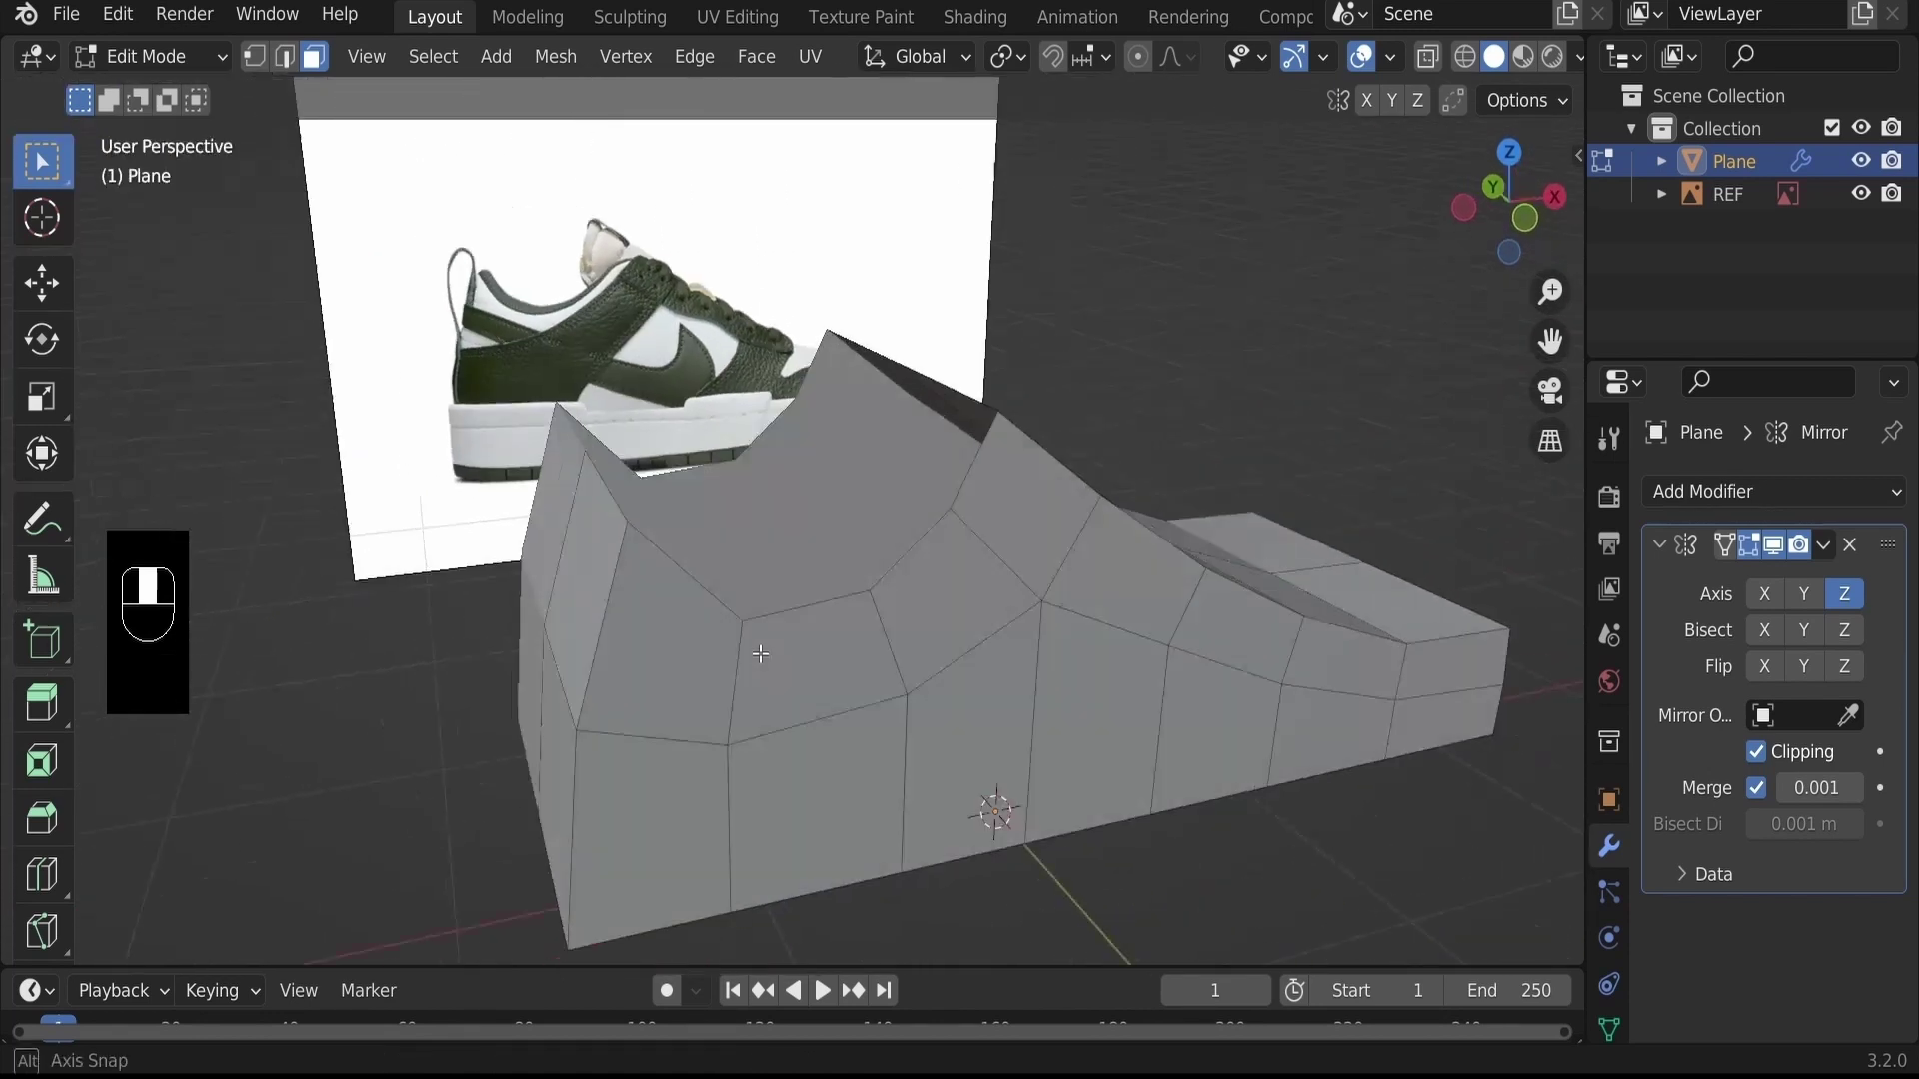
key(1)
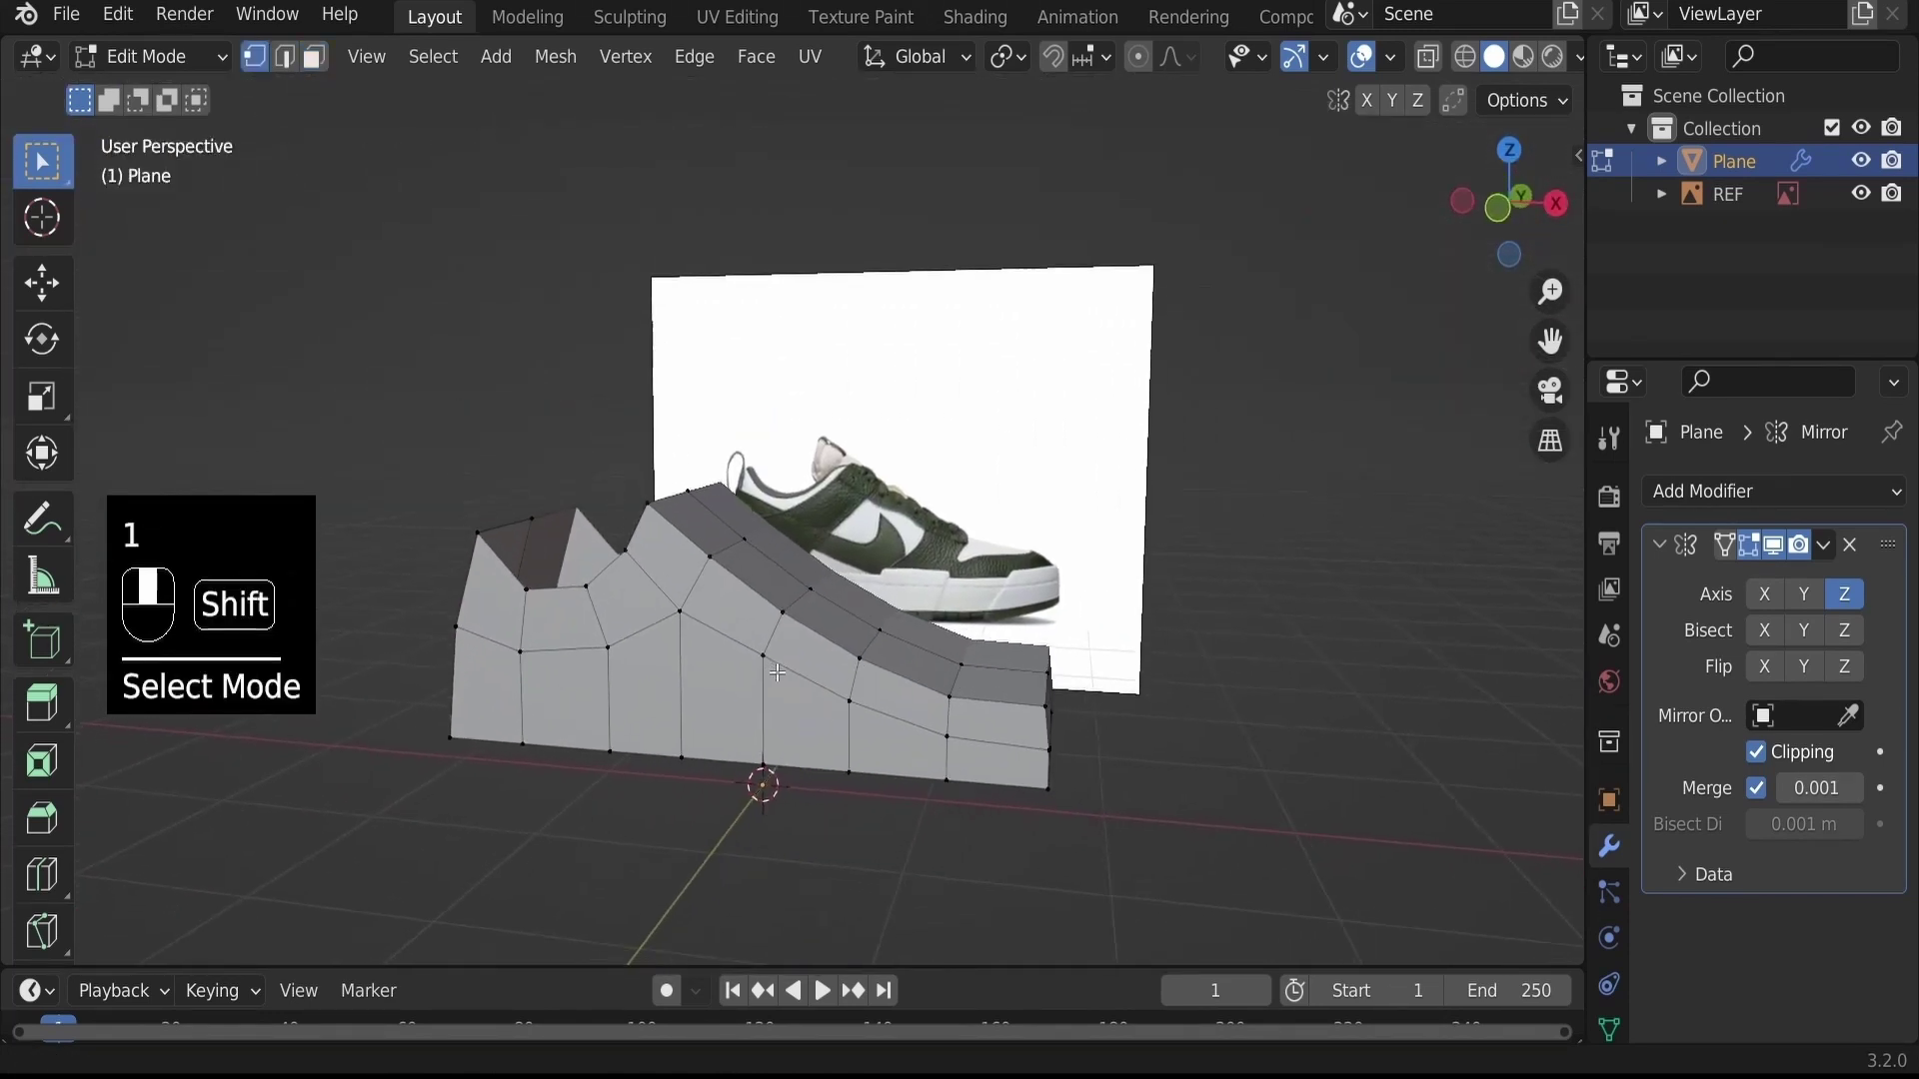
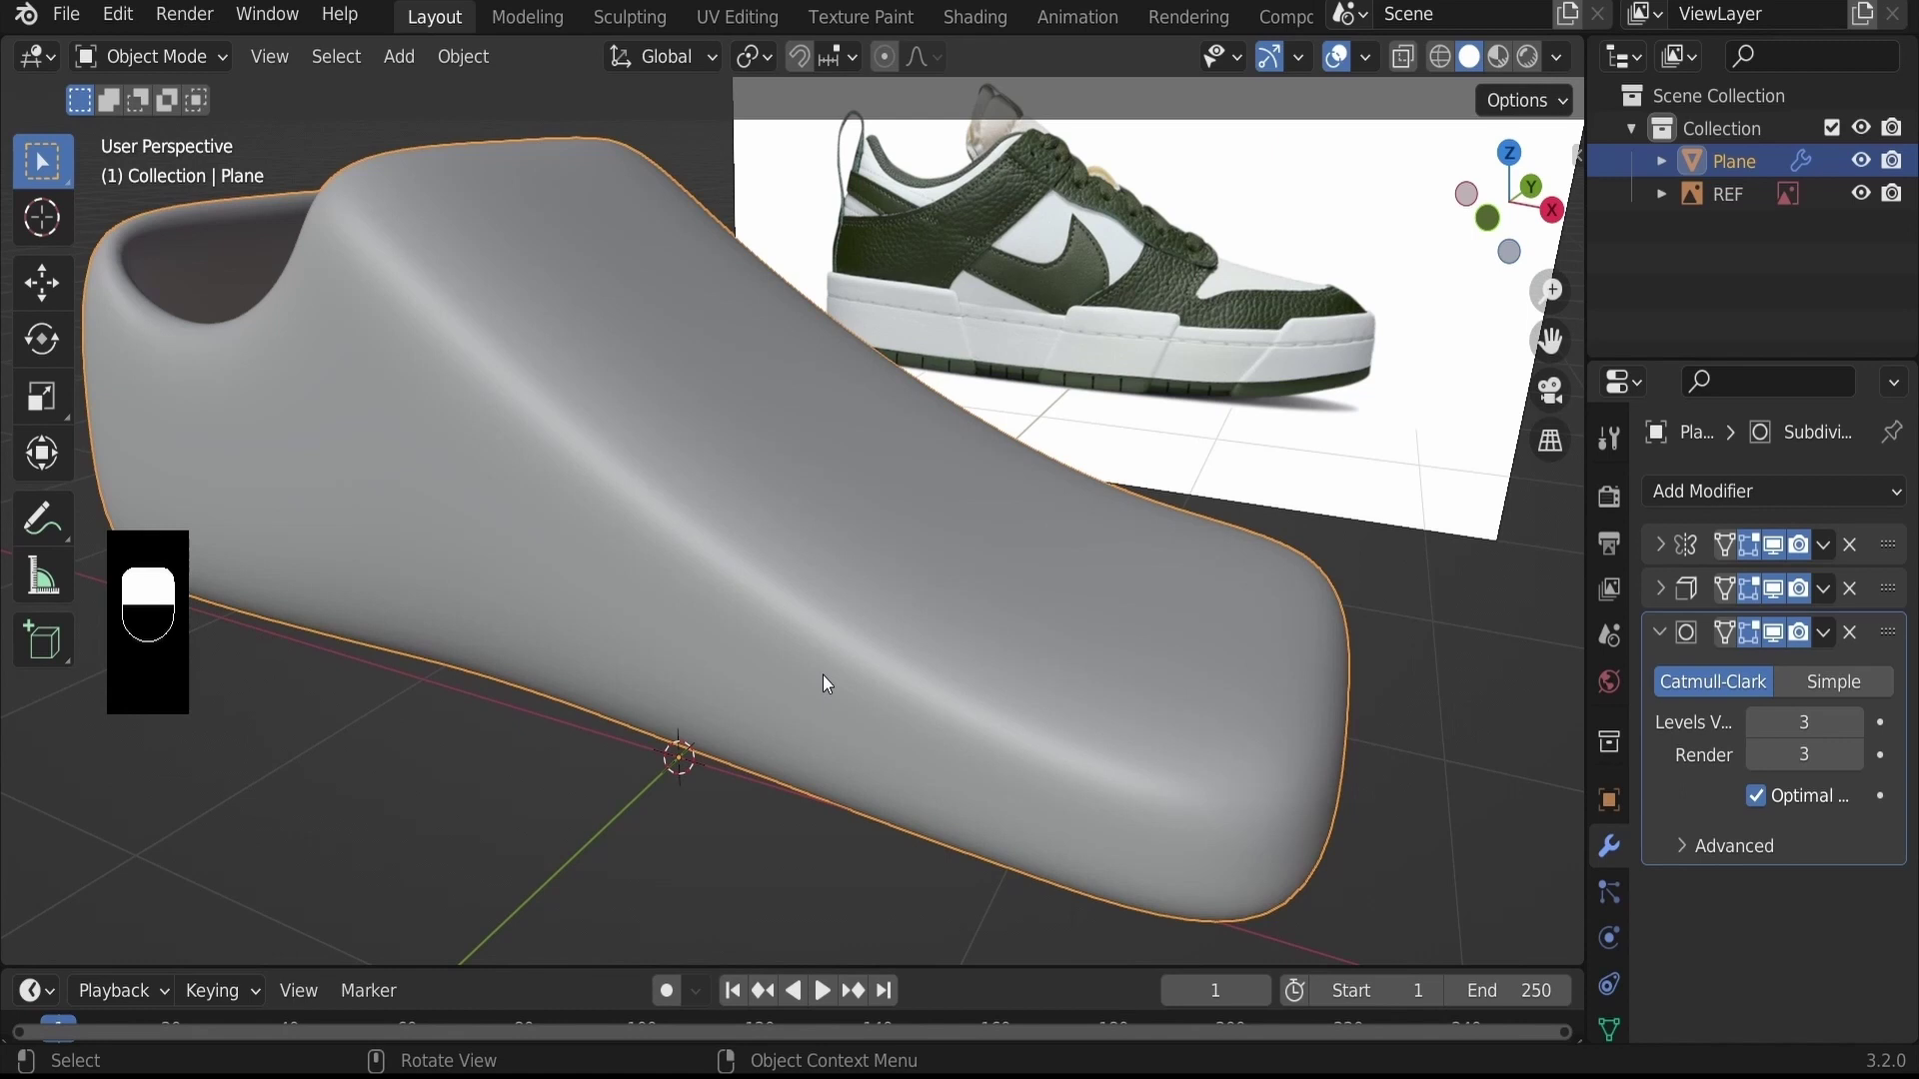
Orbit around the level-3 Catmull-Clark smoothed shoe shell to inspect it
drag(977, 577, 935, 345)
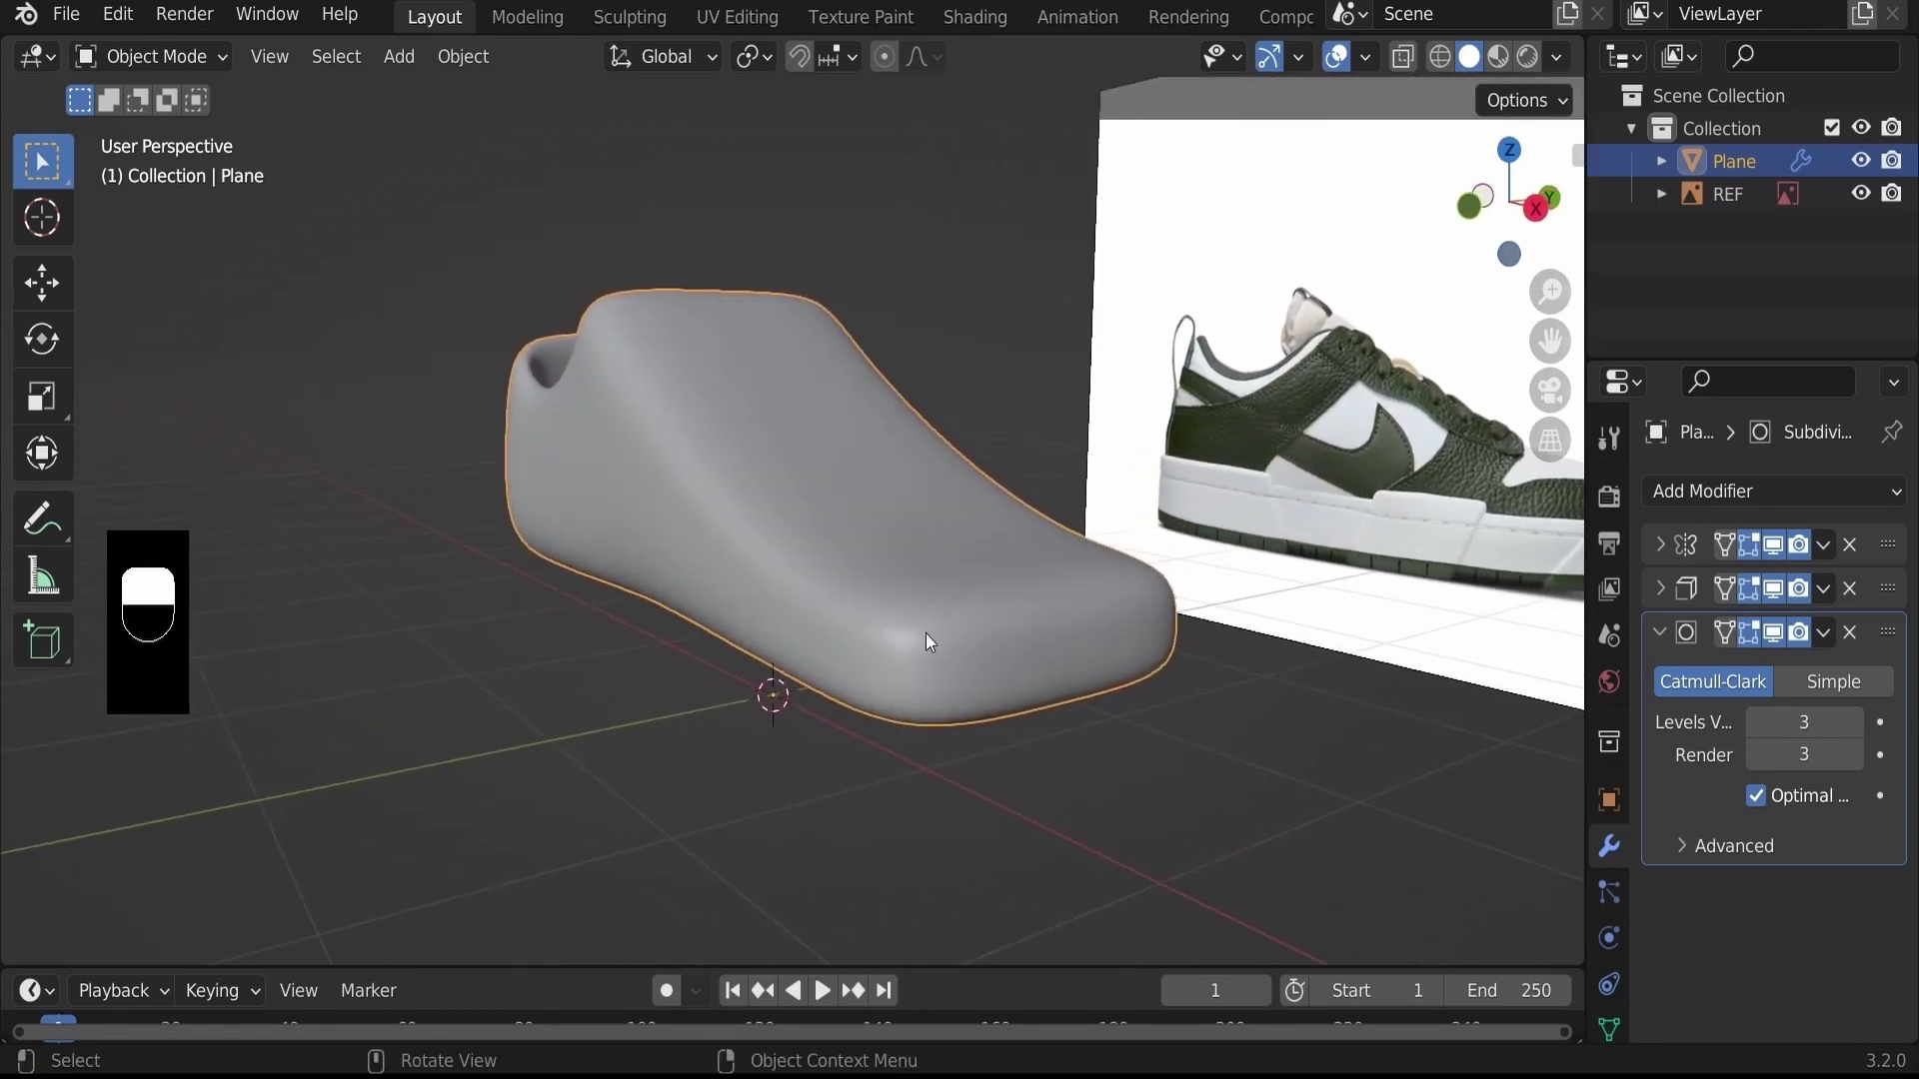
Enter Edit Mode on the shell to reshape the collar dip against the reference
key(Tab)
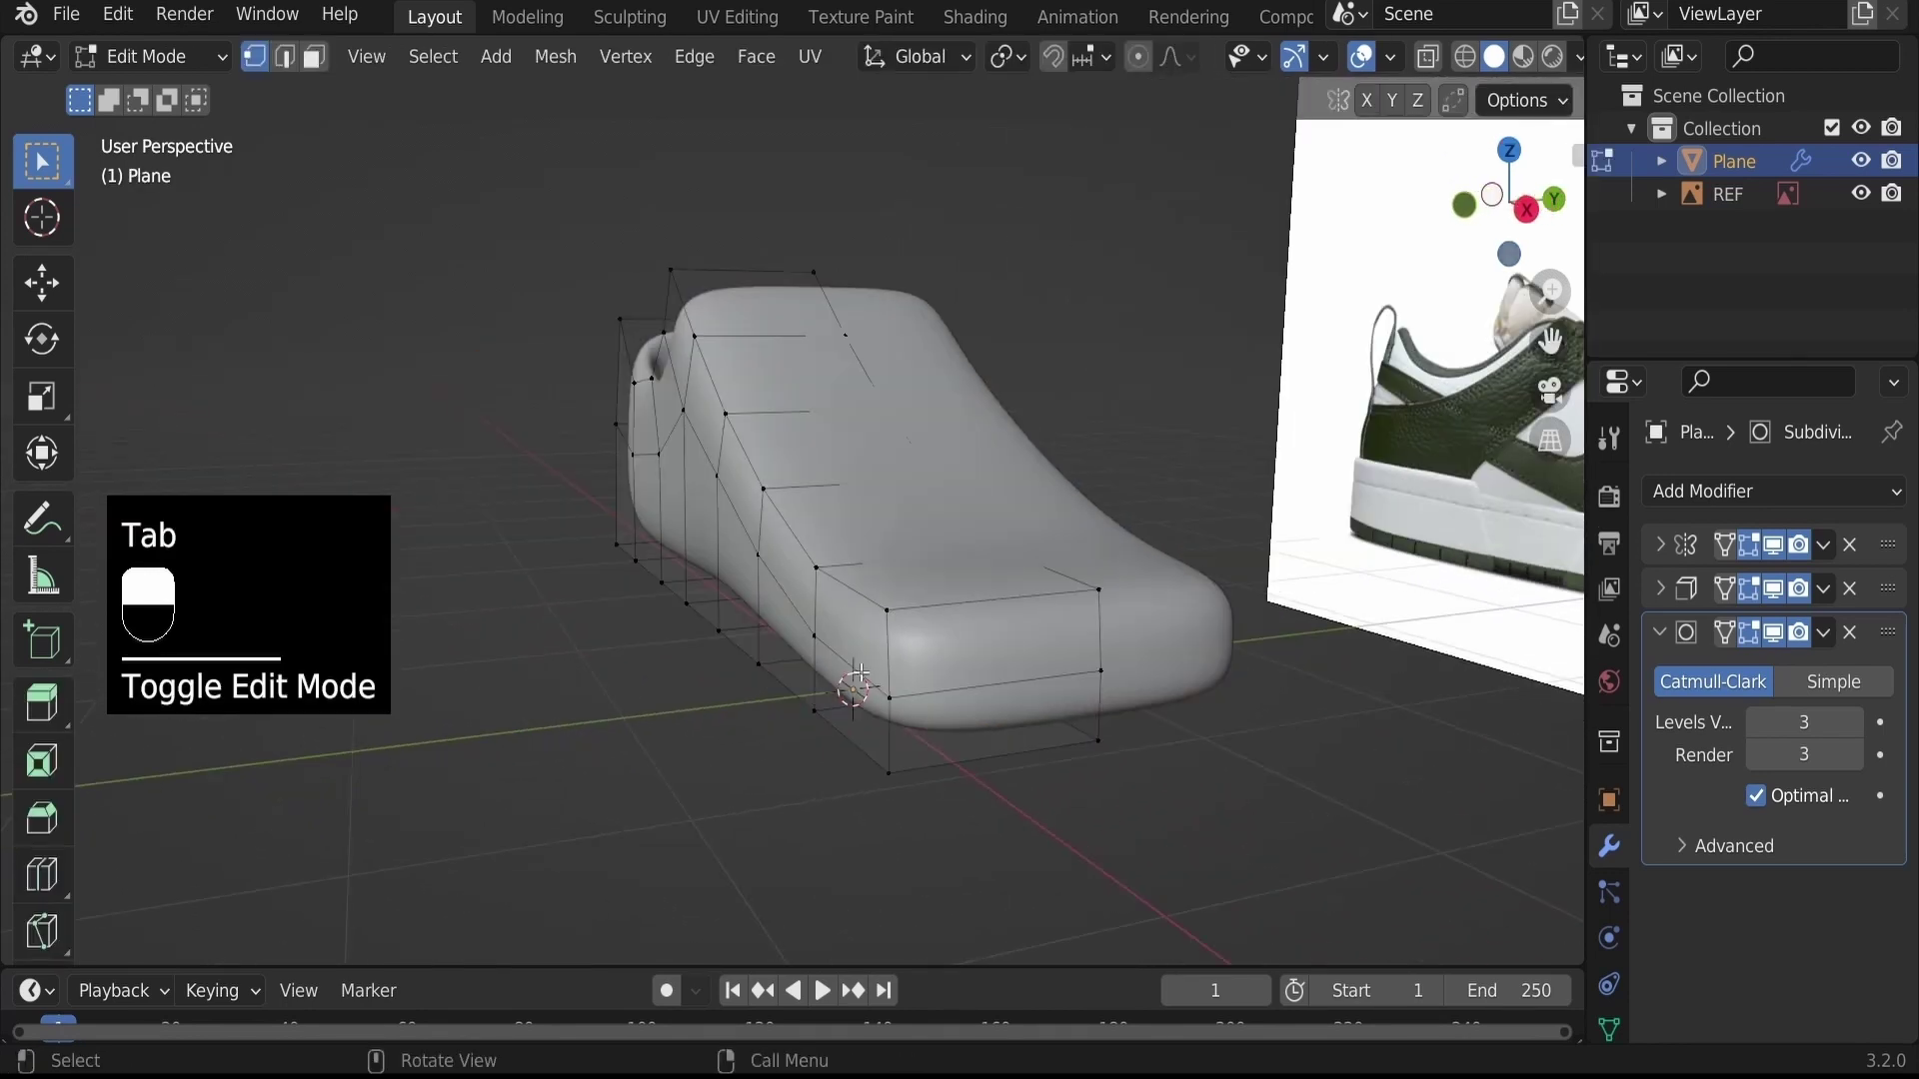
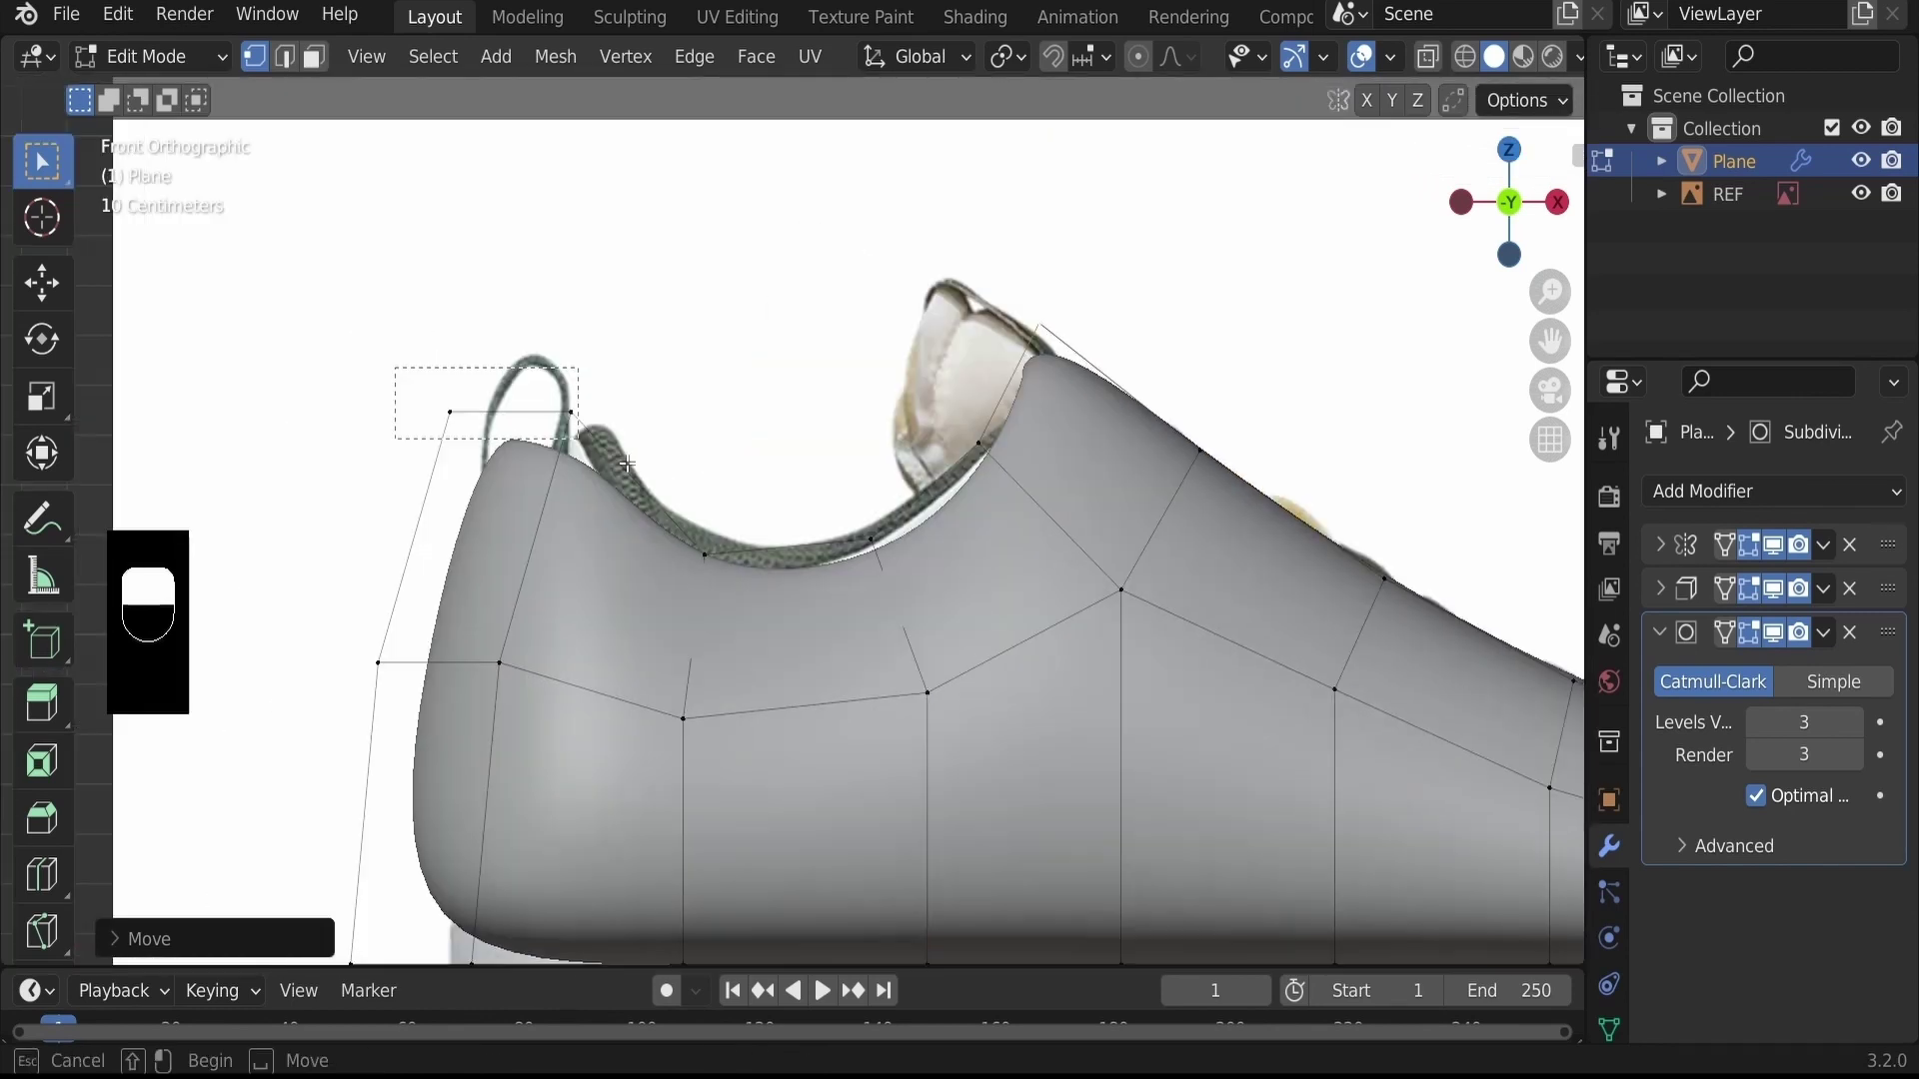
Slide the collar and heel vertices onto the reference sneaker outline
key(g)
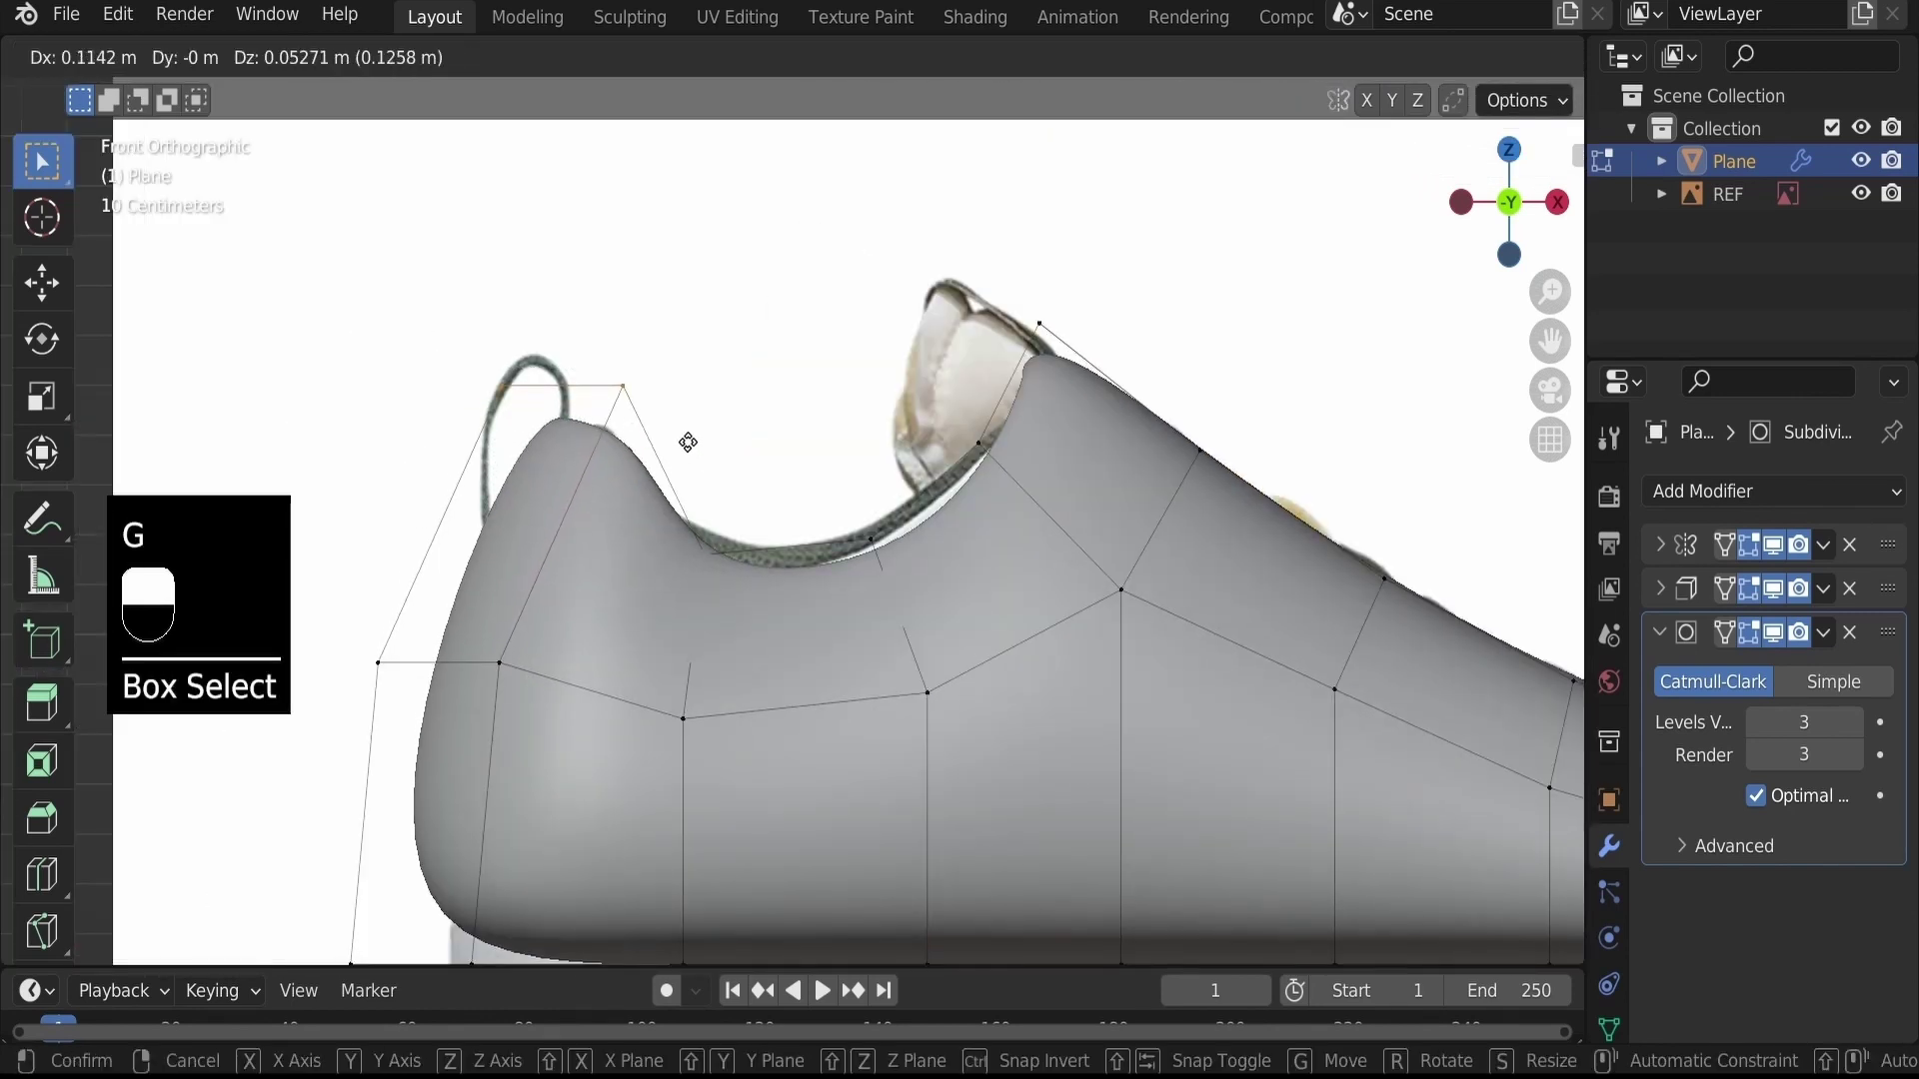
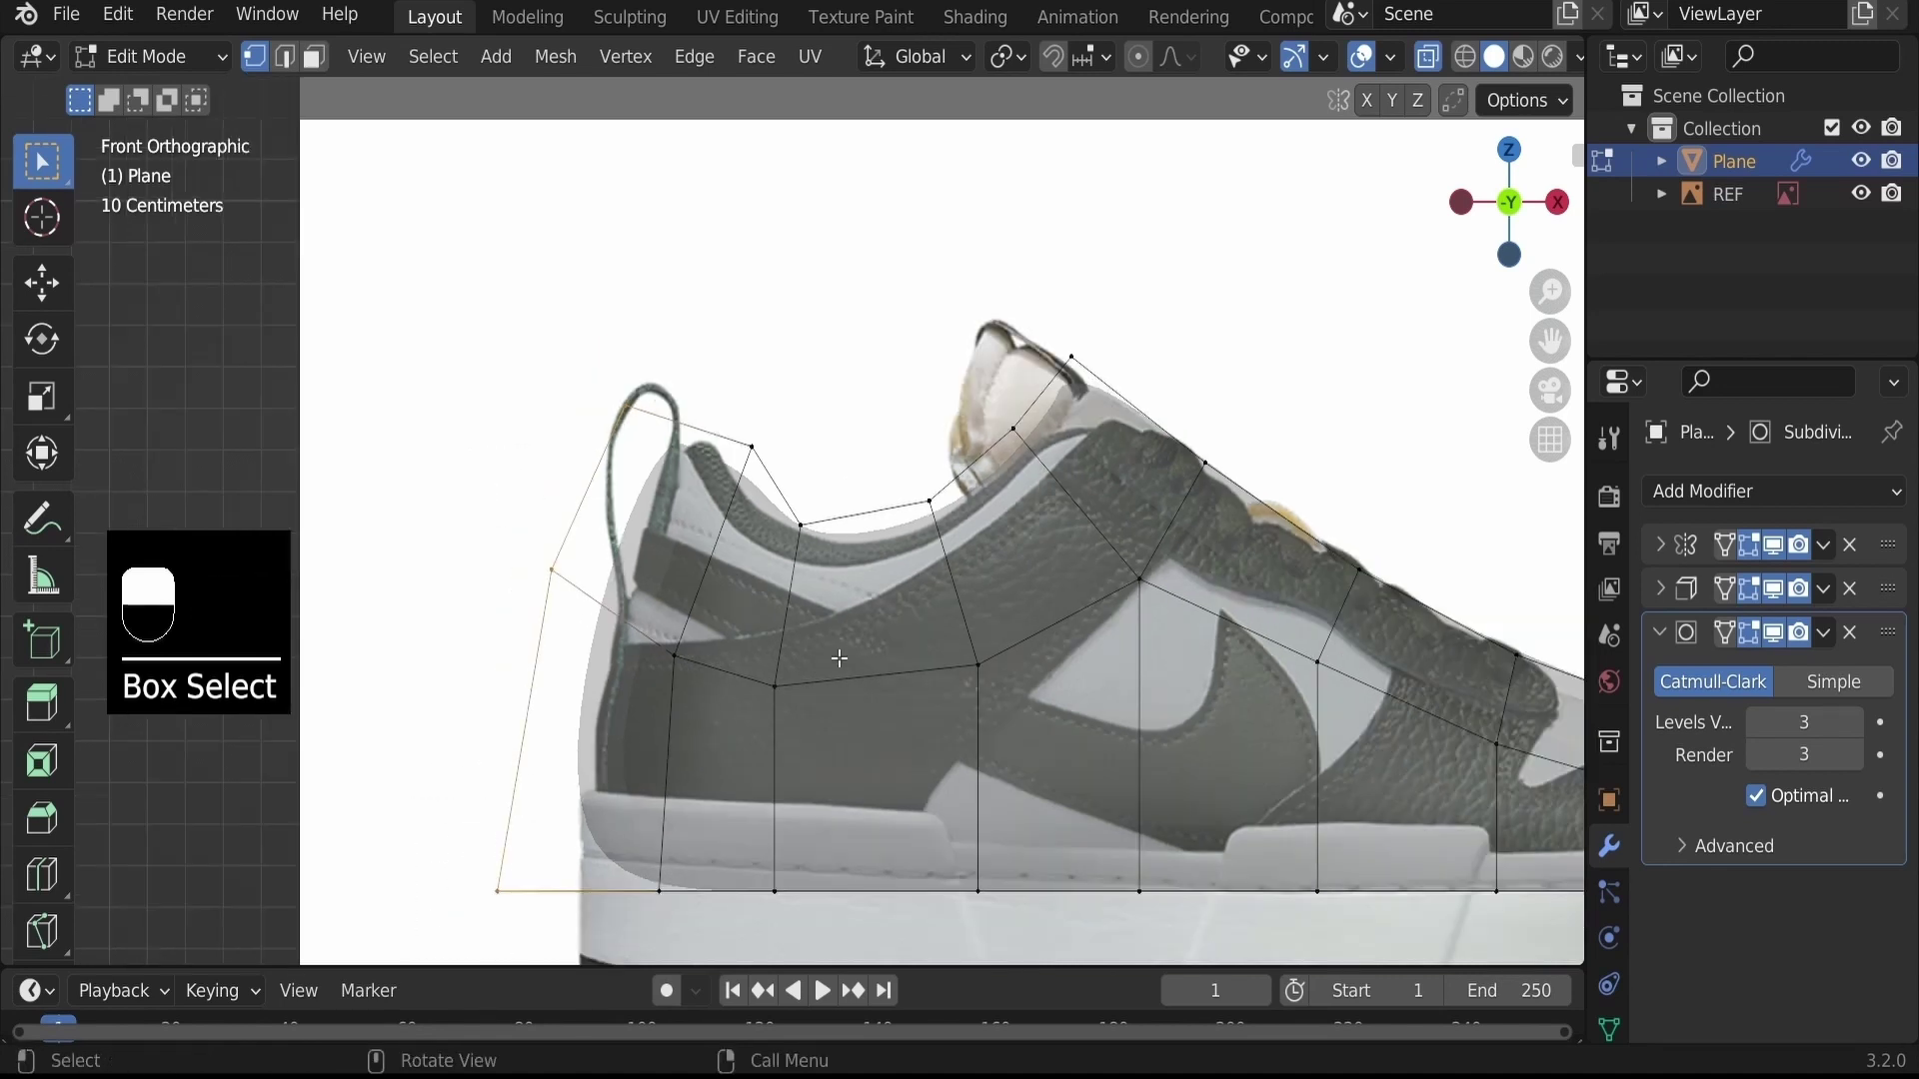
key(g)
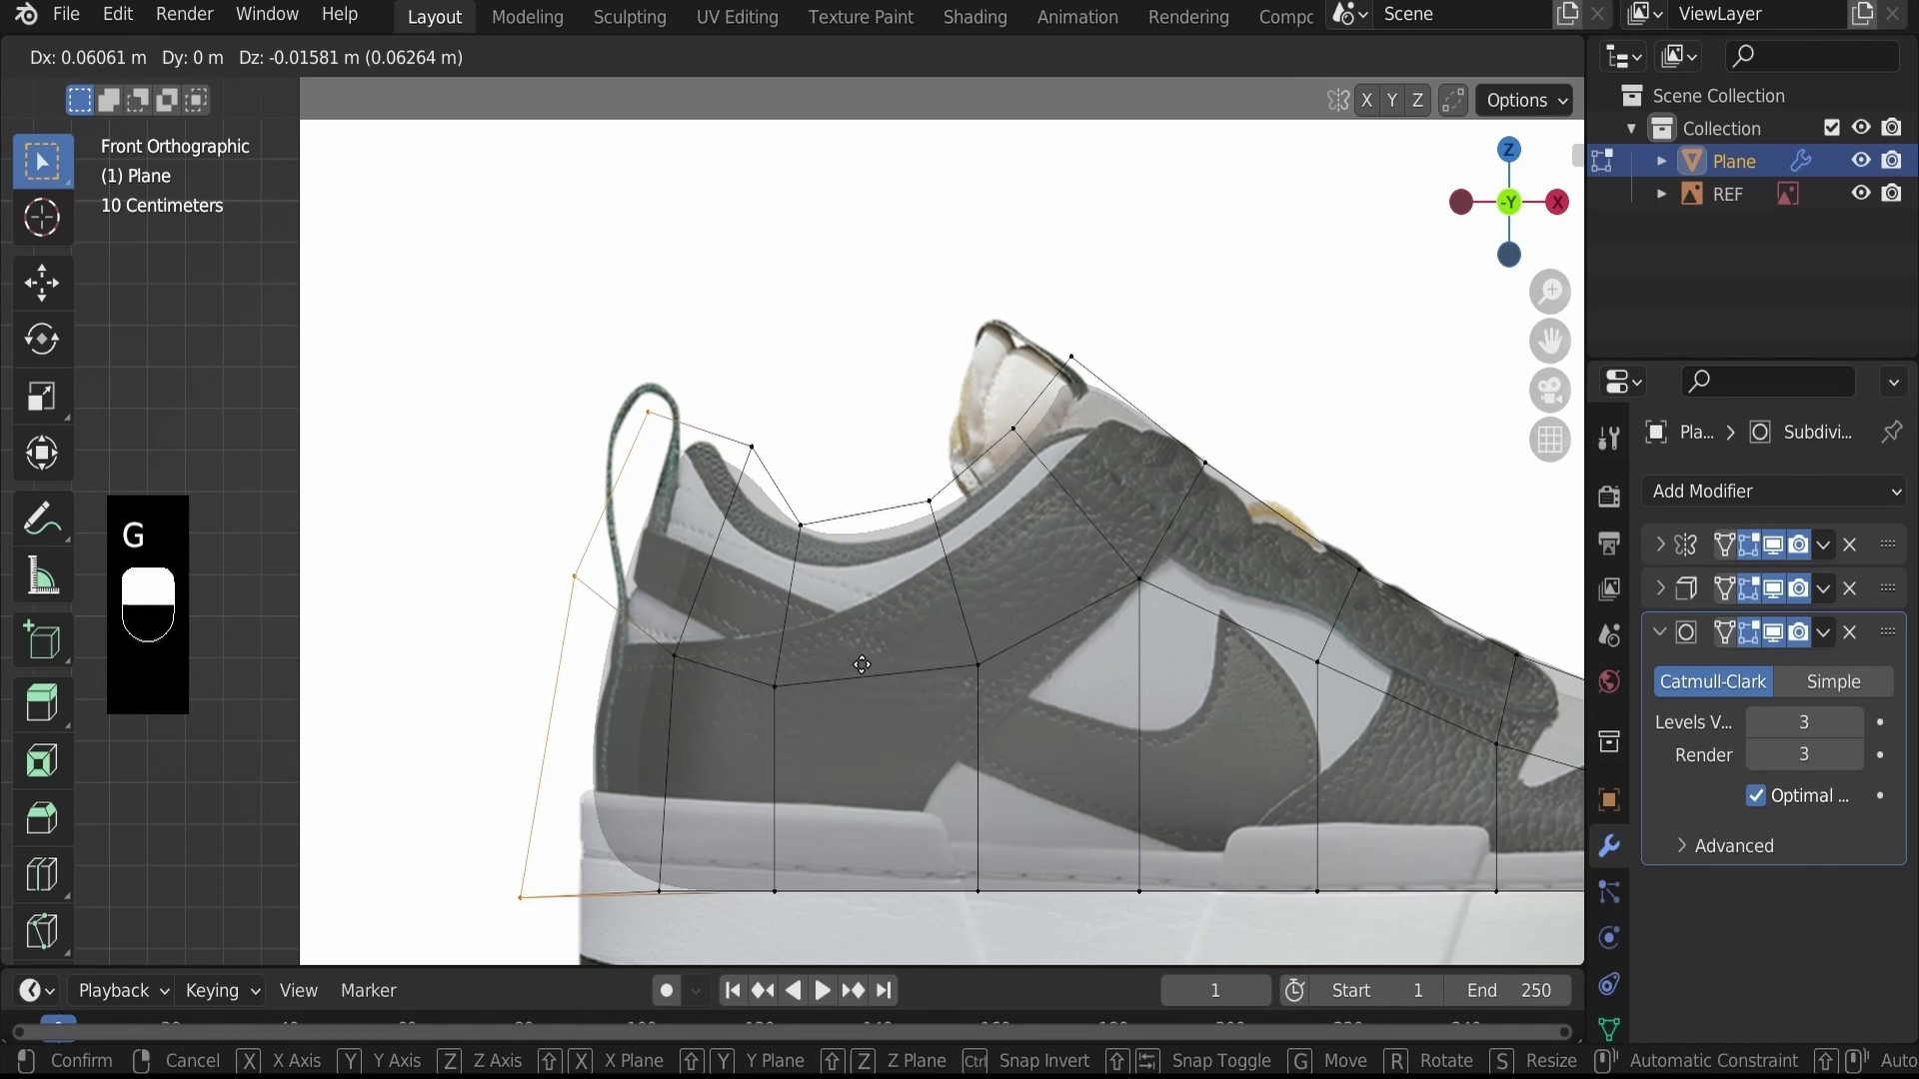
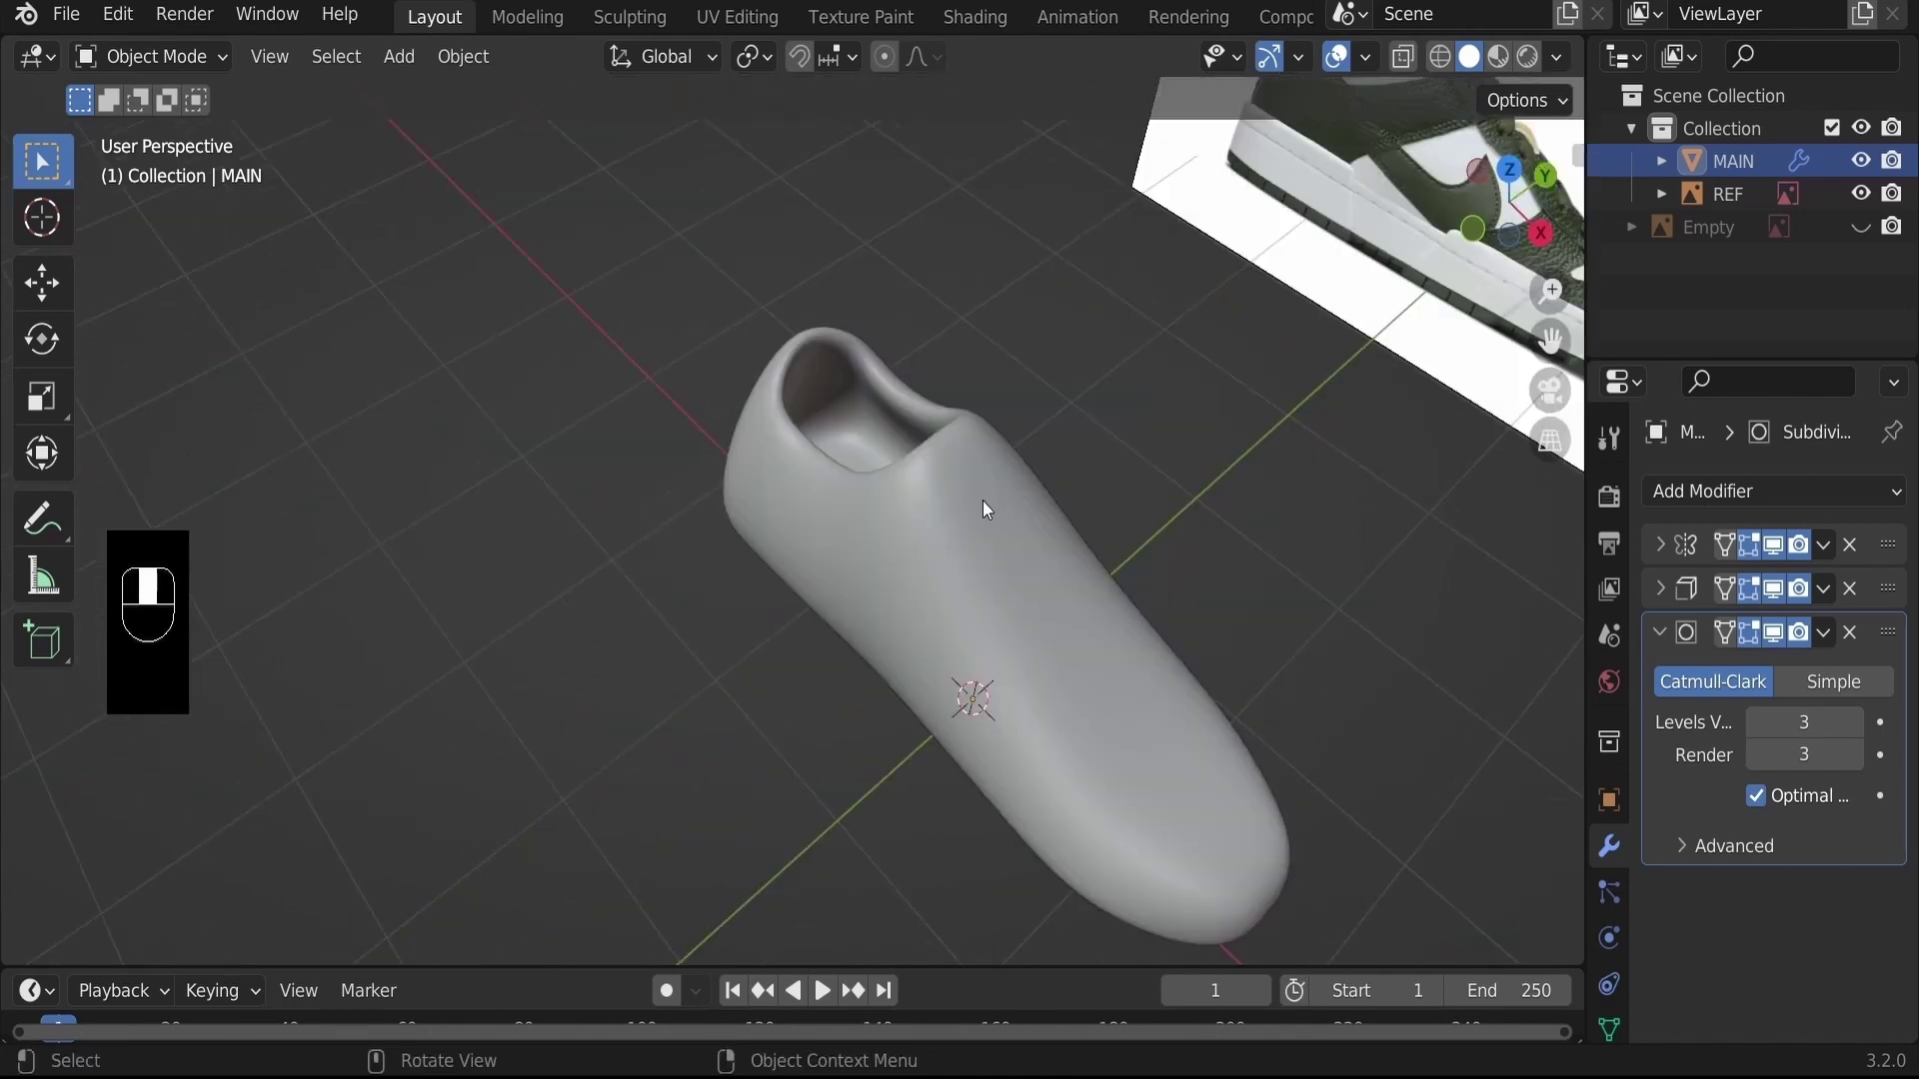
Rip the front collar vertices of MAIN to start a separate tongue flap
key(Tab)
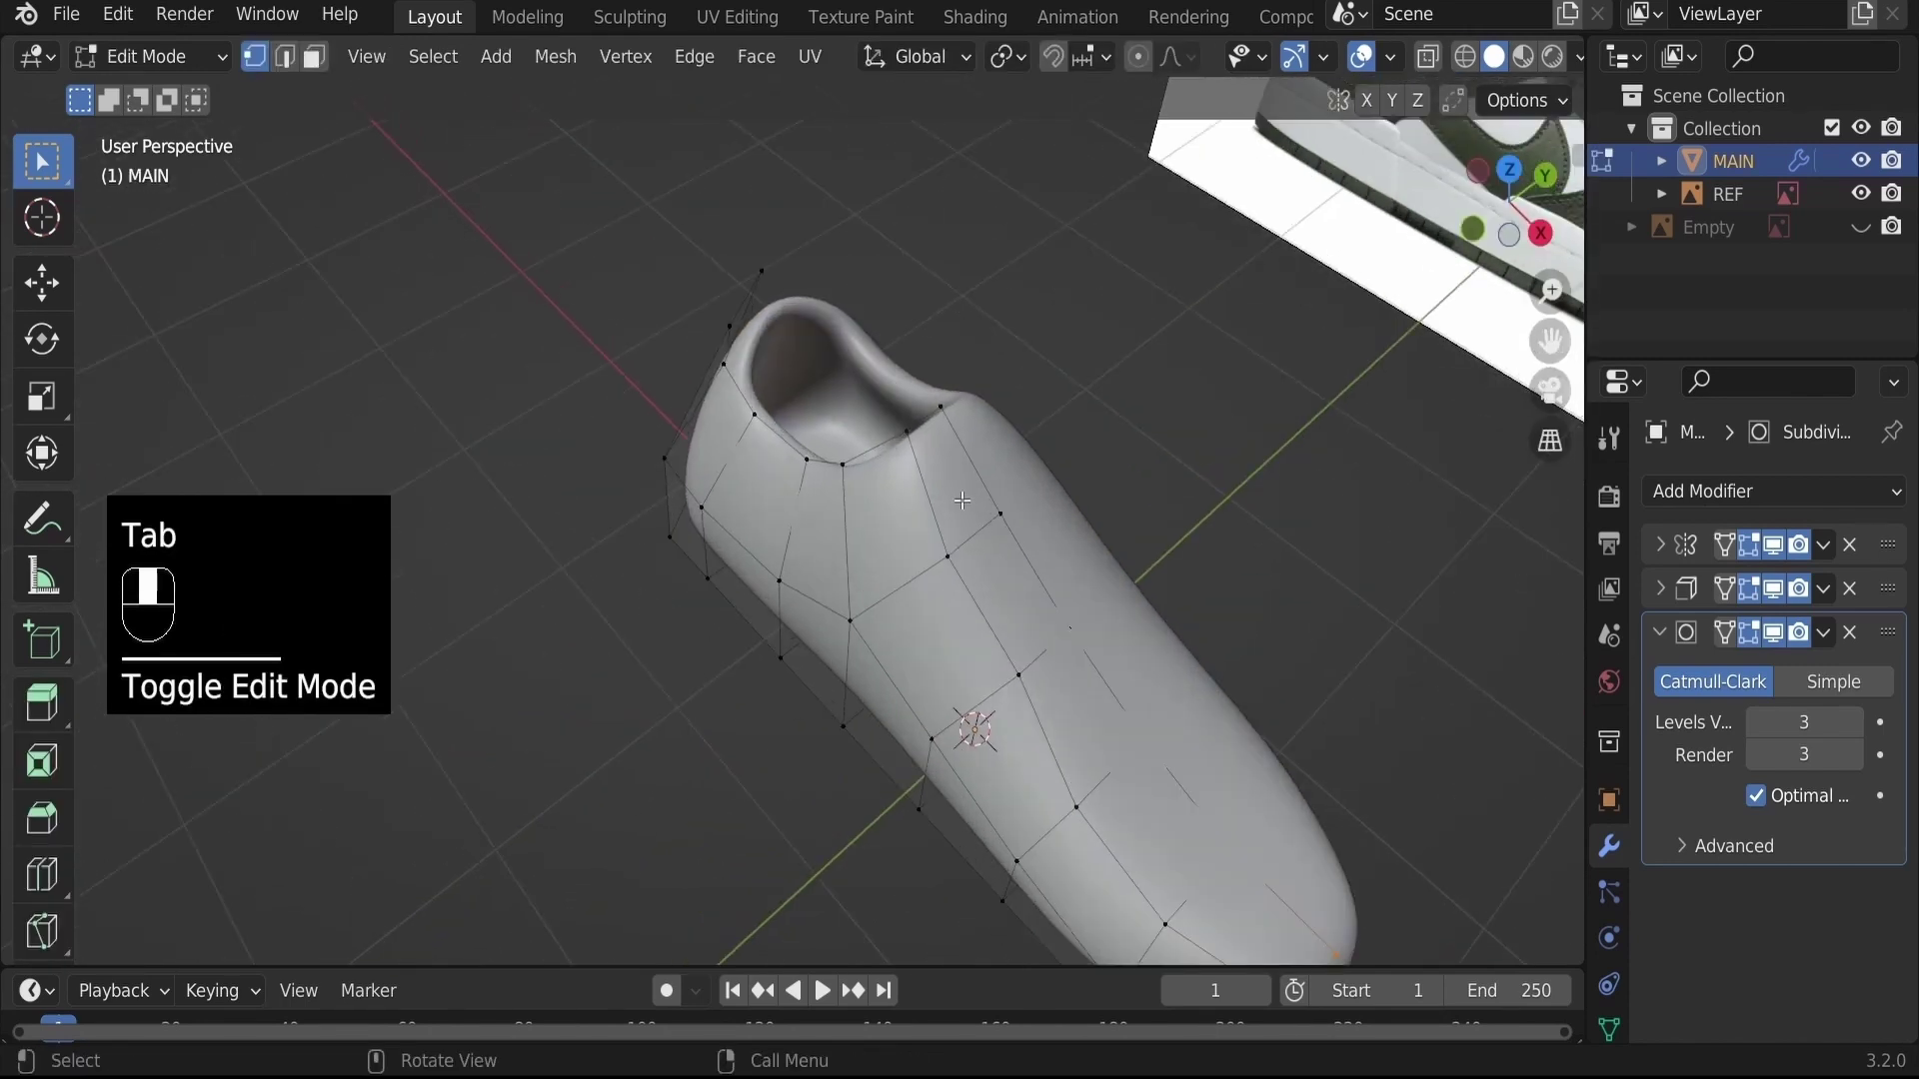
key(g)
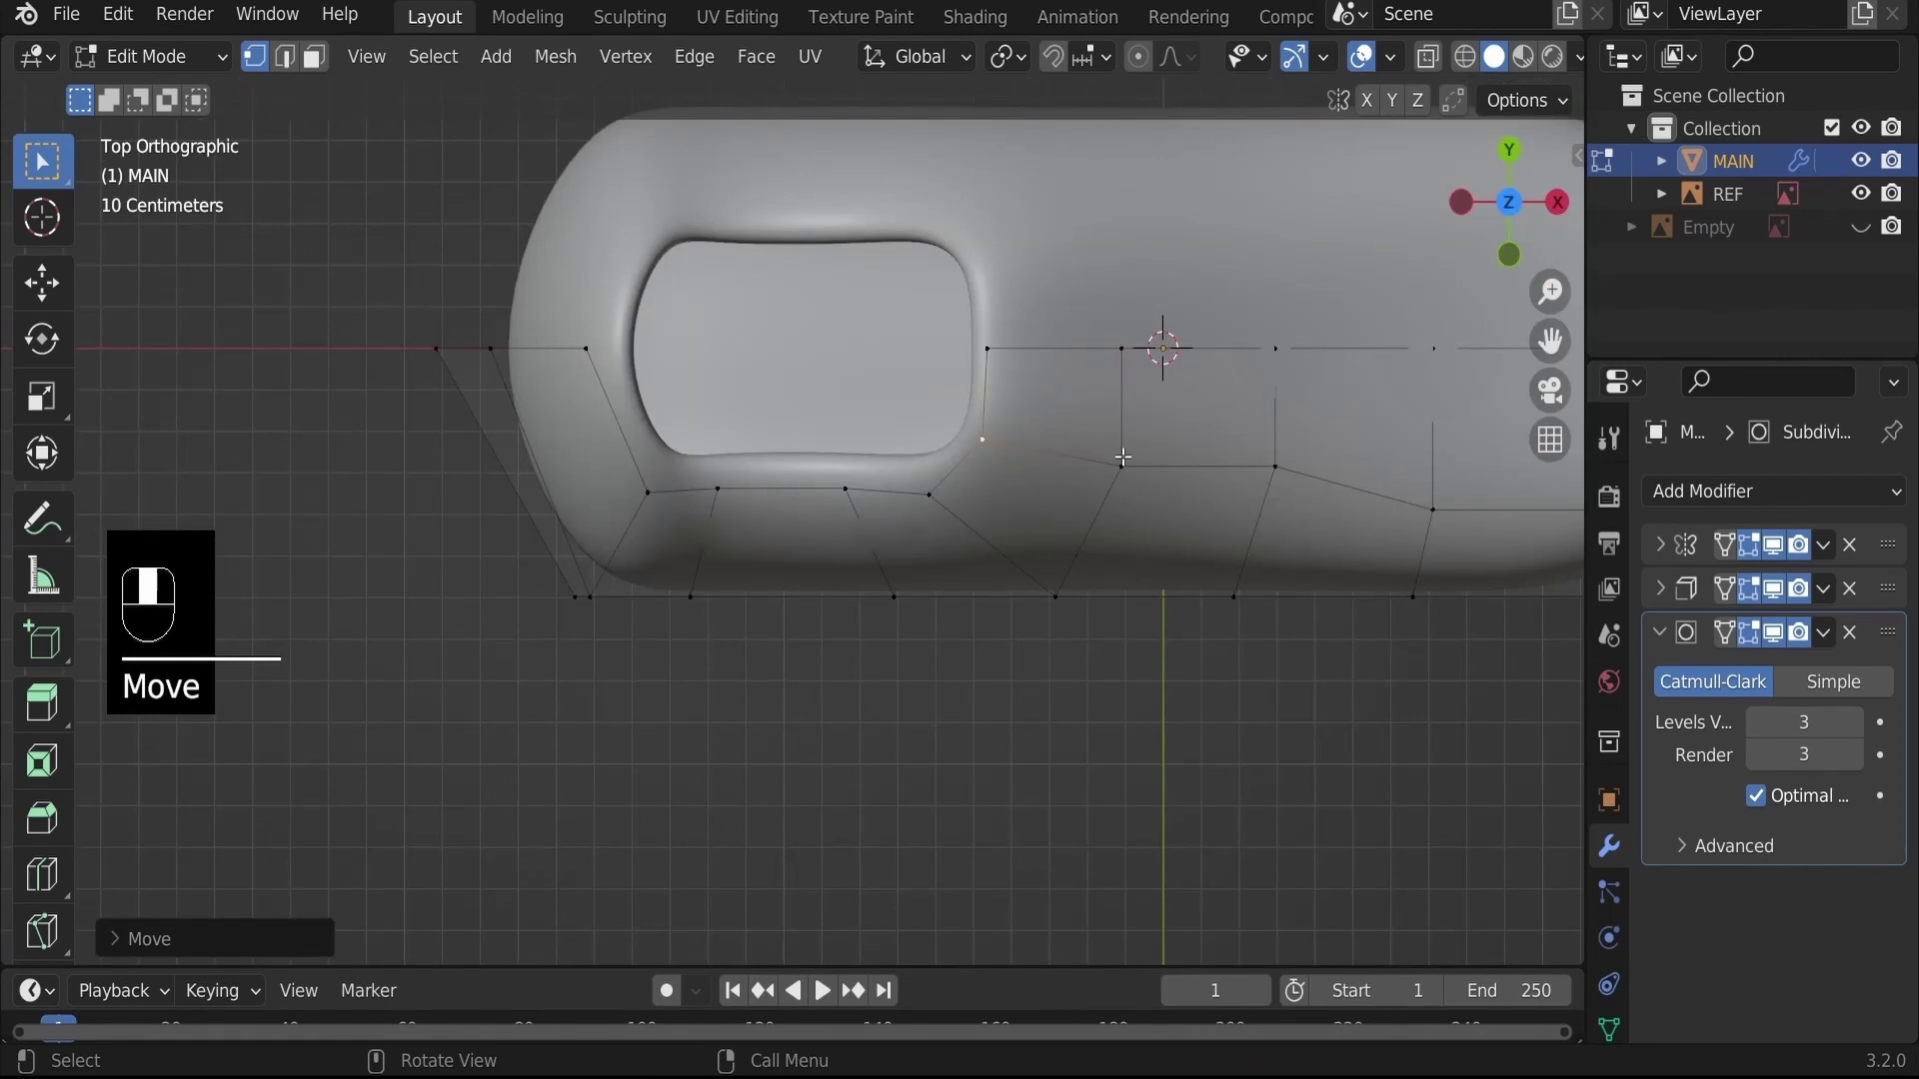
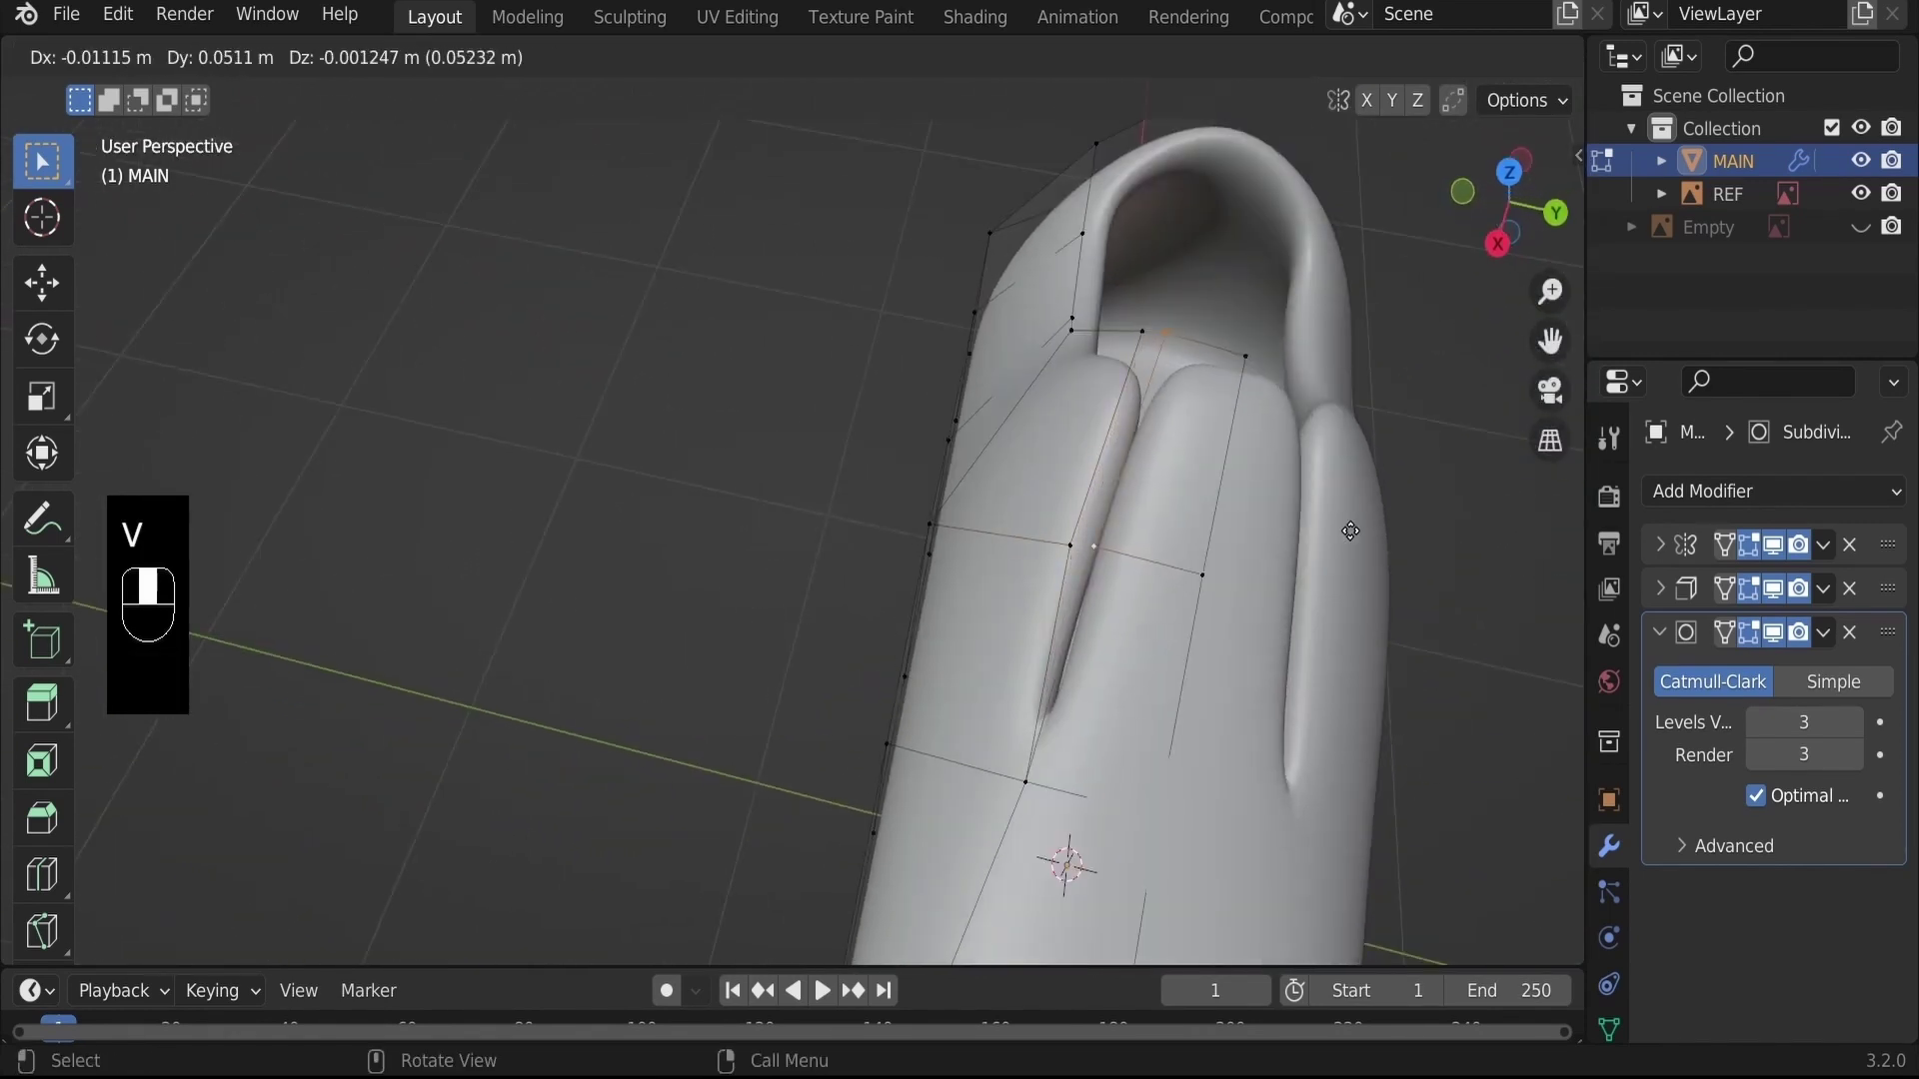
text(rip)
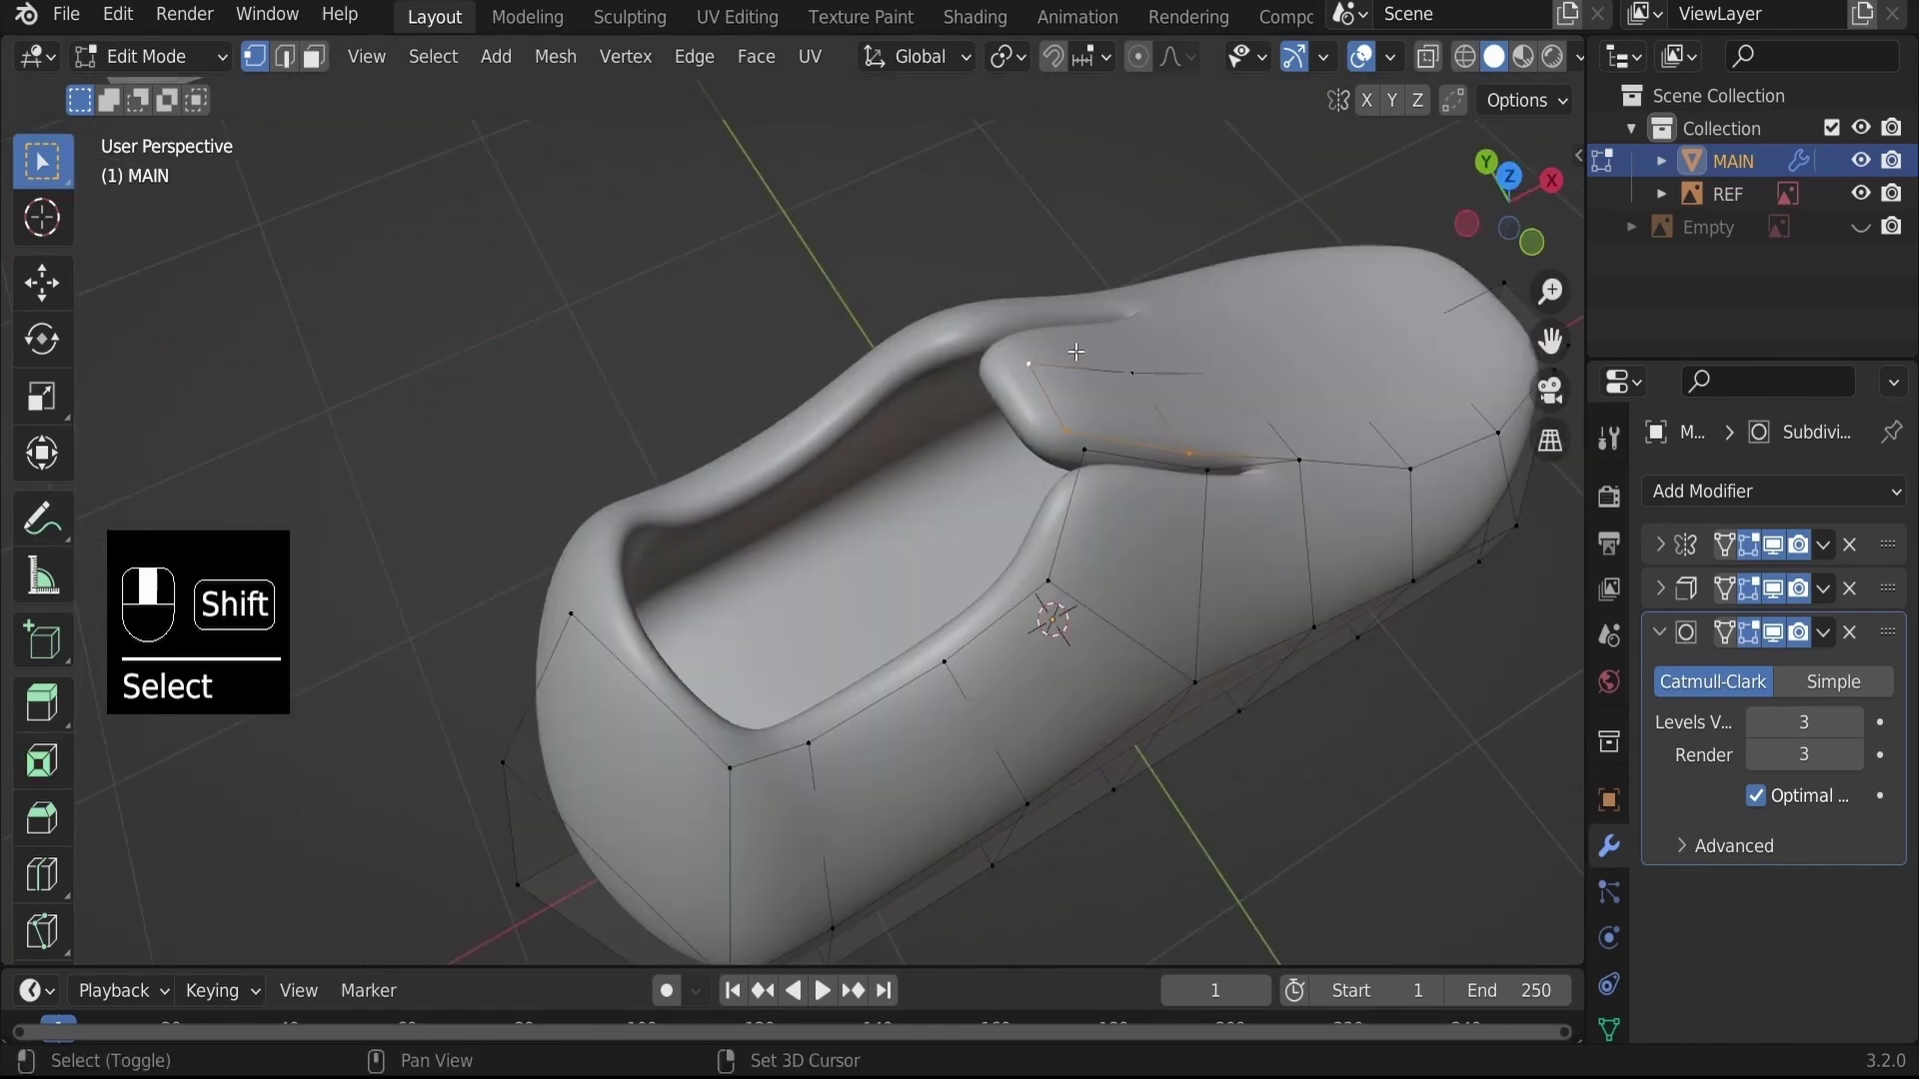
Select the tongue-edge vertices and lift them into a raised, arching flap above the opening
click(1136, 366)
key(g)
click(999, 416)
drag(1073, 396, 1178, 423)
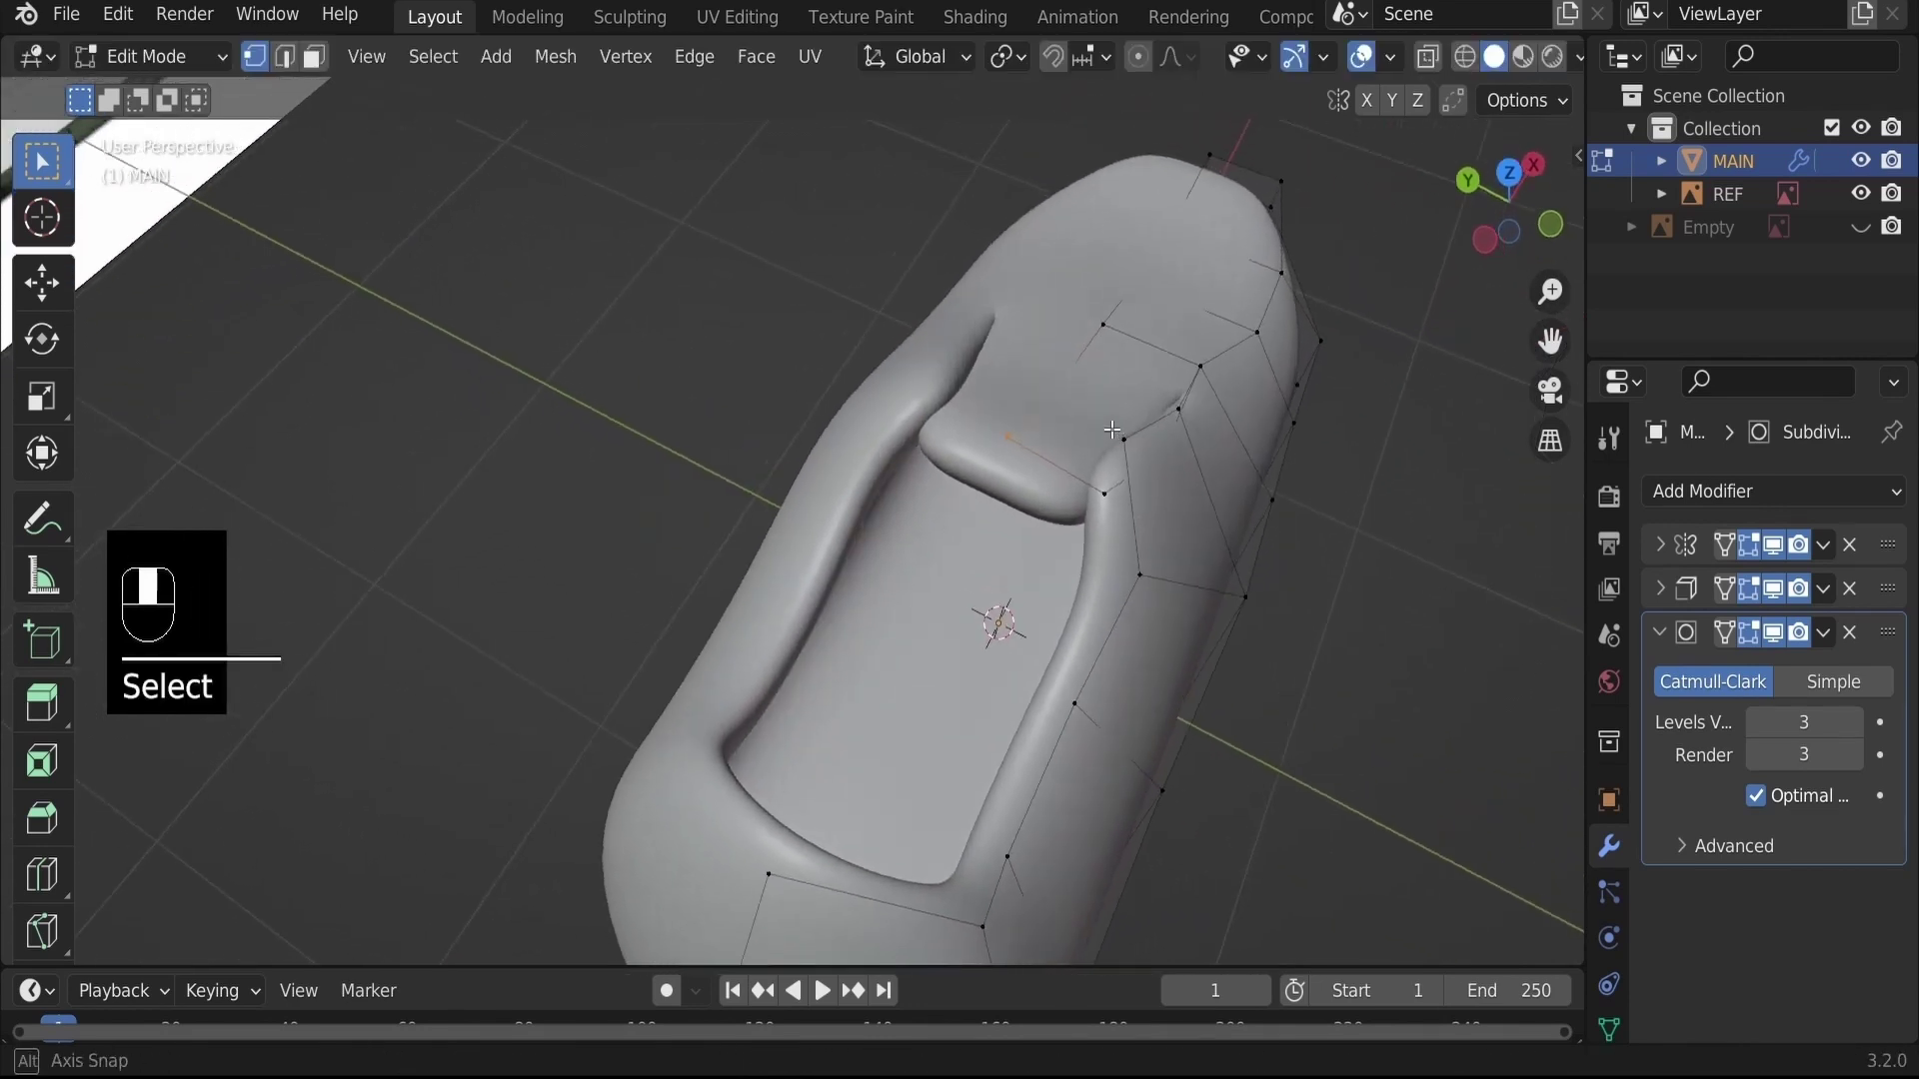
key(alt+z)
drag(1105, 413, 1100, 411)
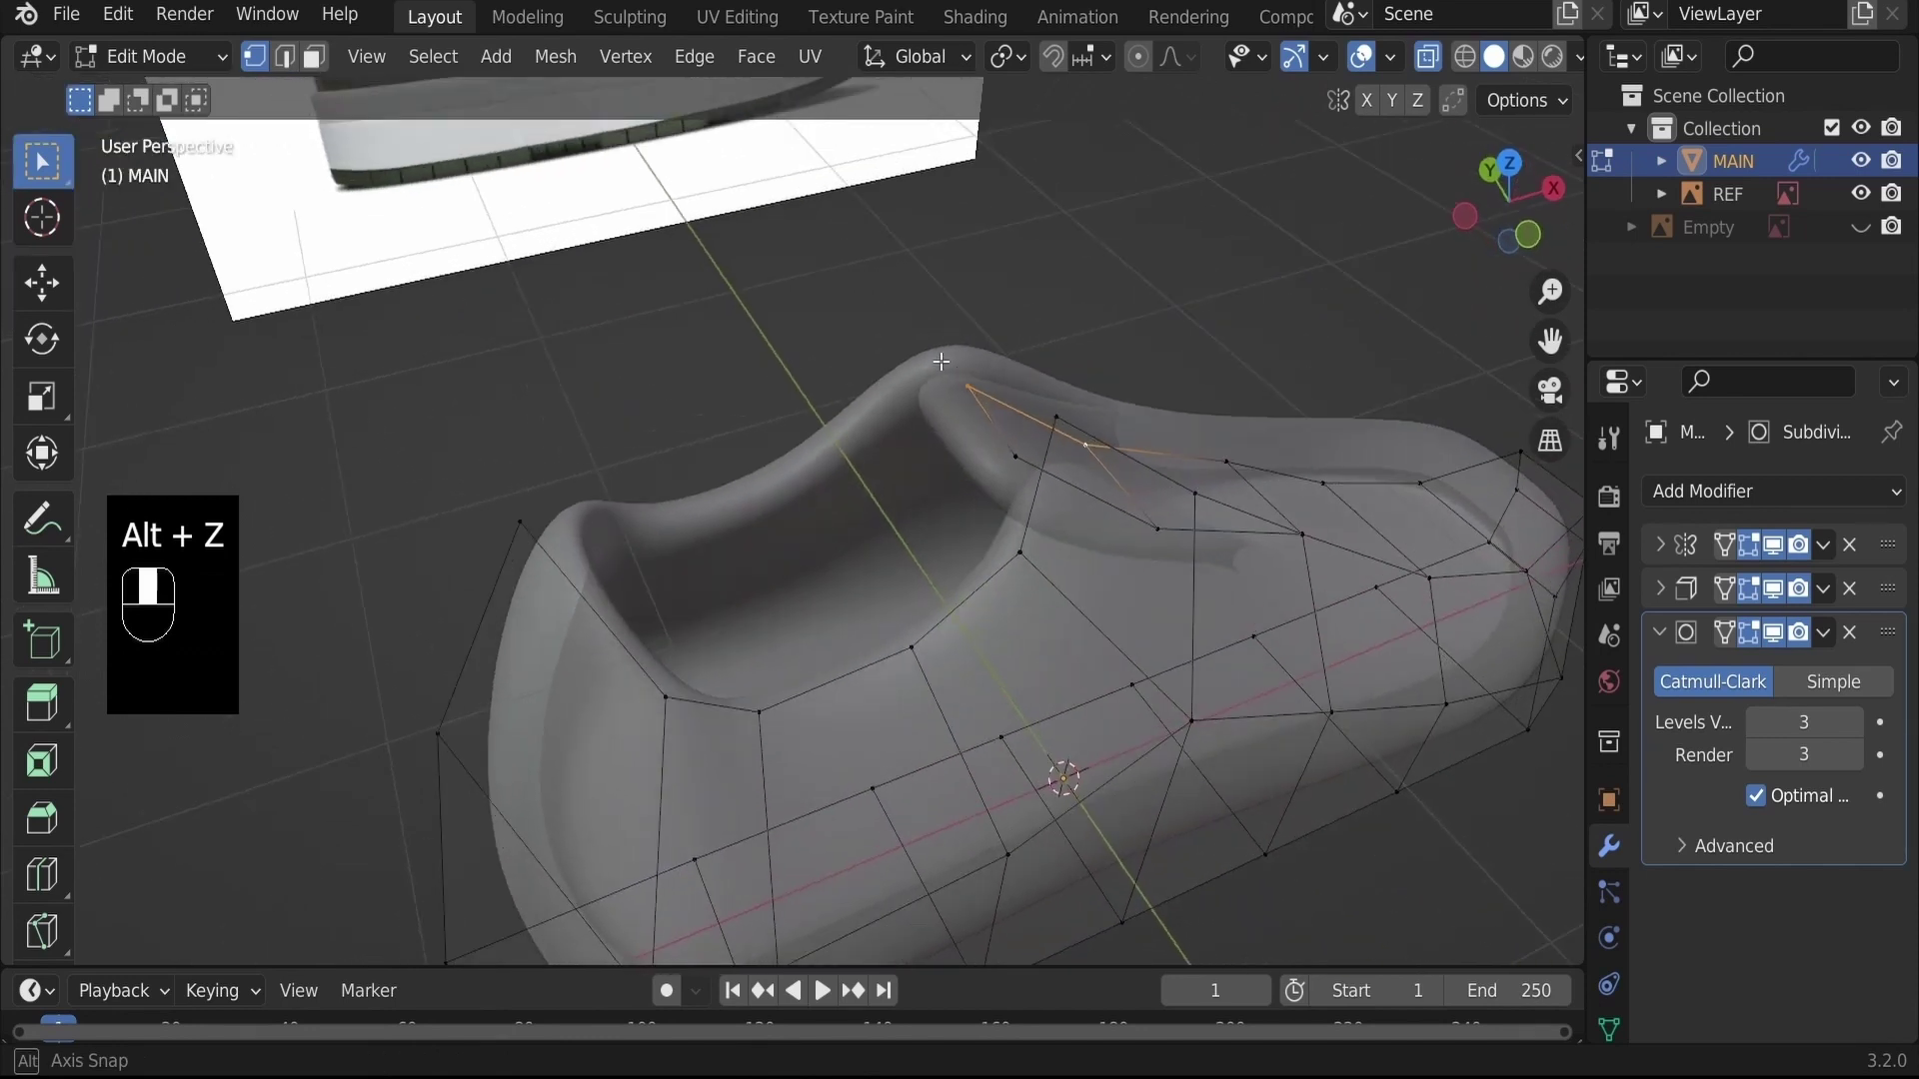
key(alt+z)
key(g)
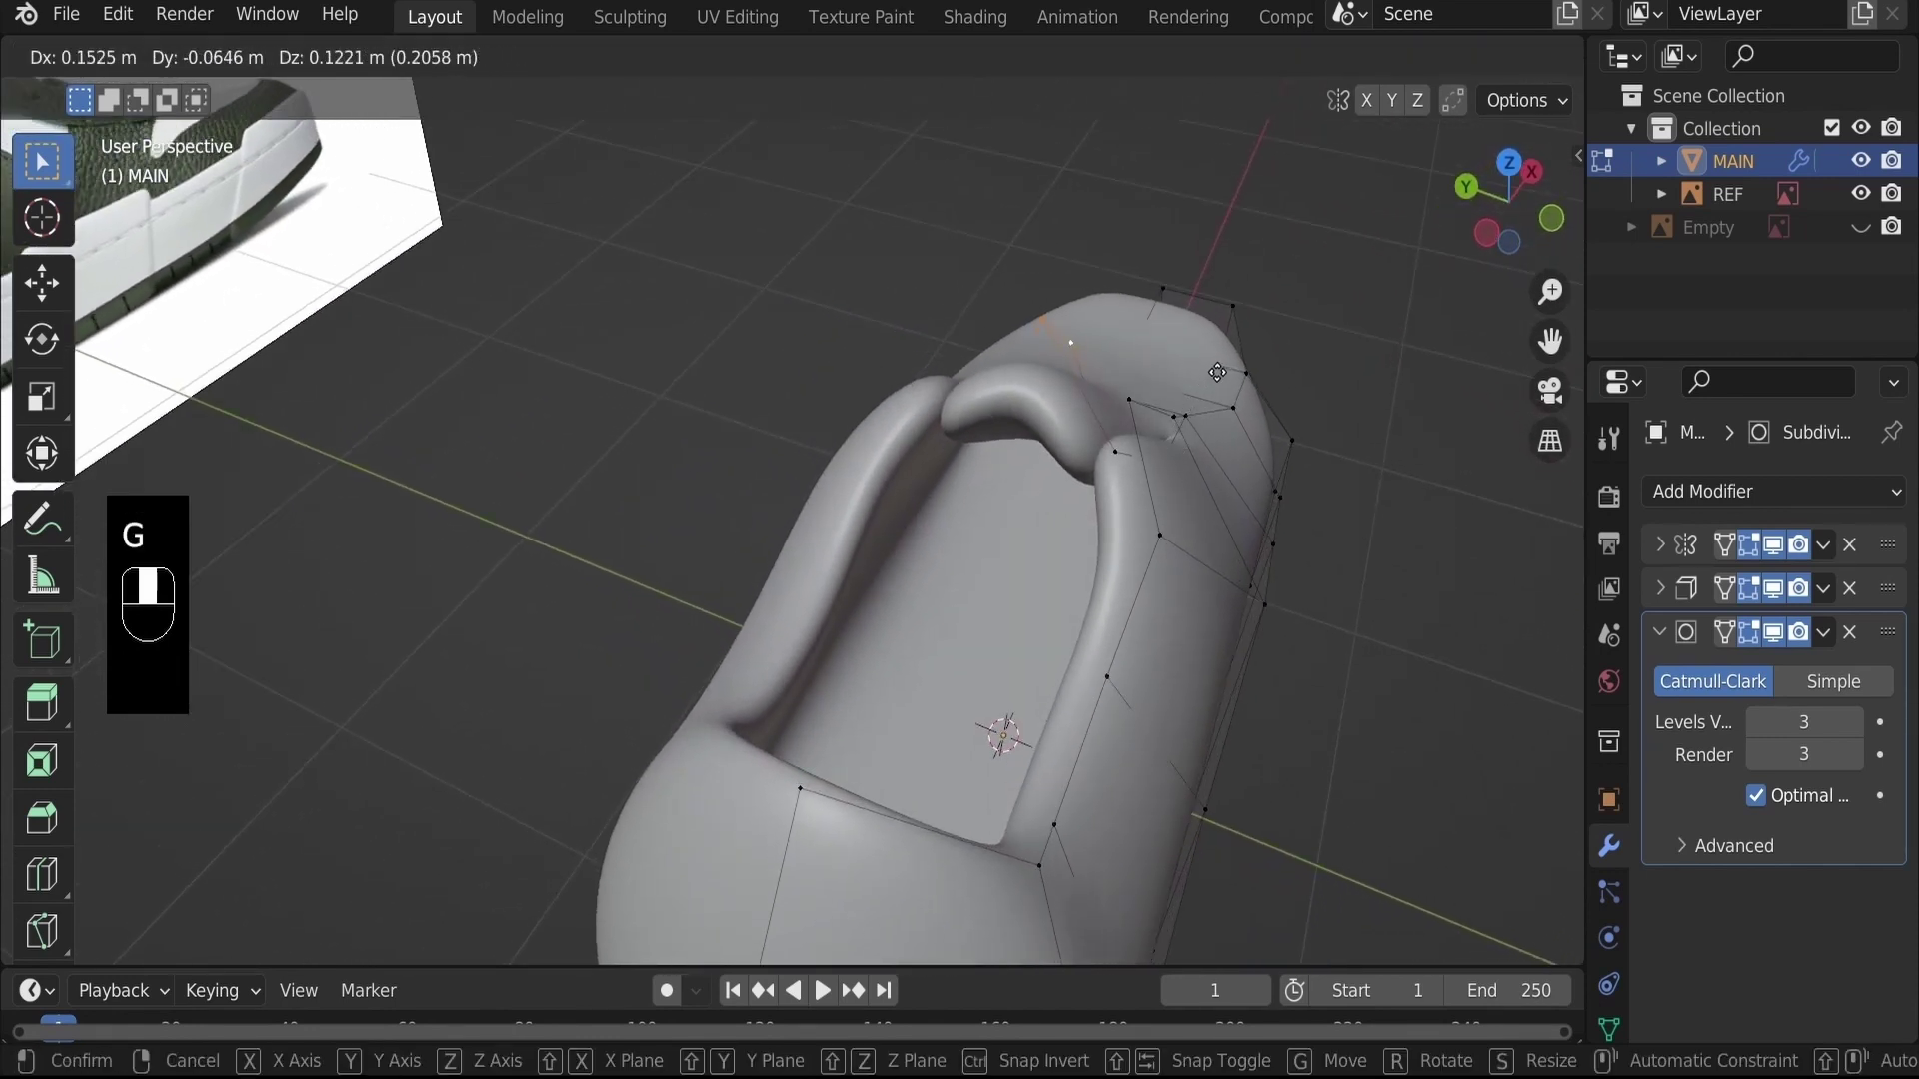